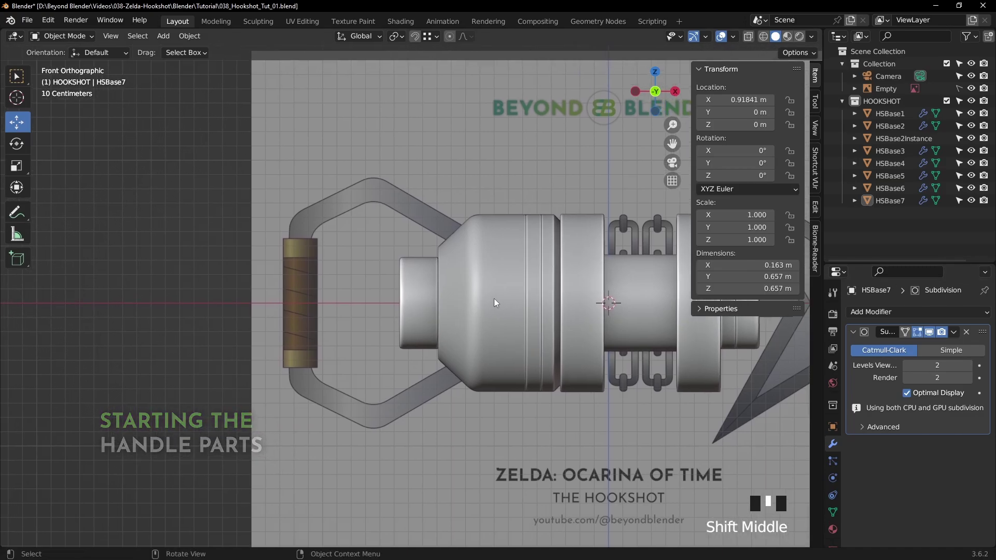
Add a mesh cylinder, slide it over the handle grip and shrink it to the grip's width.
scroll("up", 3)
key("shift+a")
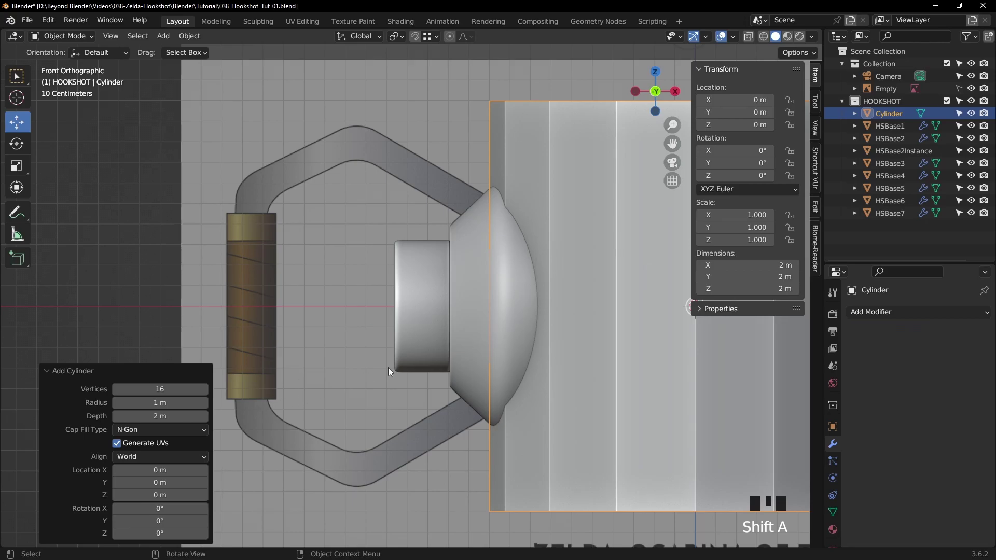
middle_click(503, 343)
scroll("down", 3)
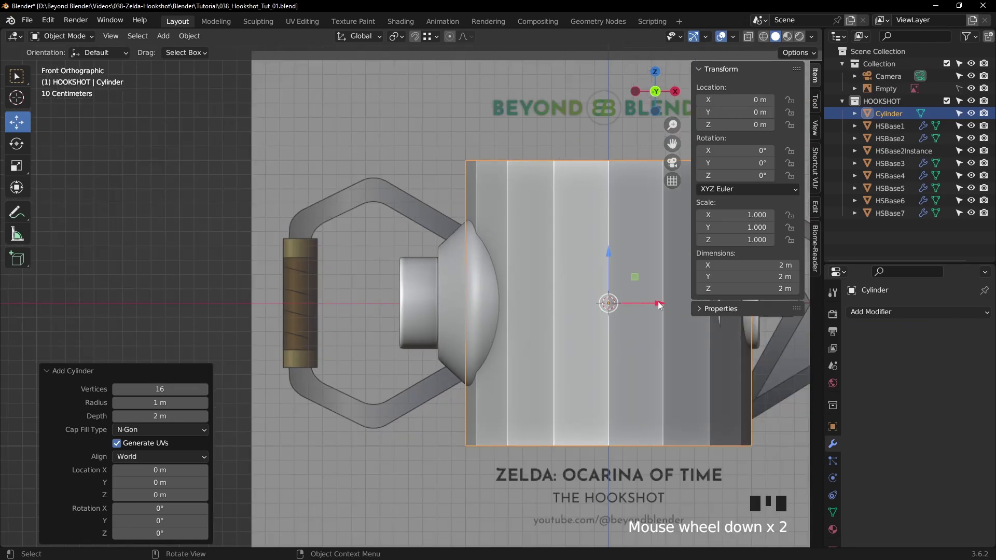
left_click(661, 305)
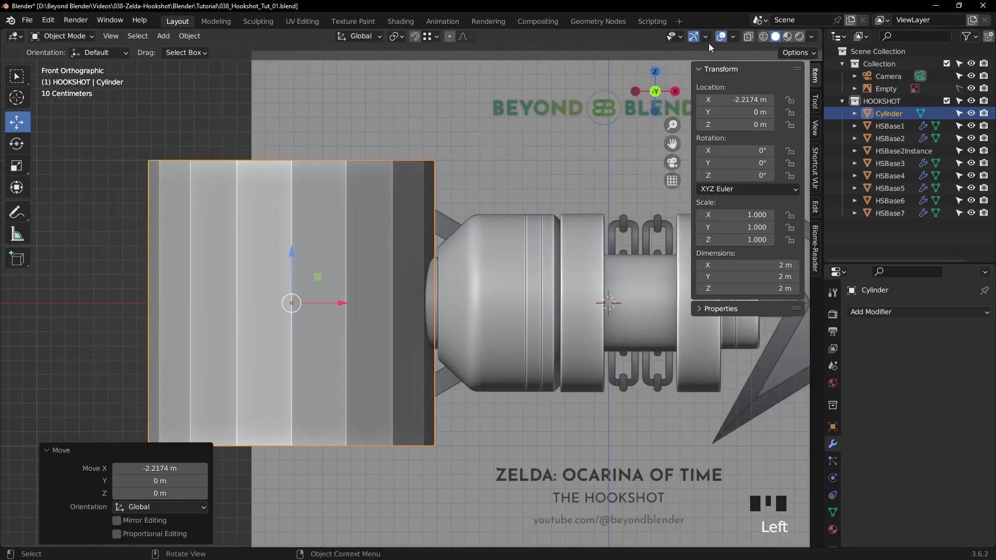
left_click_drag(748, 39, 346, 304)
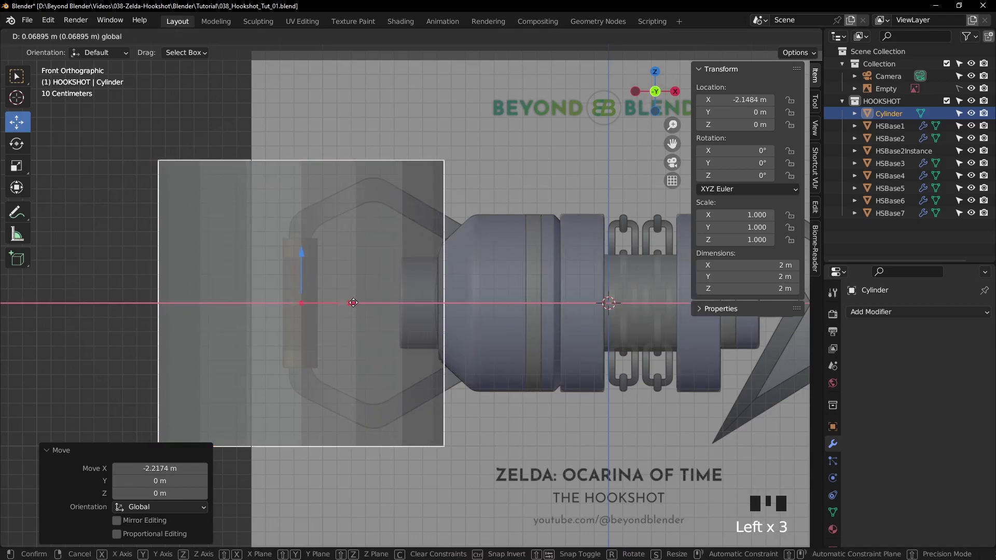
key("s")
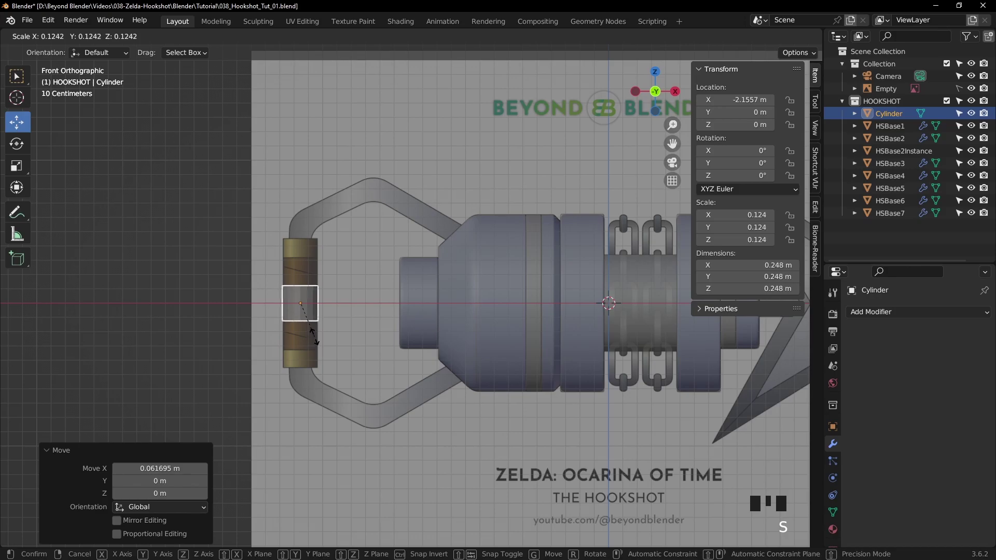
Raise the cylinder and settle it onto the top end of the grip.
scroll("up", 3)
left_click_drag(318, 299, 464, 308)
scroll("up", 3)
left_click_drag(488, 260, 383, 402)
left_click(384, 402)
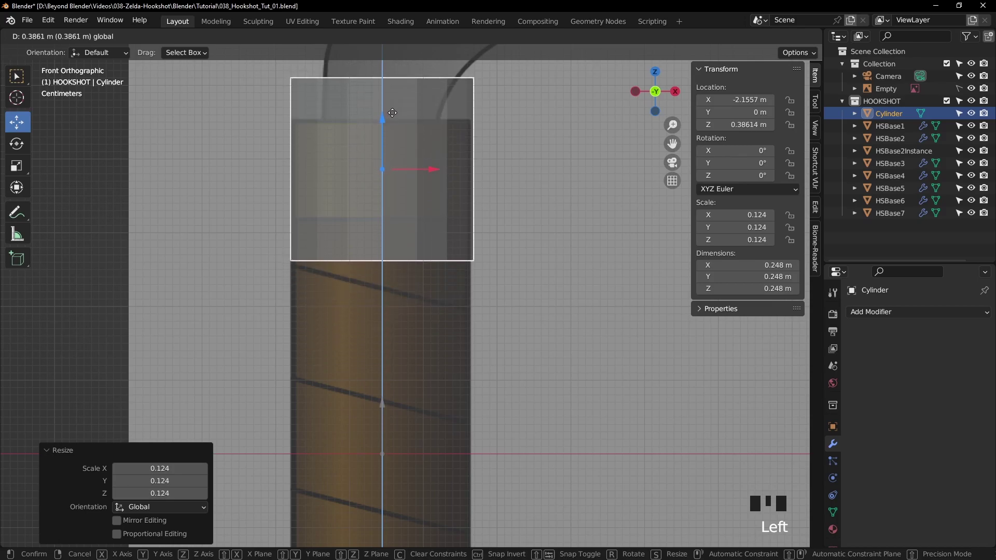
scroll("down", 3)
left_click_drag(503, 231, 379, 173)
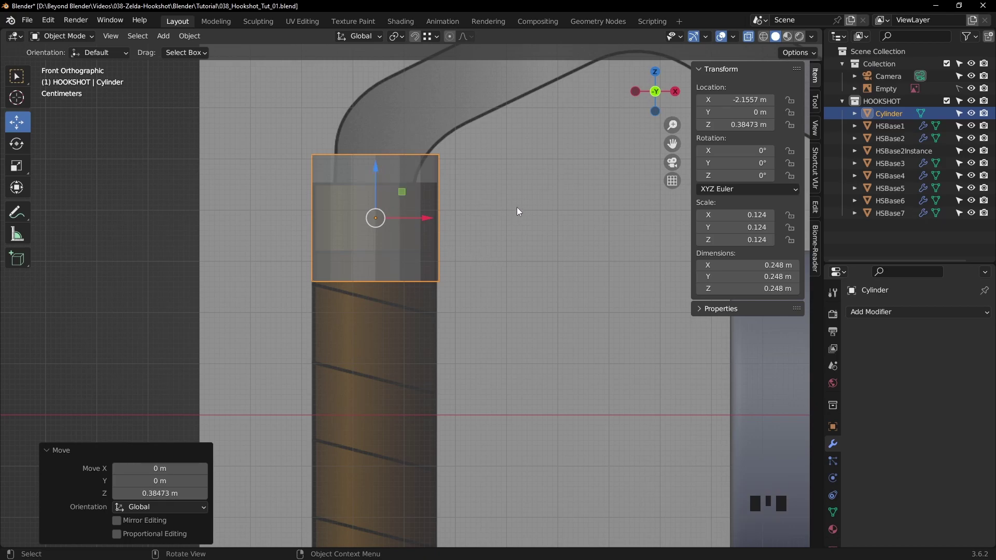
Flatten the cylinder along Z into a cap, enlarge it slightly and apply rotation and scale.
key("s")
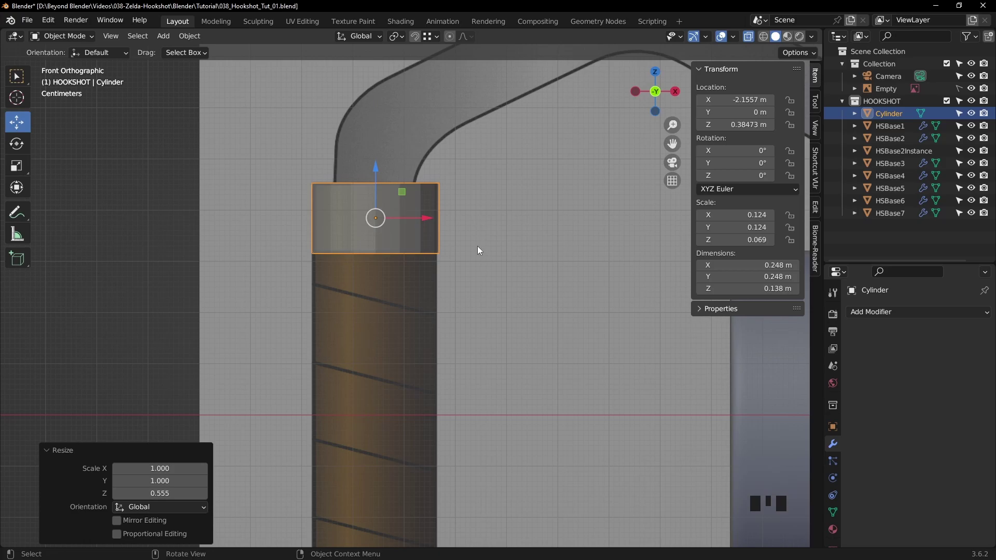
scroll("down", 3)
key("s")
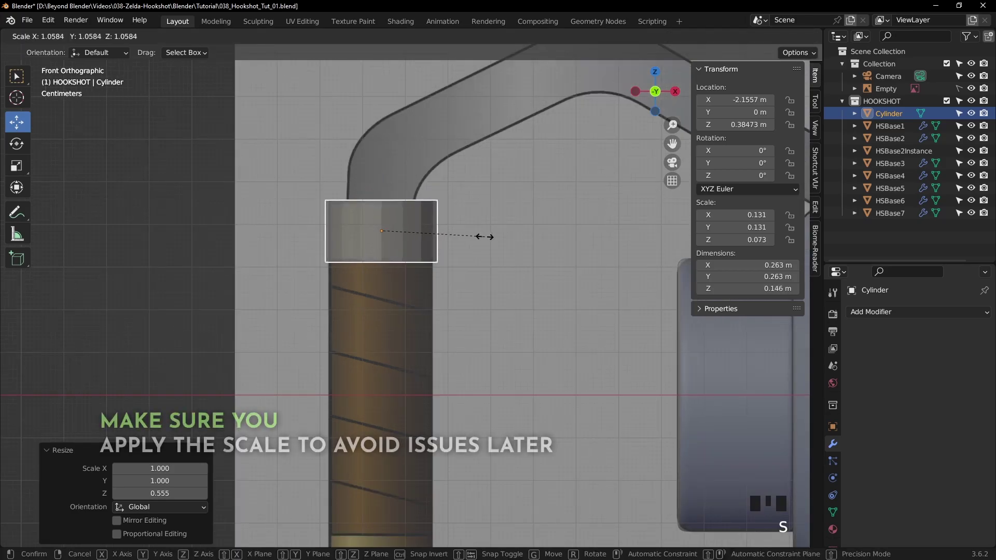
key("ctrl+a")
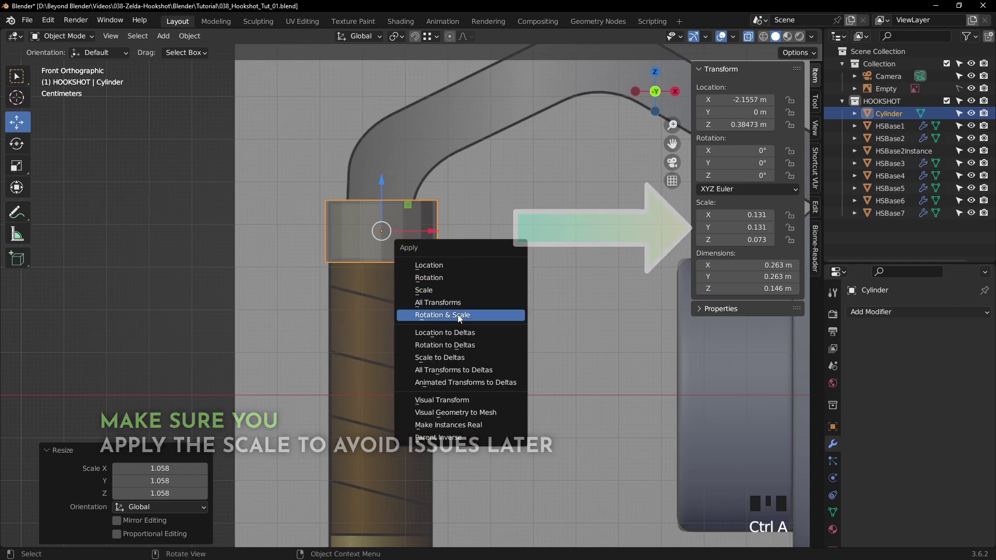
scroll("down", 3)
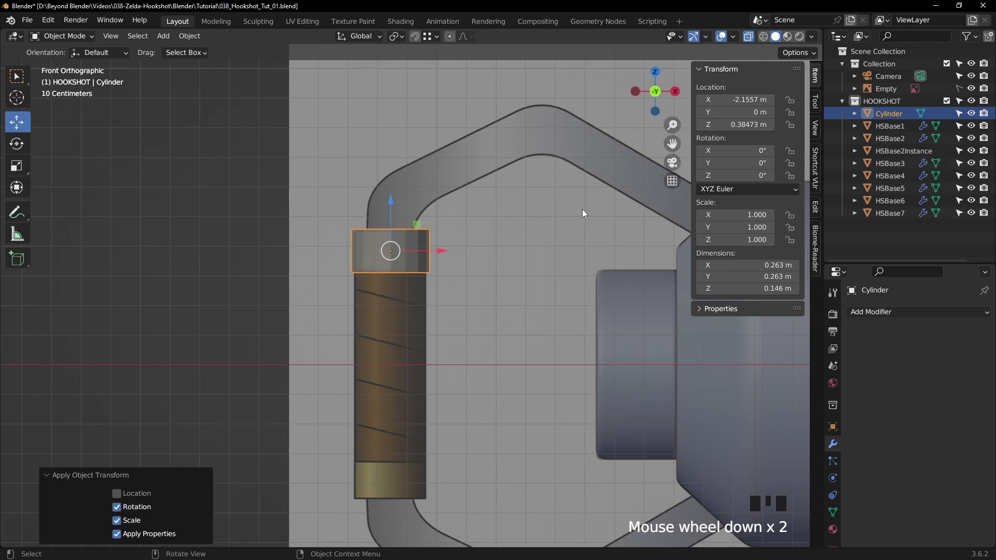
In Edit Mode inset and extrude the cap's top face into an inner rim, add two edge loops and spread them apart on Z.
left_click_drag(506, 248, 521, 278)
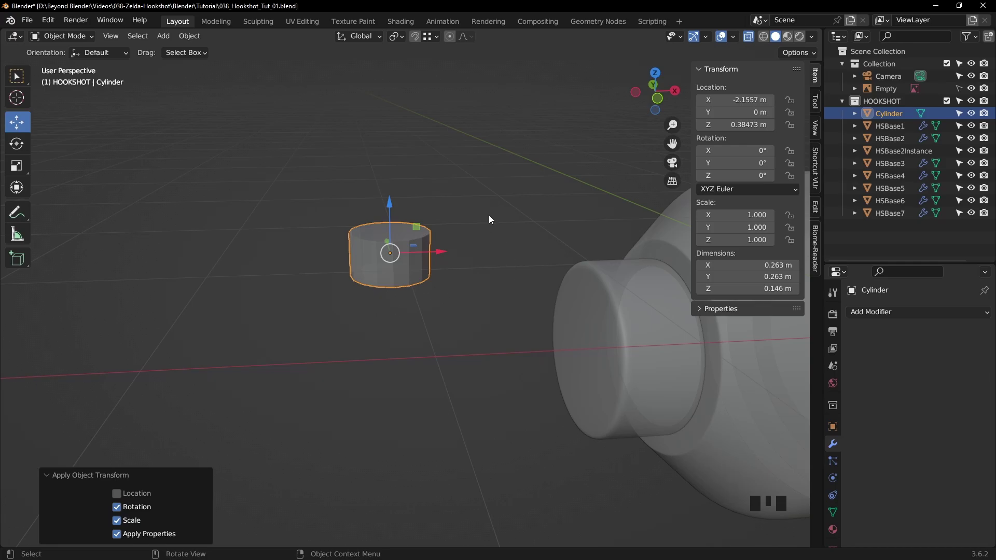
scroll("down", 3)
middle_click(498, 225)
left_click_drag(752, 35, 491, 270)
scroll("up", 3)
key("Tab")
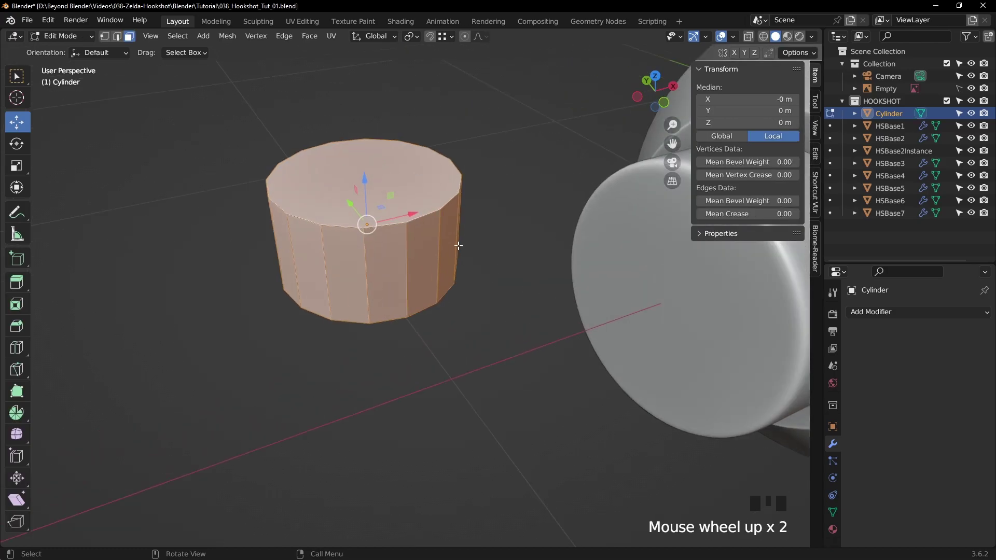
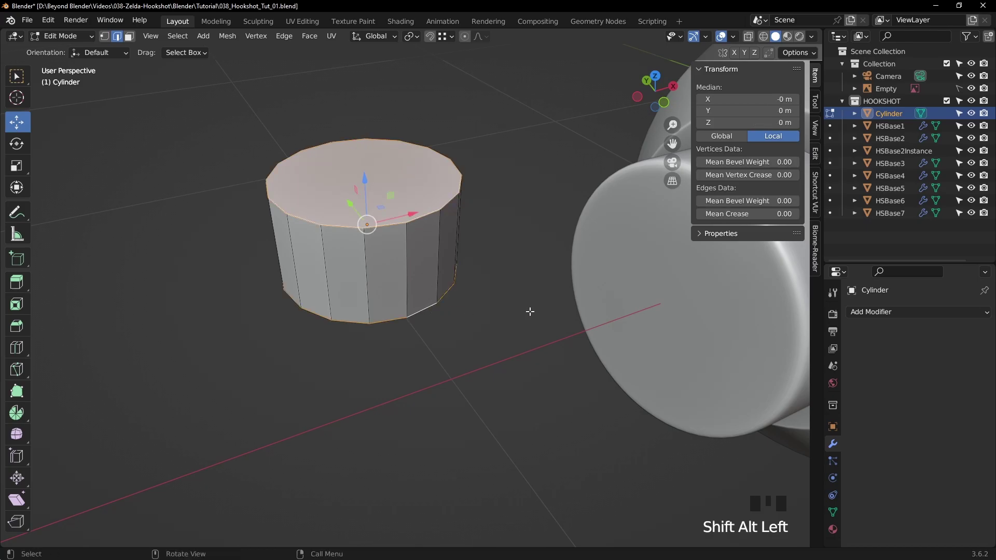
key("ctrl+b")
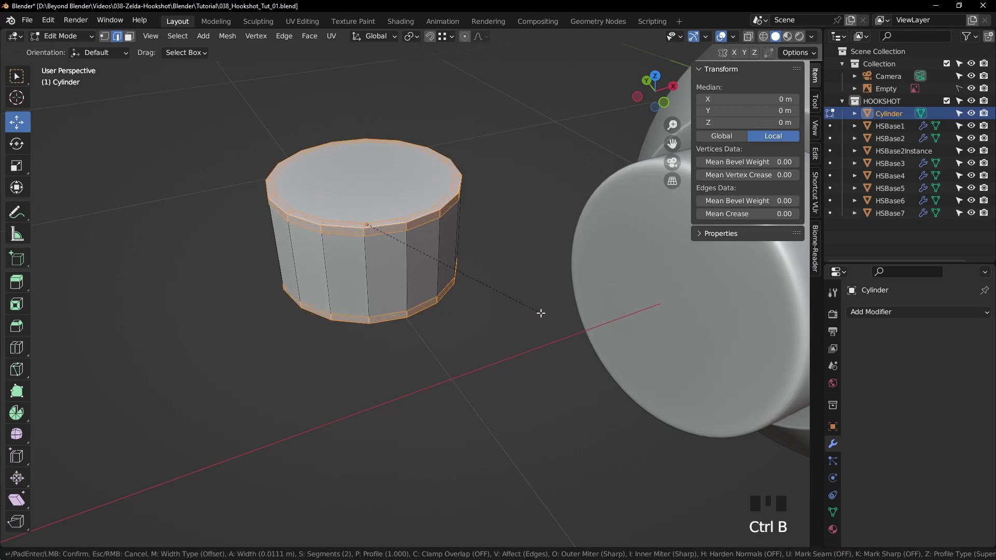
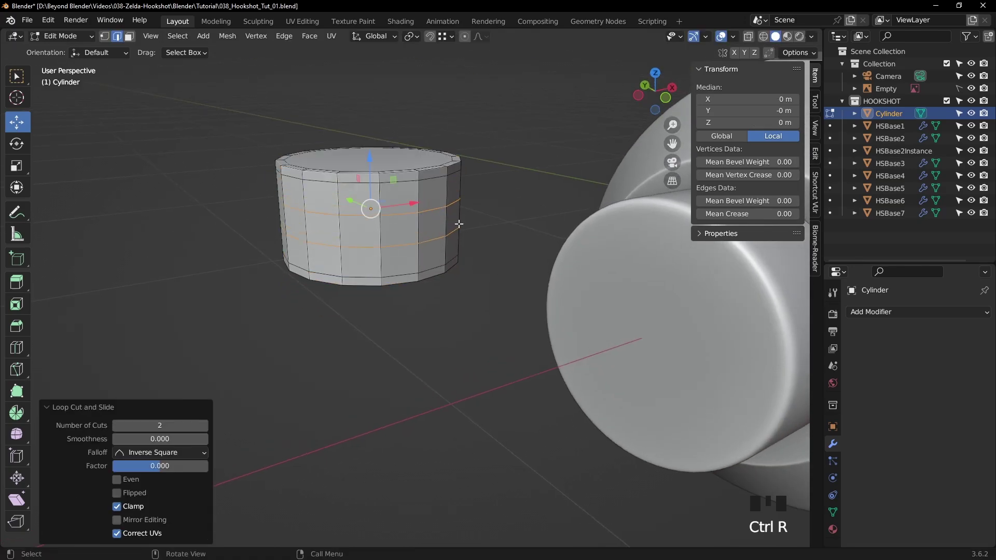
key("s")
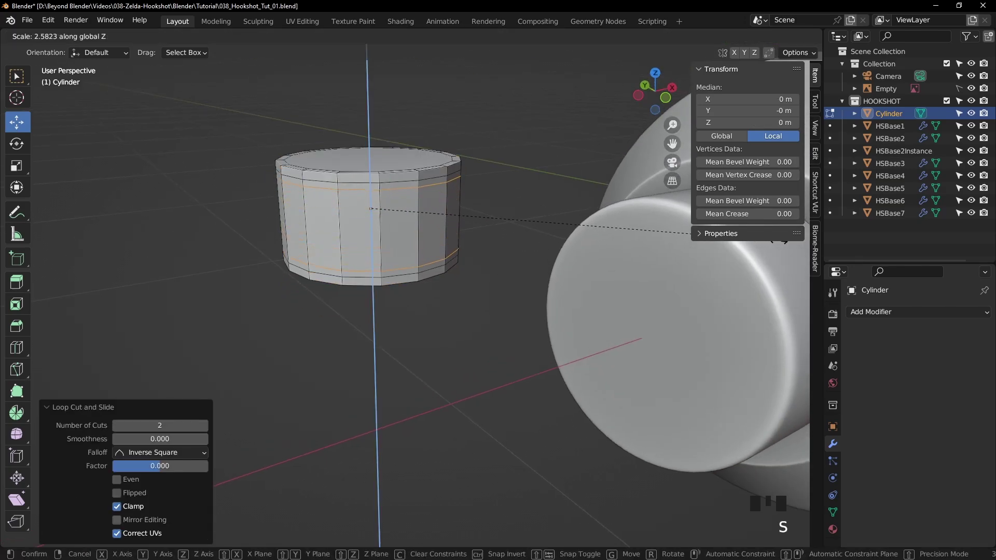
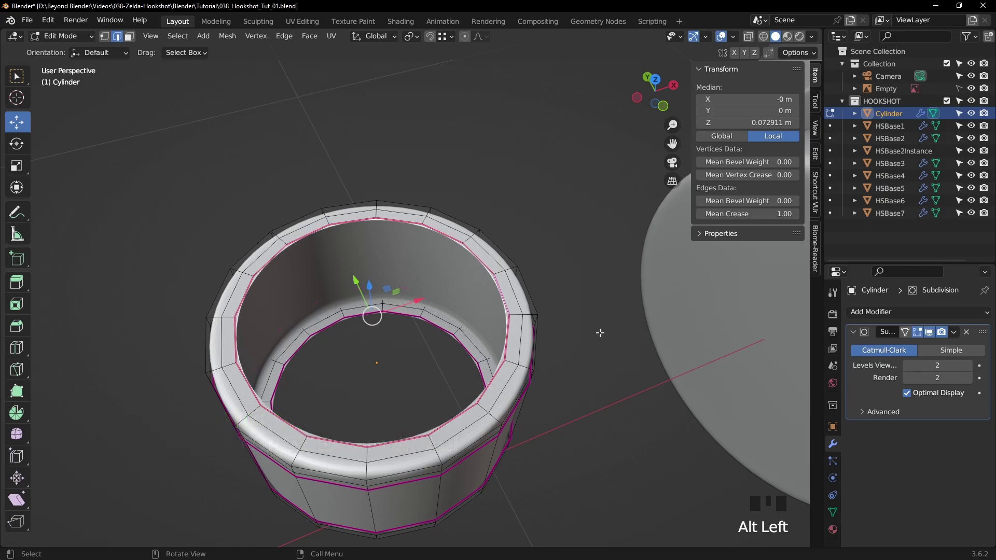
Fill the cap's open top face and leave Edit Mode so it shows smoothly subdivided.
key("f")
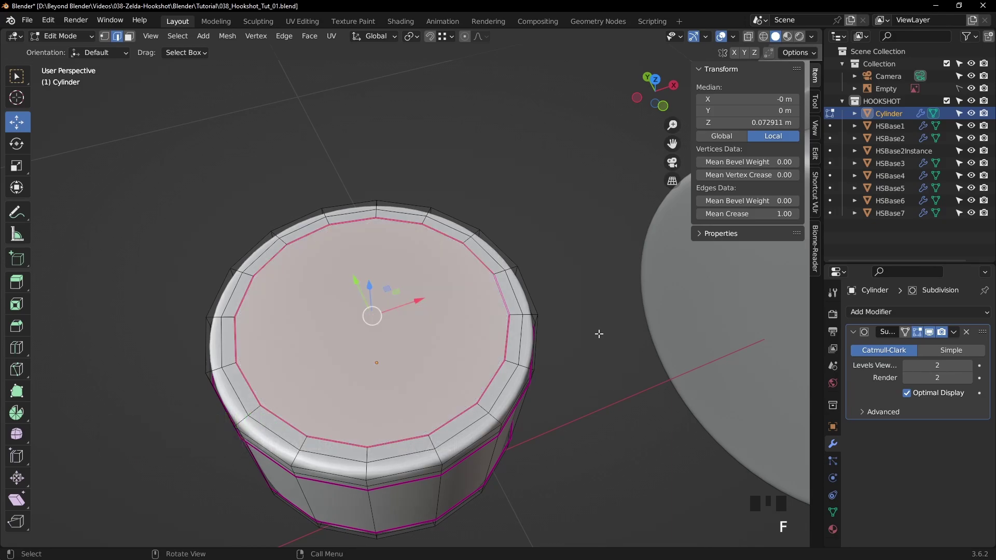
key("Tab")
left_click(593, 338)
scroll("down", 3)
key("KP_1")
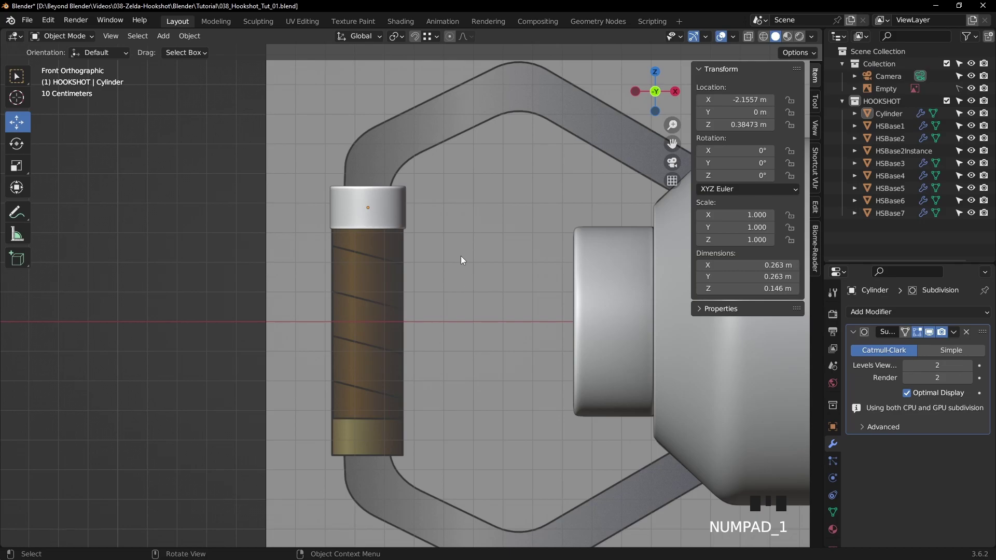
Orbit the view to inspect the cap sitting on the hookshot body.
left_click_drag(461, 256, 447, 255)
scroll("down", 3)
left_click_drag(448, 266, 205, 231)
left_click(204, 231)
left_click_drag(337, 219, 397, 225)
Add a Mirror modifier above the Subdivision and mirror the cap along Z instead of X.
key("KP_1")
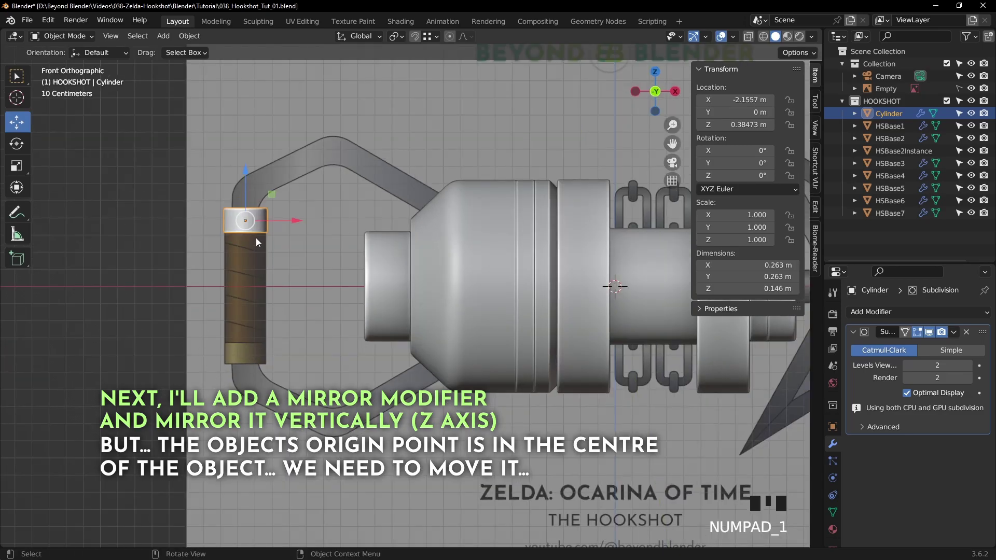
left_click_drag(468, 268, 868, 315)
left_click_drag(869, 315, 889, 453)
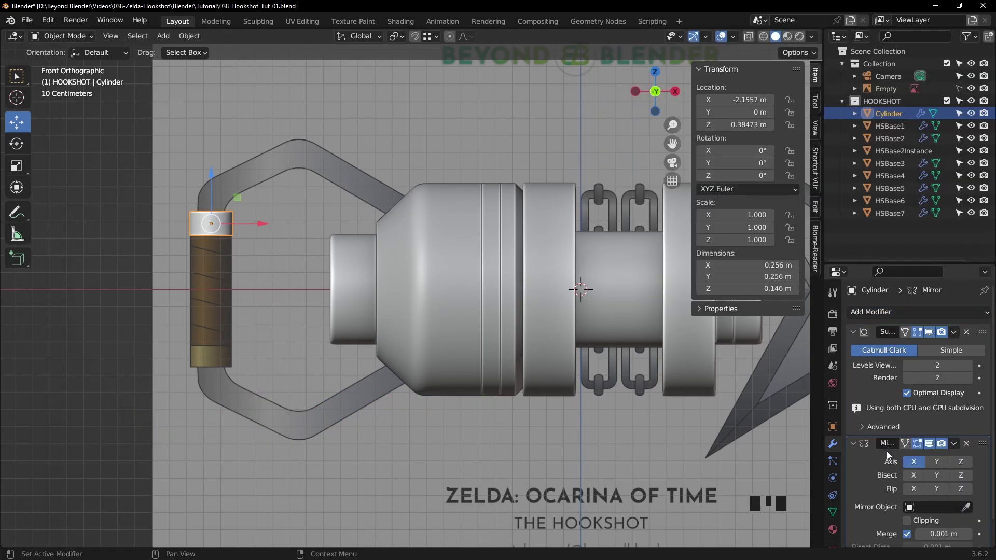
left_click_drag(982, 442, 986, 330)
left_click(914, 349)
left_click(965, 352)
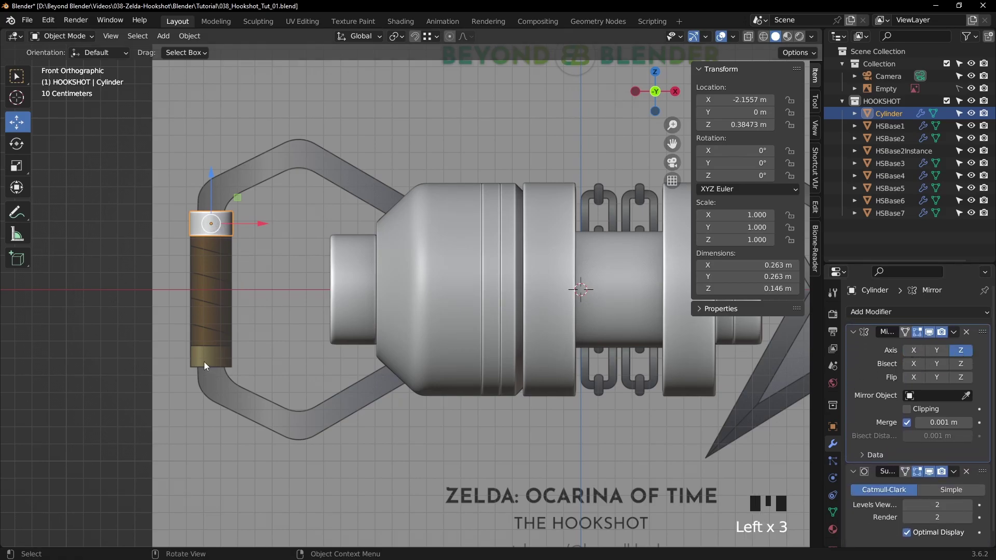
Snap the cap's origin to the hookshot's centre height so a matching cap appears at the grip bottom.
left_click_drag(447, 293, 485, 296)
key("KP_1")
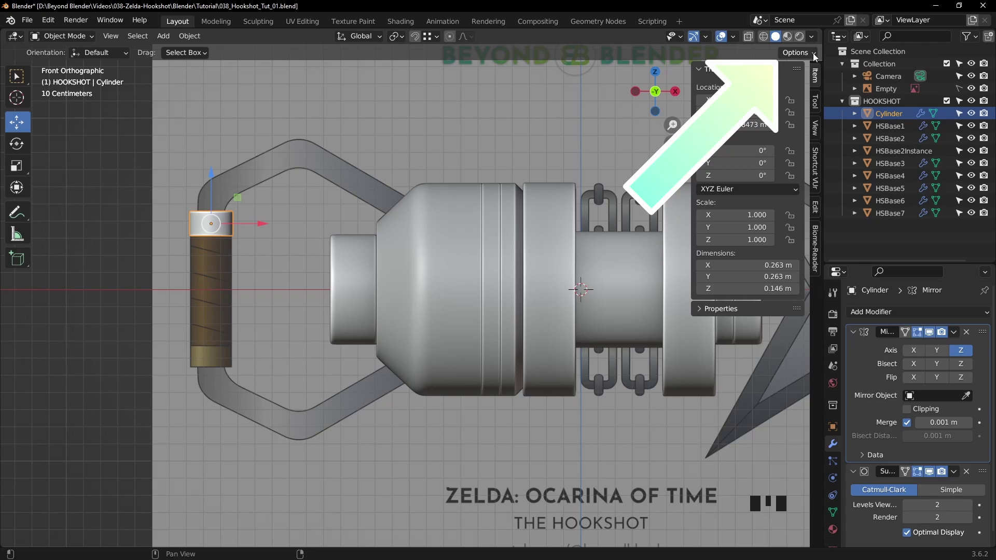
left_click_drag(816, 55, 796, 94)
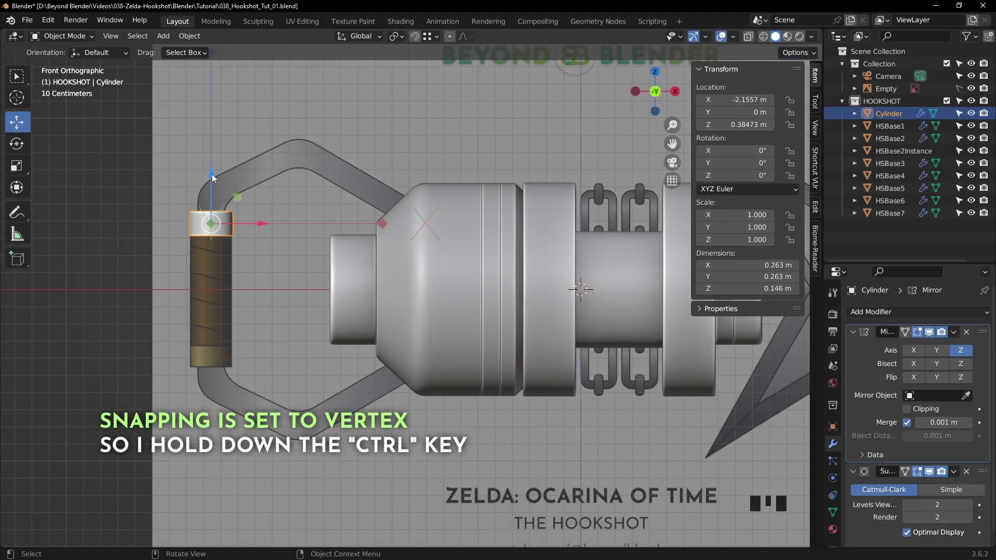
left_click_drag(435, 36, 212, 178)
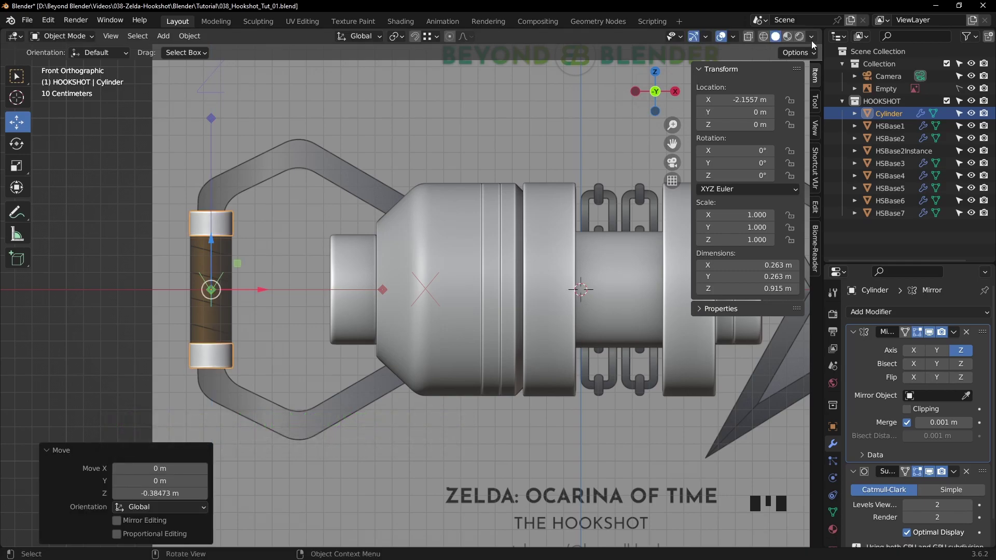
left_click_drag(814, 39, 814, 37)
left_click_drag(816, 54, 313, 237)
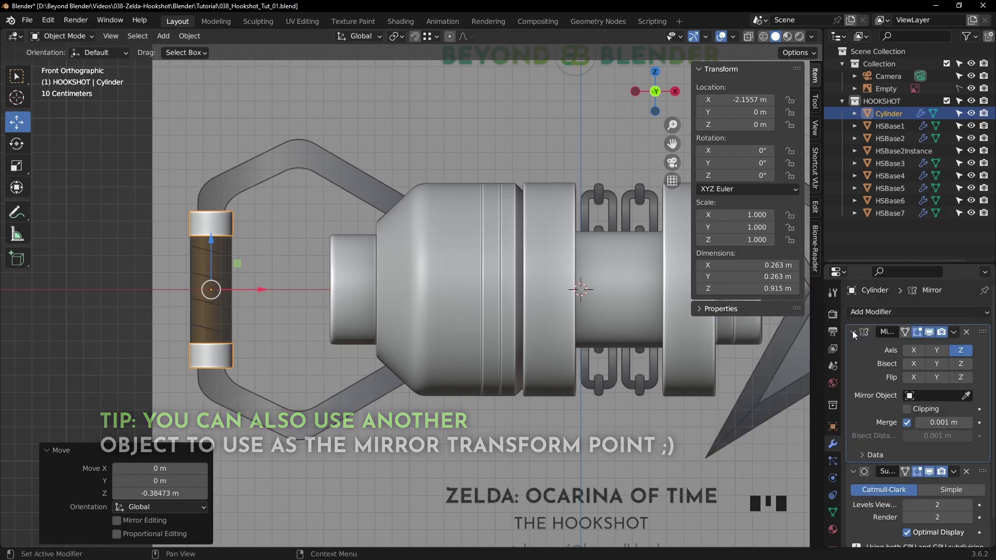
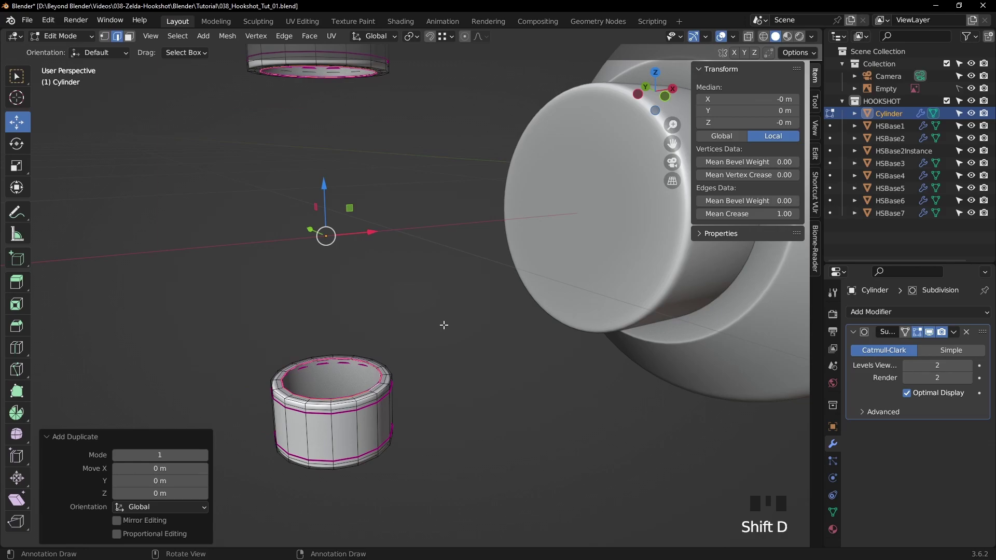
Bridge the facing edge loops of the two caps into a continuous grip tube and return to the front view.
key("p")
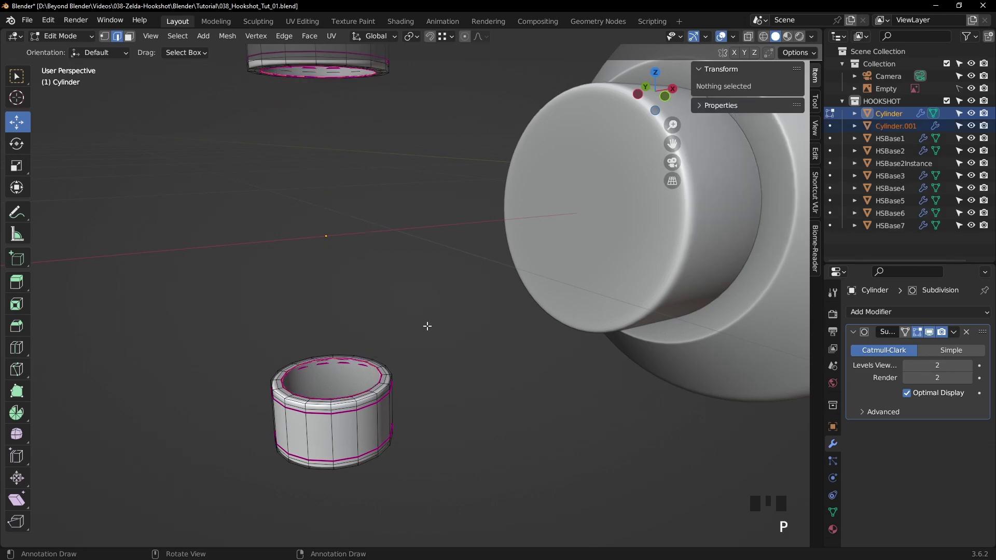
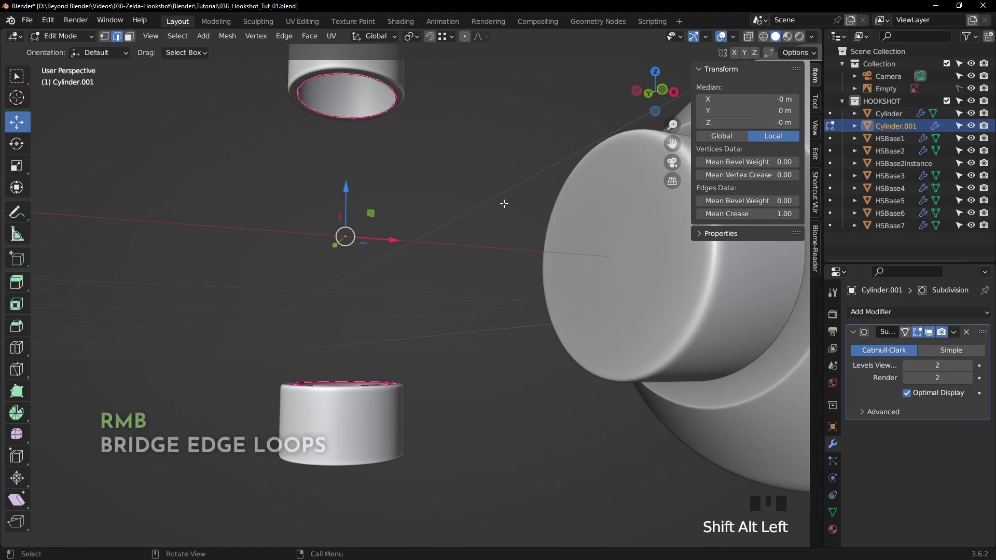
left_click_drag(502, 194, 469, 187)
key("Tab")
left_click_drag(381, 171, 467, 237)
left_click(467, 237)
left_click_drag(479, 151, 468, 181)
key("Tab")
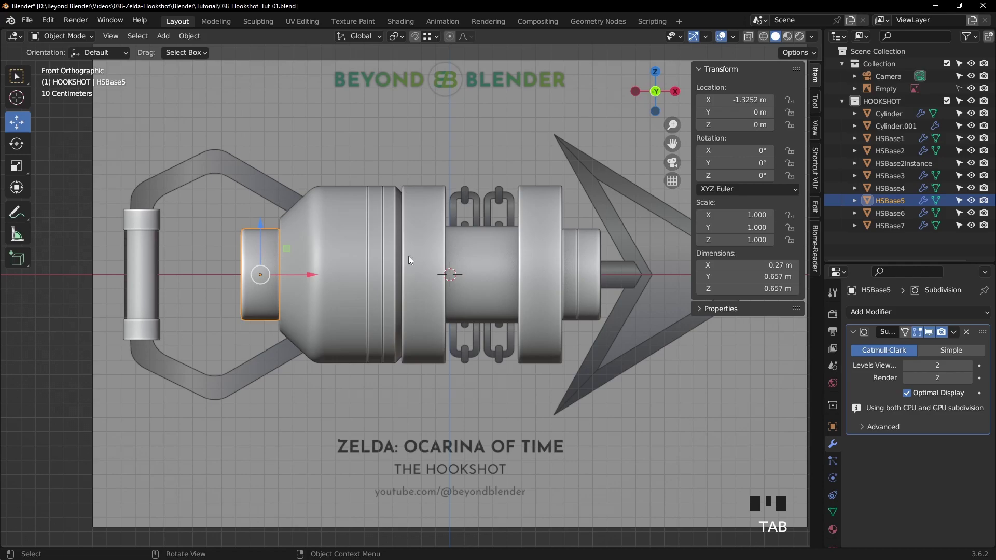
Delete HSBase5, duplicate the two right-end ring pieces HSBase6 and HSBase7 and flip the copy 180 degrees on Y.
key("Delete")
left_click(583, 276)
left_click(571, 255)
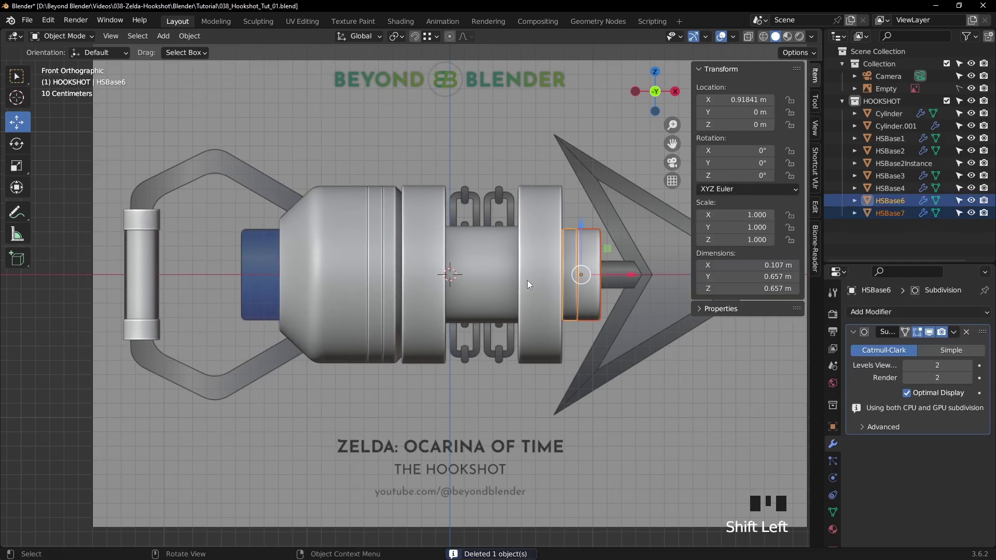
key("shift+d")
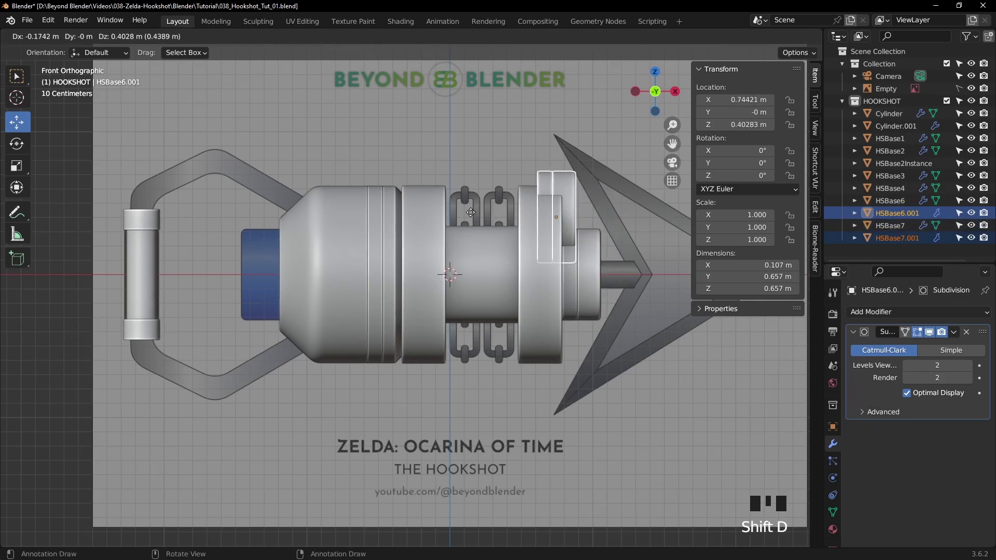
left_click(631, 276)
left_click_drag(25, 142, 281, 245)
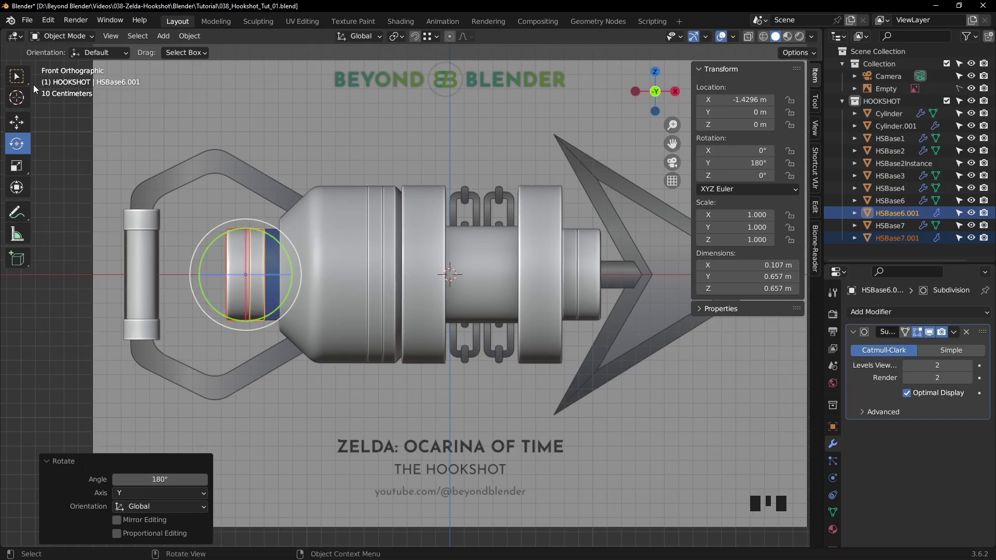
Move the flipped copy along X to the body's left end and apply its rotation.
left_click_drag(19, 77, 226, 264)
scroll("up", 3)
left_click_drag(17, 125, 221, 180)
left_click_drag(221, 180, 416, 232)
scroll("up", 3)
left_click(301, 259)
scroll("down", 3)
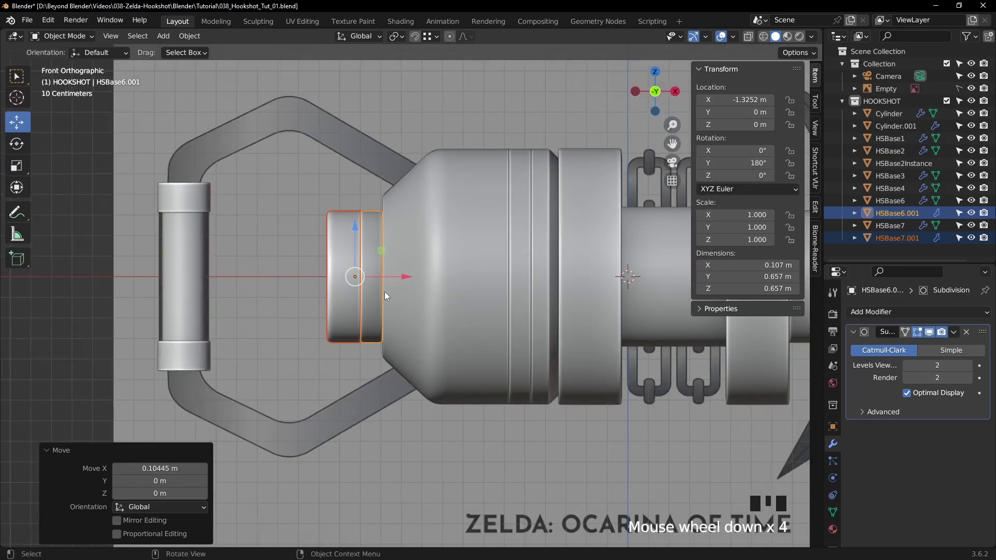
key("ctrl+a")
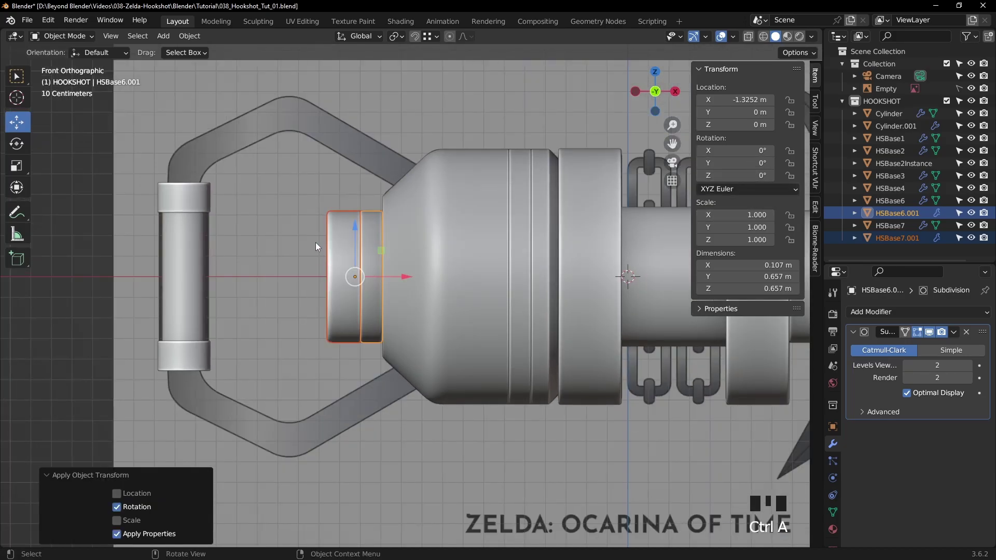
left_click(336, 224)
Slide HSBase7.001's edge loops inward on X so the ring is about 0.101 m wide instead of 0.107 m.
left_click(374, 225)
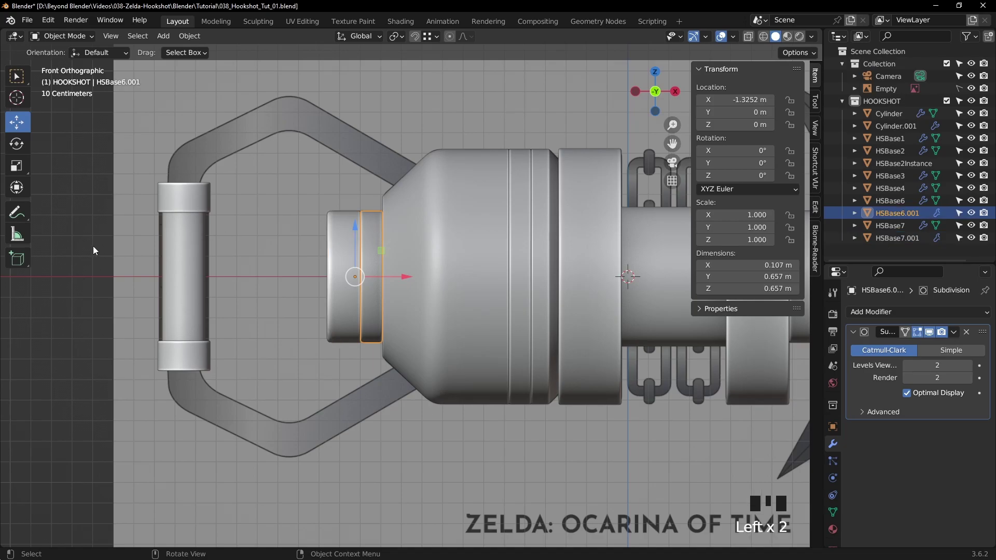
left_click(70, 251)
left_click_drag(451, 222, 496, 218)
key("Tab")
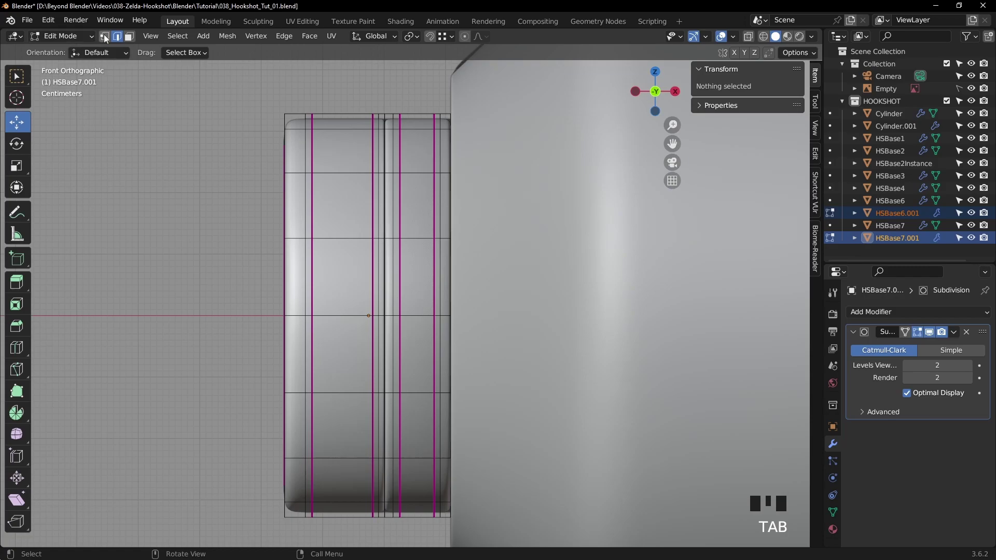
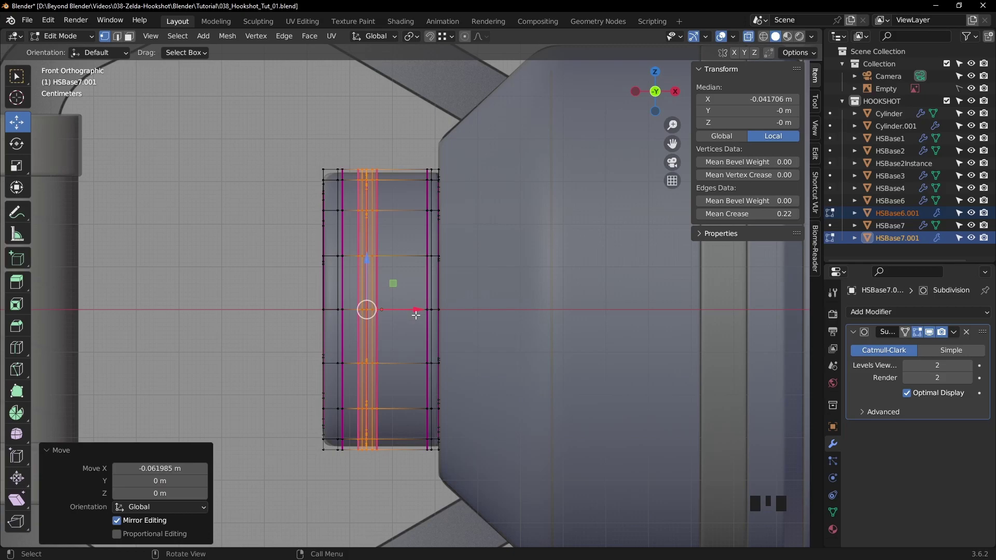
key("Tab")
Check the body in perspective and frame the hookshot's front view again.
scroll("down", 3)
left_click_drag(161, 233, 363, 239)
scroll("down", 3)
left_click(753, 34)
left_click_drag(501, 247, 439, 263)
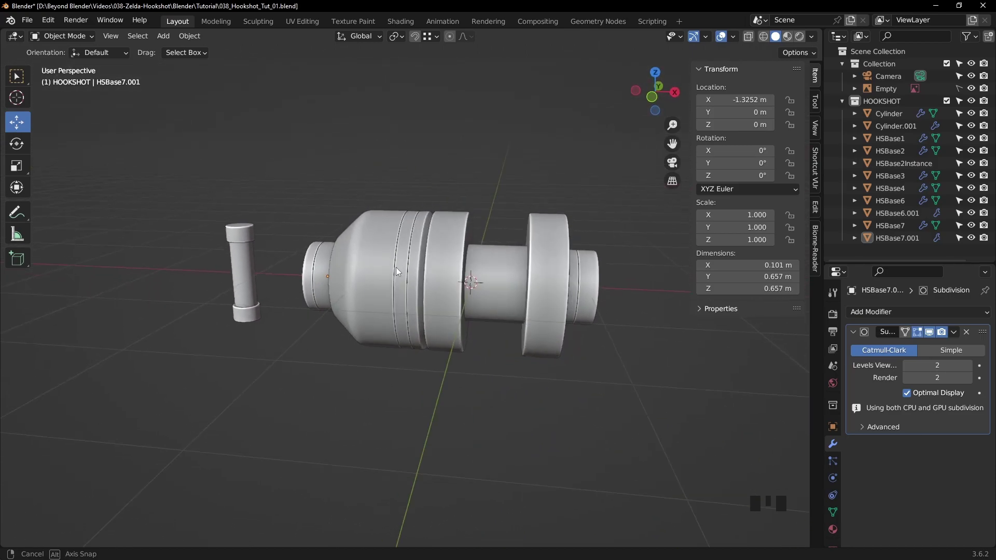
key("KP_1")
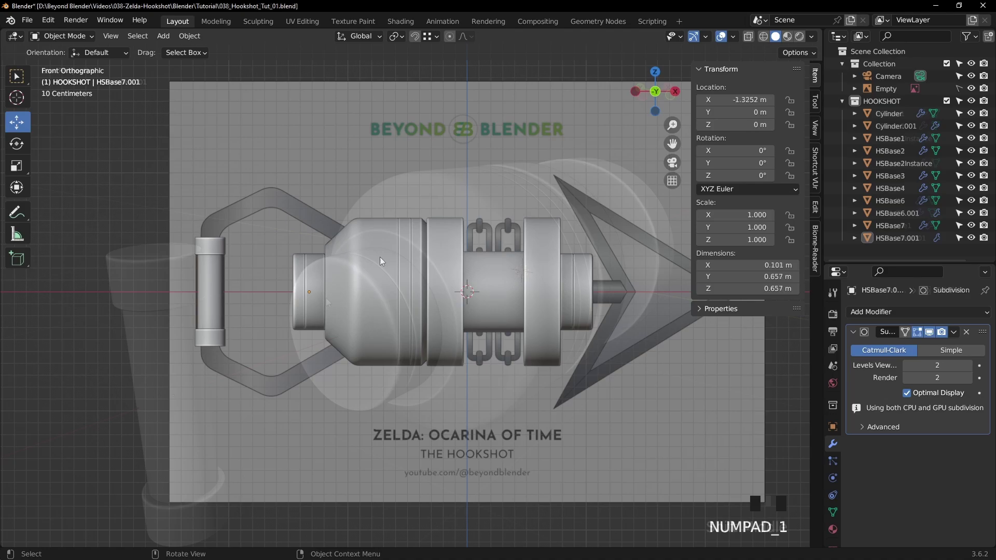
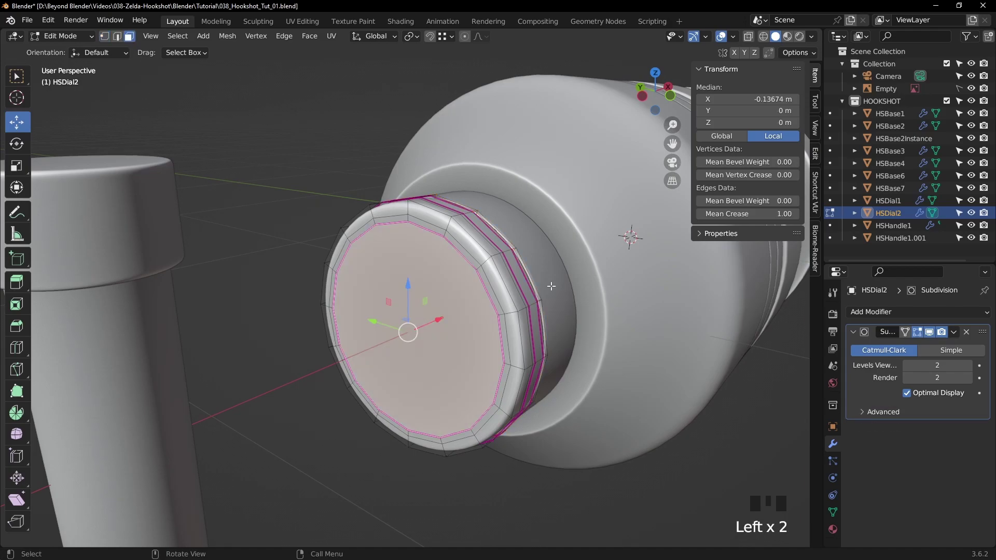
Inset HSDial2's front face to start a recessed centre surrounded by a rim.
key("i")
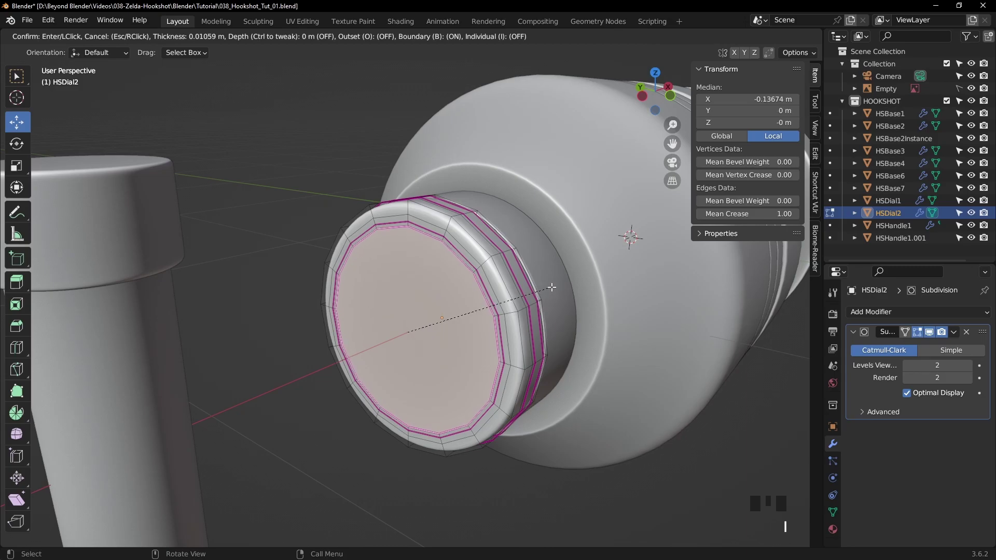
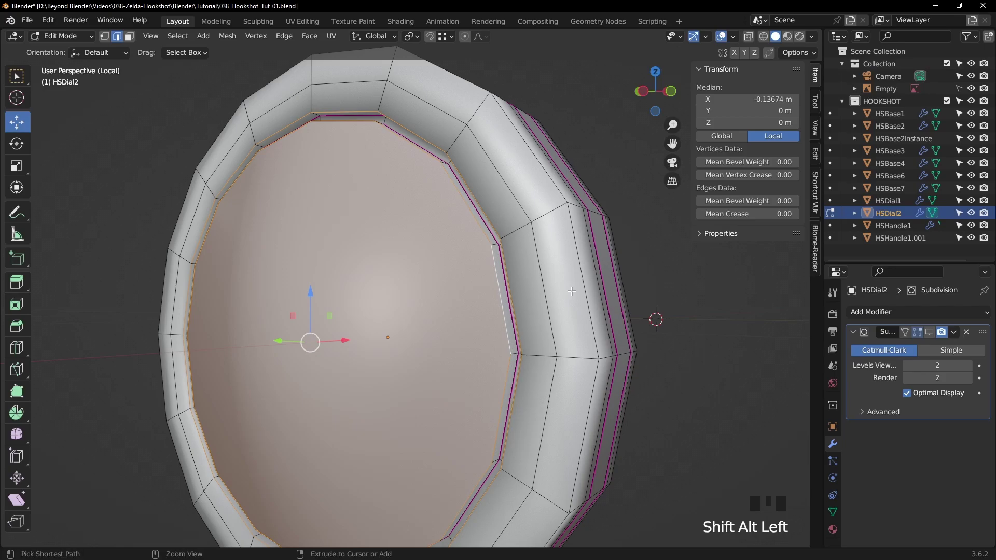
Bevel the recess's inner rim edges with 2 segments and add a supporting loop cut along the rim.
key("ctrl+b")
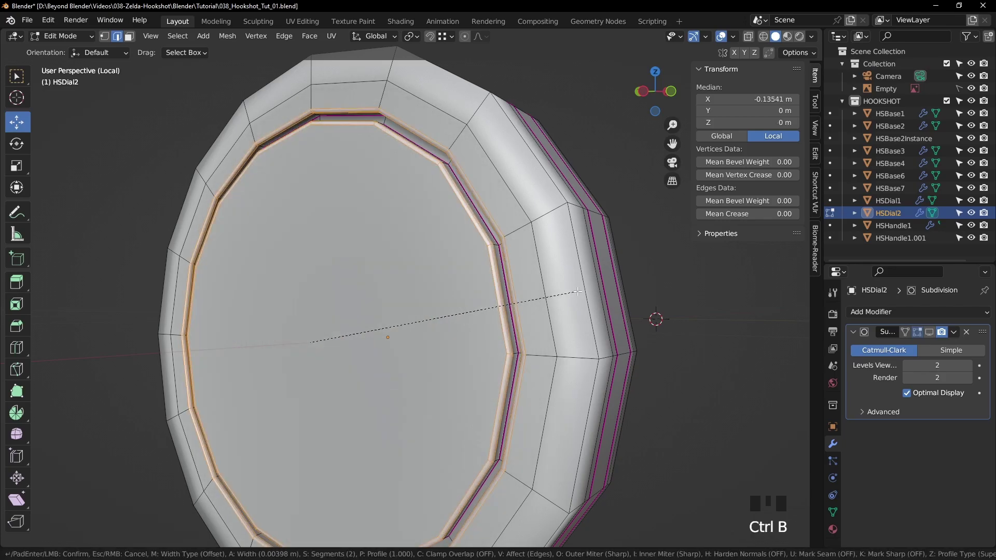
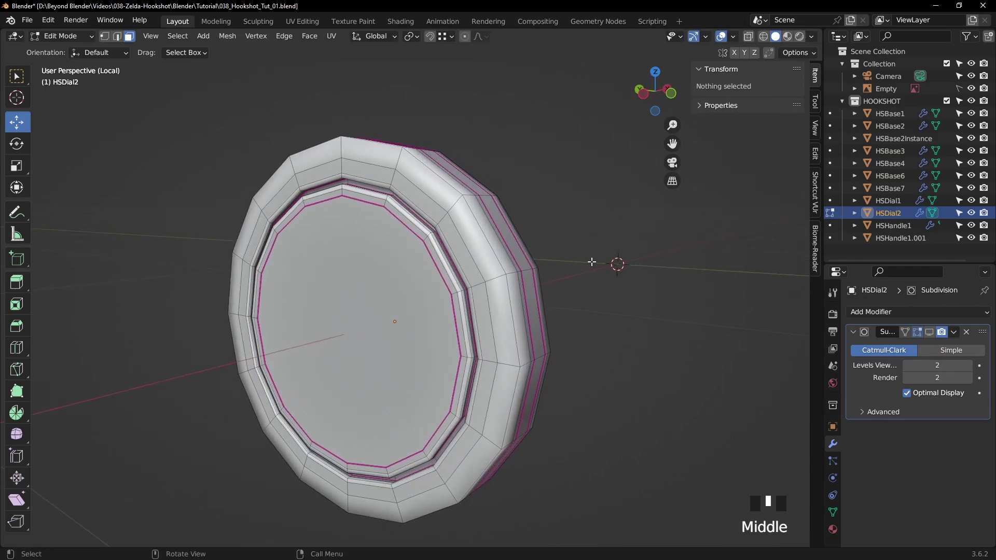
scroll("up", 3)
key("ctrl+r")
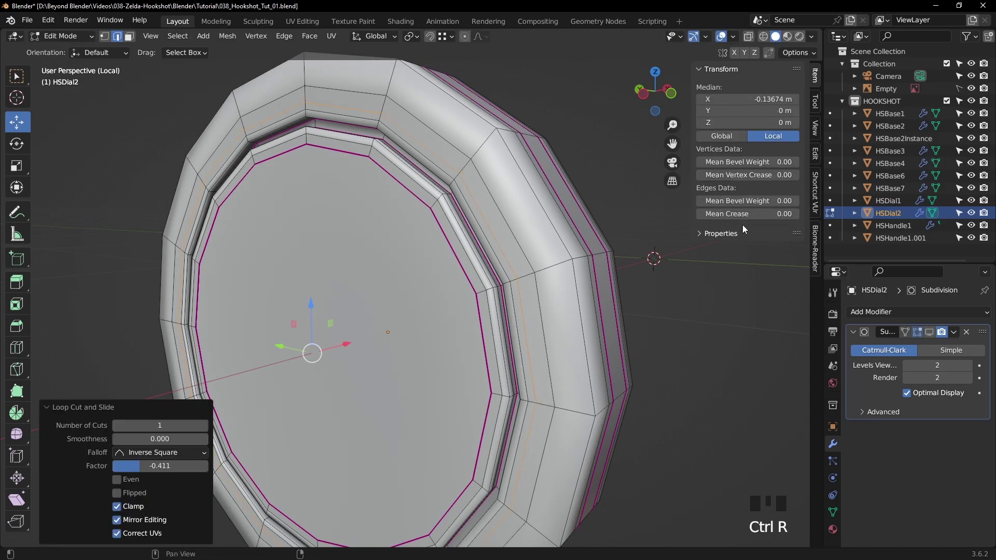
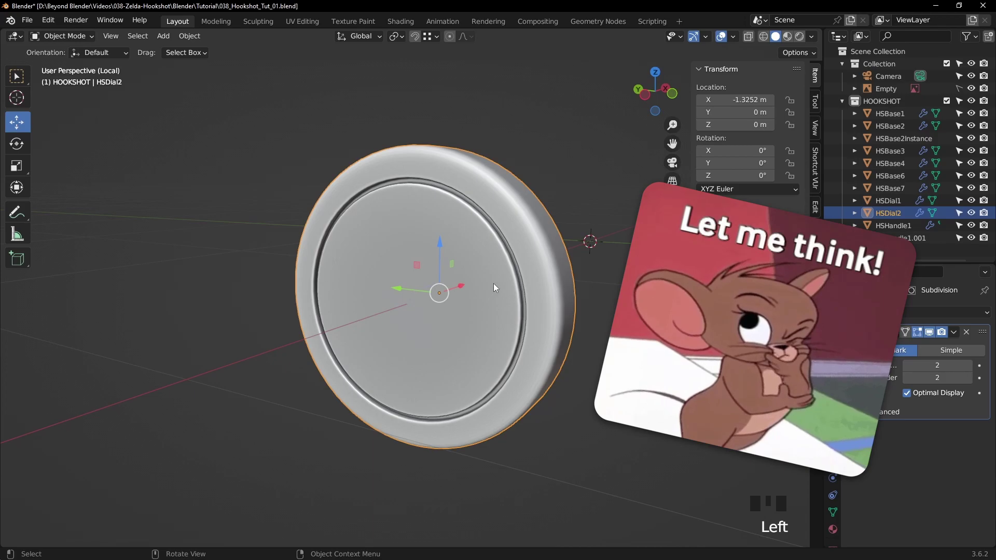
Scale HSDial2's recessed centre face up to about 1.024 and leave Edit Mode.
scroll("up", 3)
left_click_drag(564, 253, 531, 280)
middle_click(522, 280)
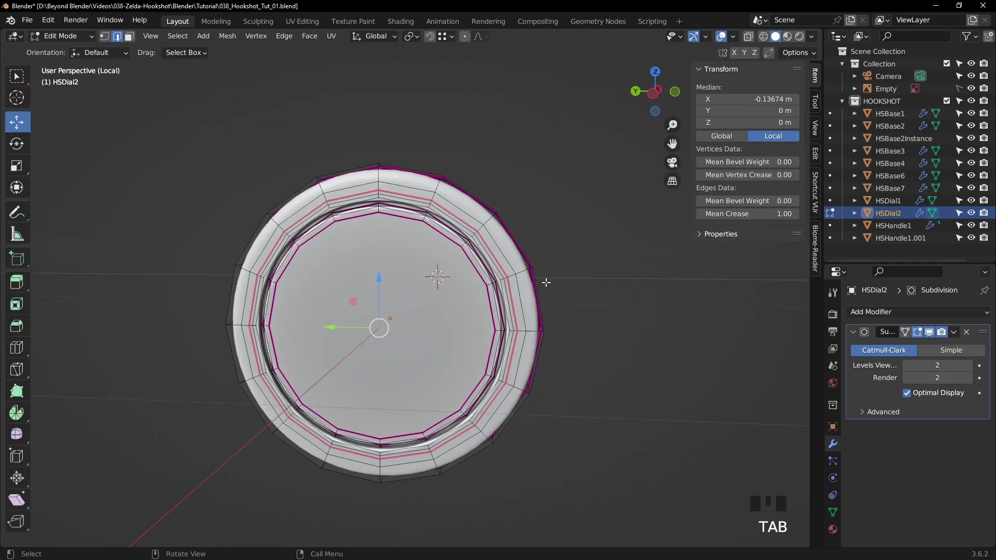
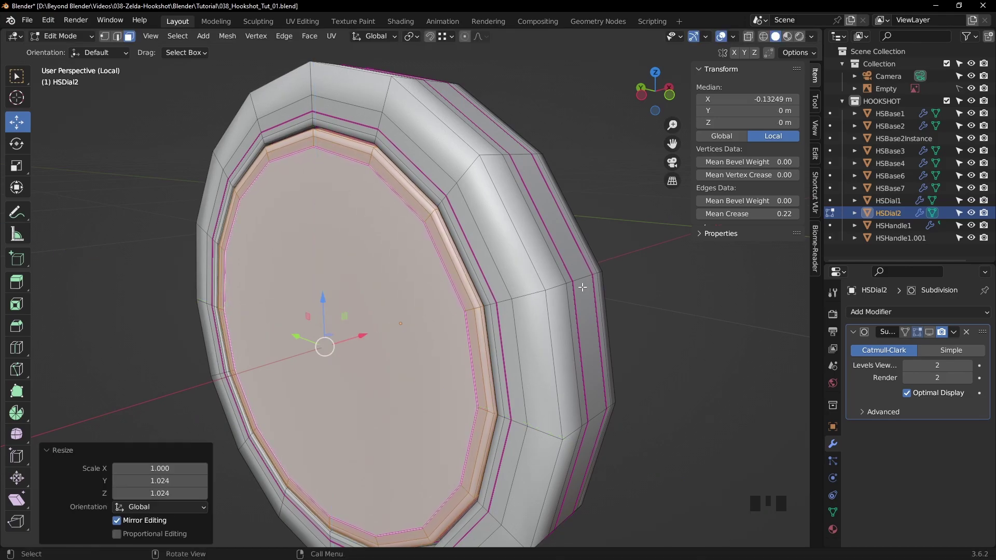
key("Tab")
left_click(934, 334)
left_click(697, 346)
scroll("down", 3)
left_click_drag(505, 316, 480, 312)
Save the blend file and orbit around the finished dial.
key("/")
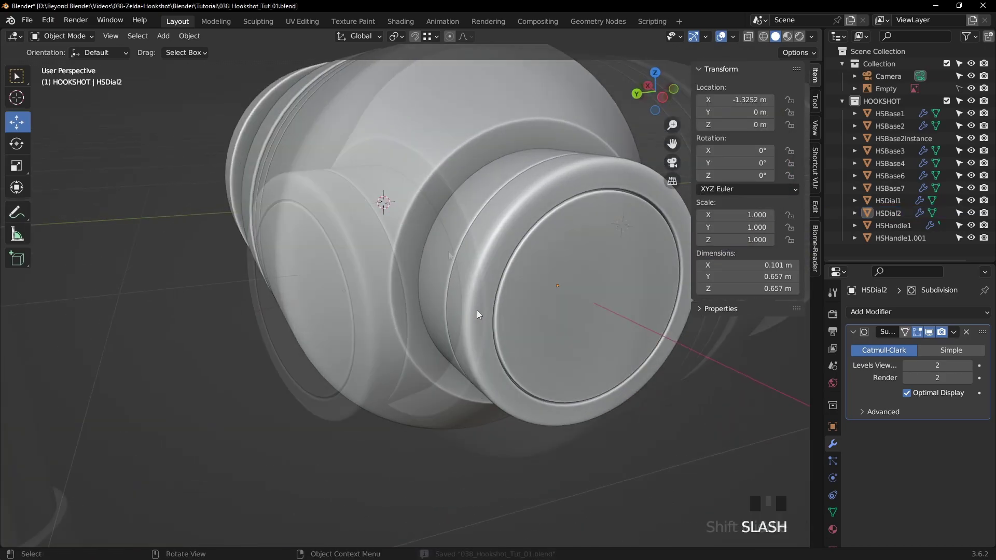
left_click_drag(381, 273, 347, 283)
left_click(348, 282)
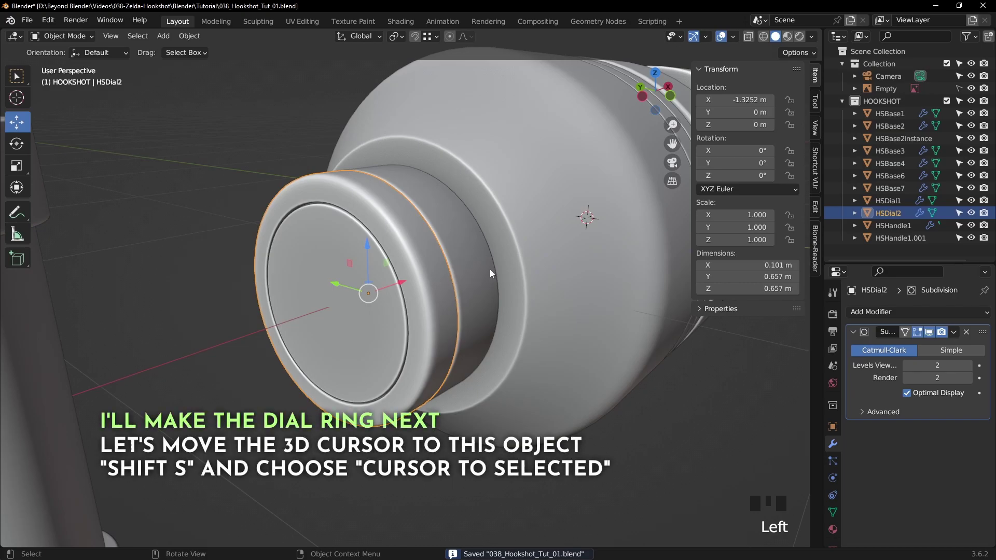
Snap the 3D cursor to the centre of the HSDial2 dial.
left_click_drag(482, 265, 475, 263)
key("shift+s")
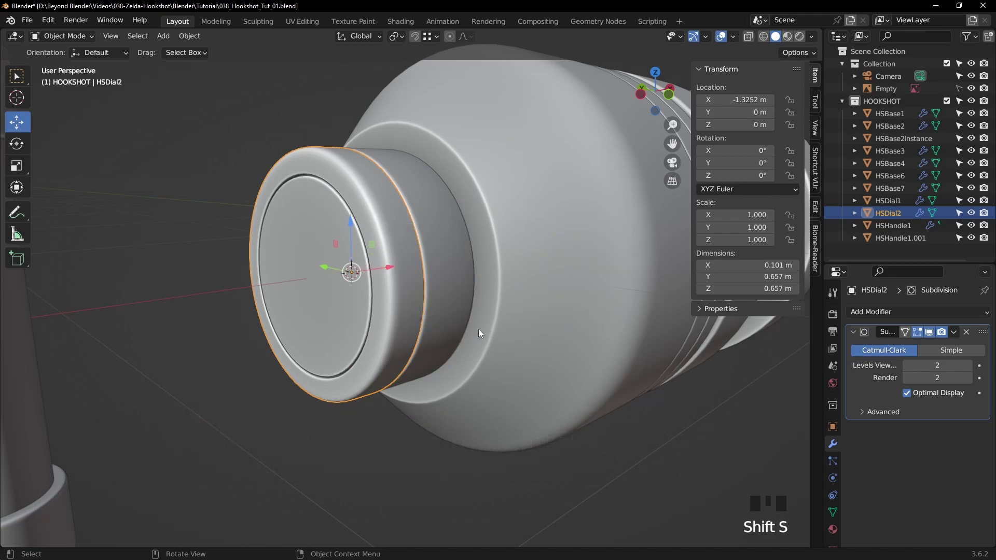
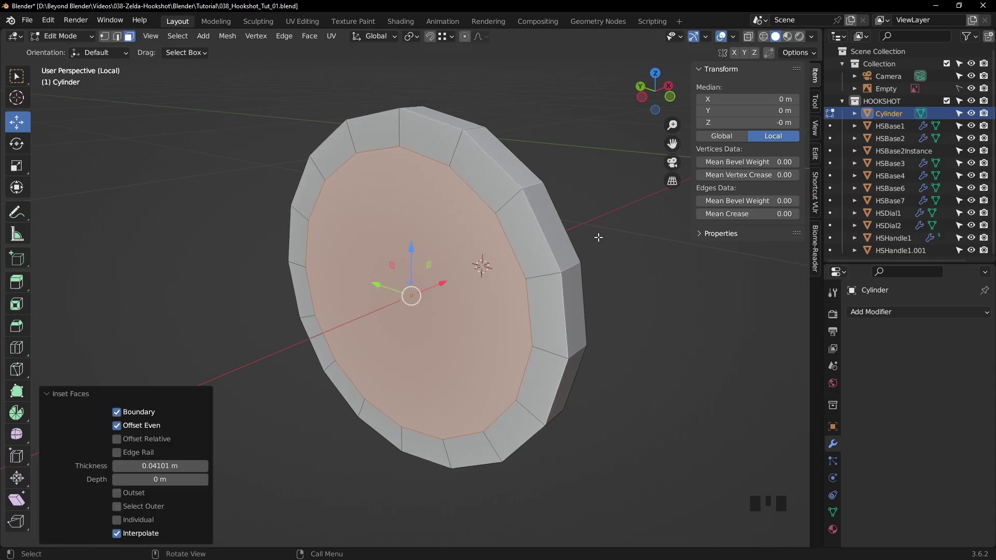
Delete the inset centre faces to leave the cylinder as a hollow ring.
key("Delete")
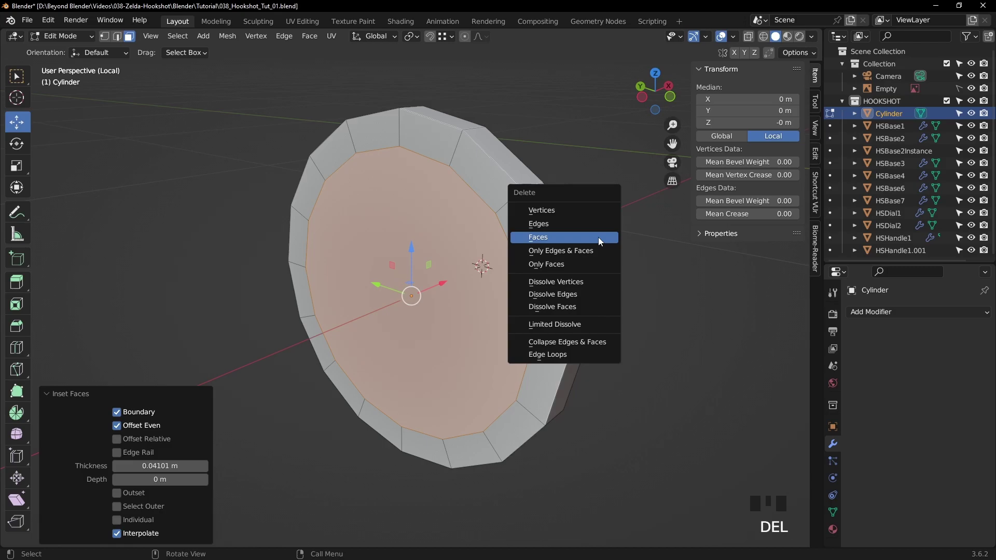
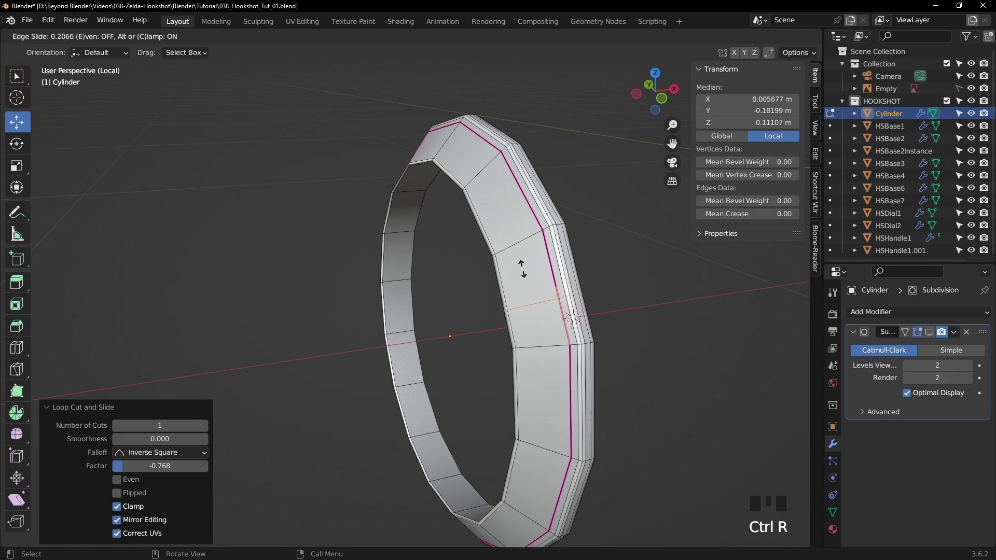
Add a supporting edge loop near the ring's rim and slide it toward the outer edge.
key("ctrl+z")
key("ctrl+r")
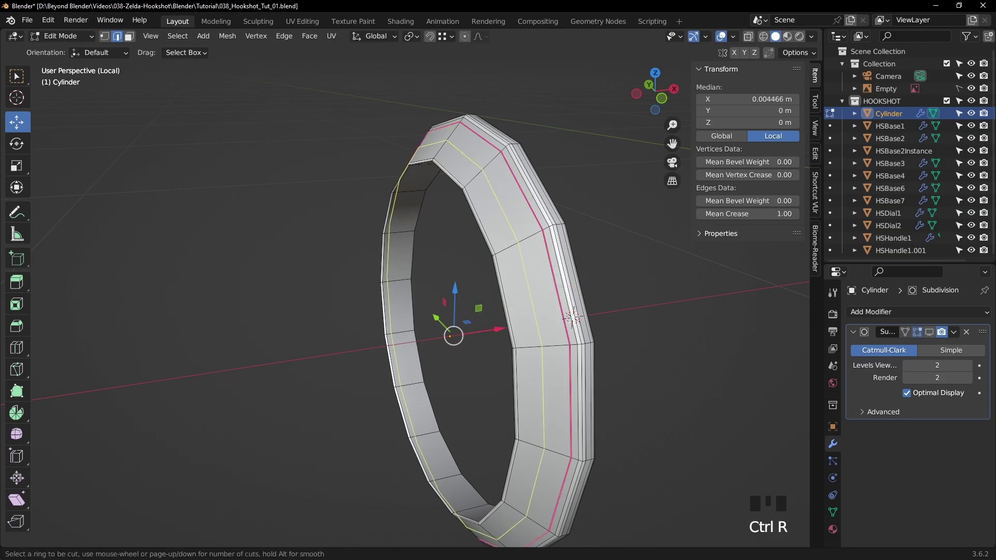
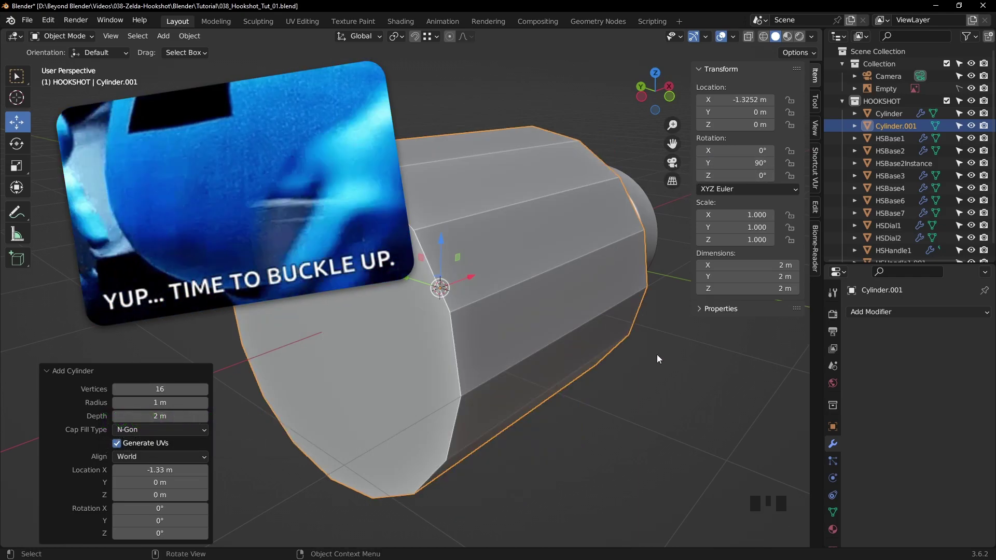
Scale the new 16-vertex cylinder down to match the pipe opening's width and position it at the pipe end.
key("s")
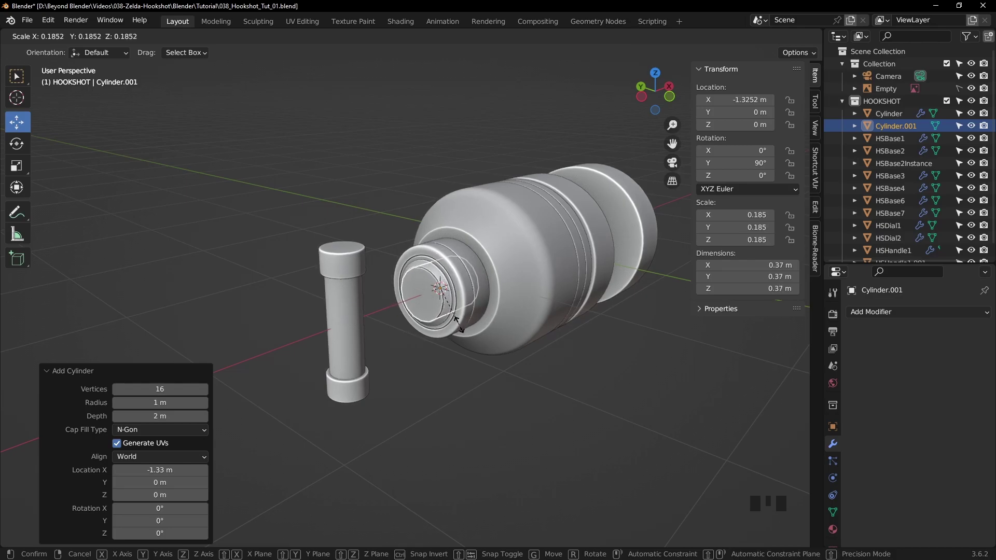
scroll("up", 3)
scroll("up", 3)
left_click_drag(540, 262, 612, 254)
key("s")
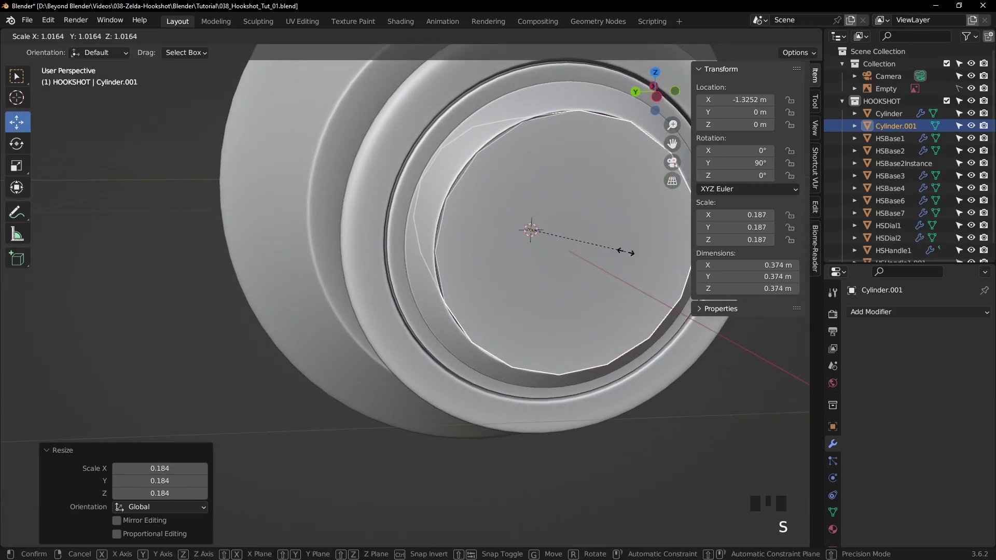
left_click_drag(616, 267, 485, 285)
scroll("down", 3)
left_click(494, 300)
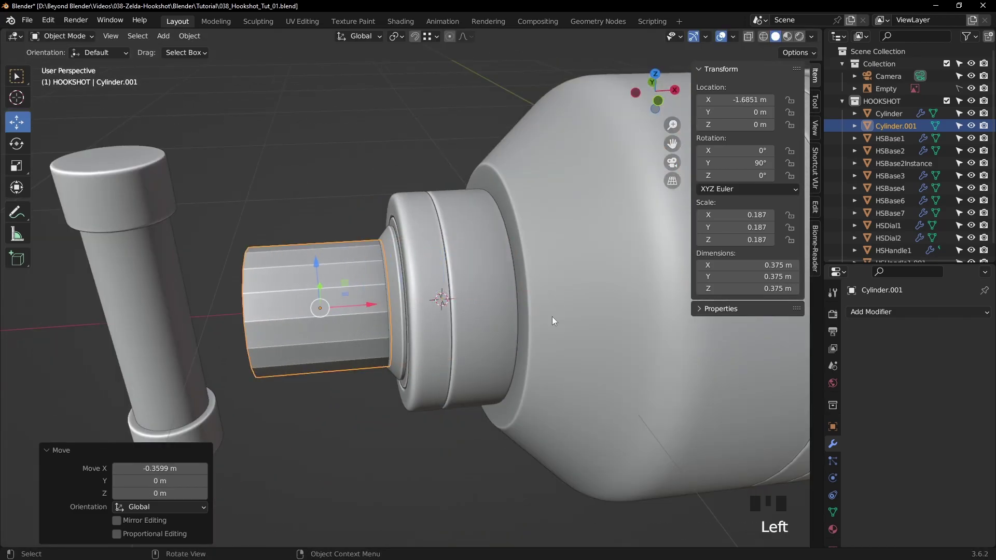
Flatten the cylinder into a thin disc and apply its rotation and scale.
key("s")
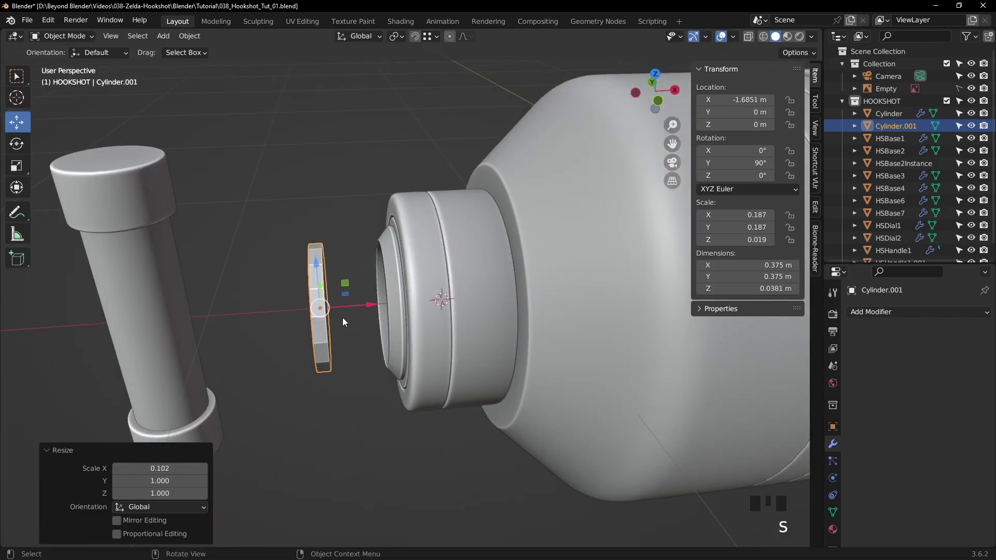
key("ctrl+a")
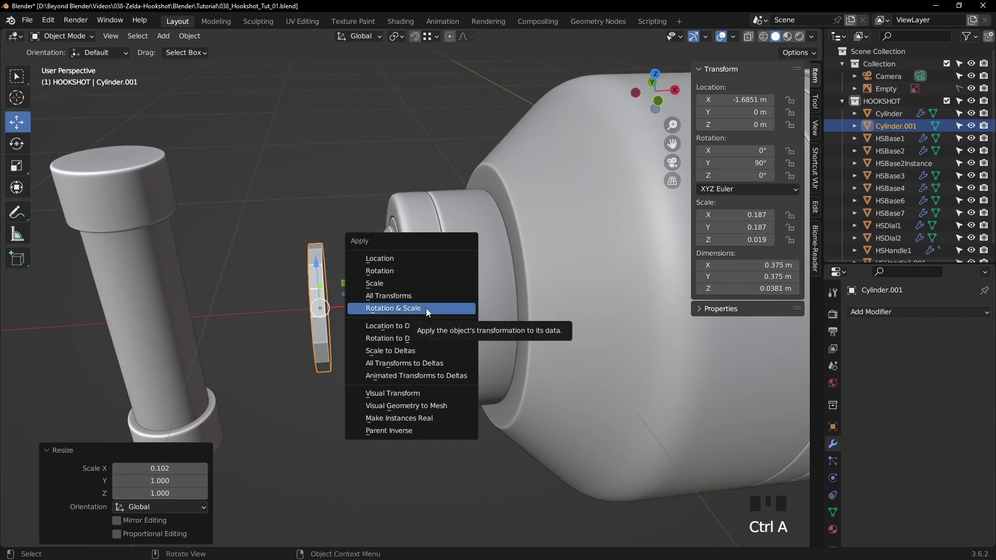
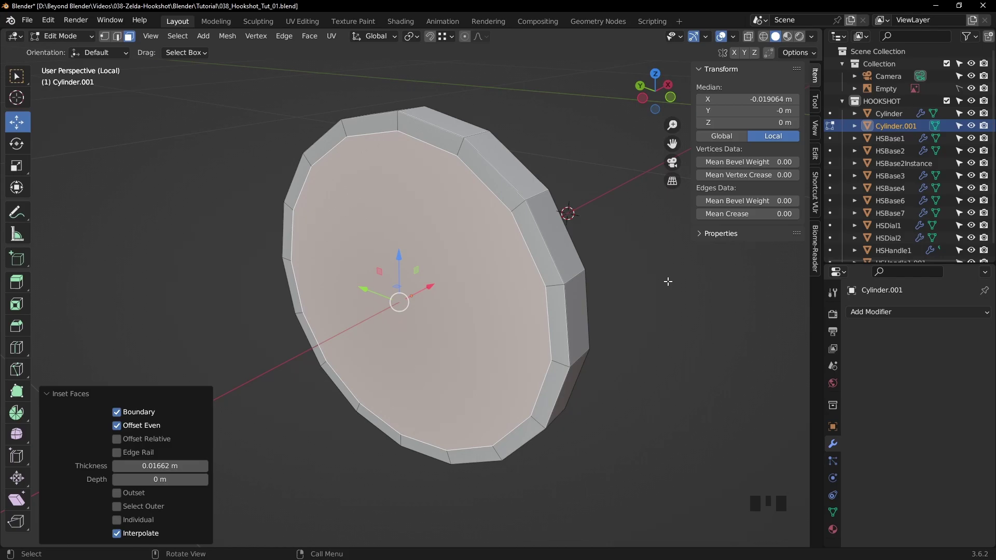
Inset the disc's front face a second time for a thinner inner ring.
key("i")
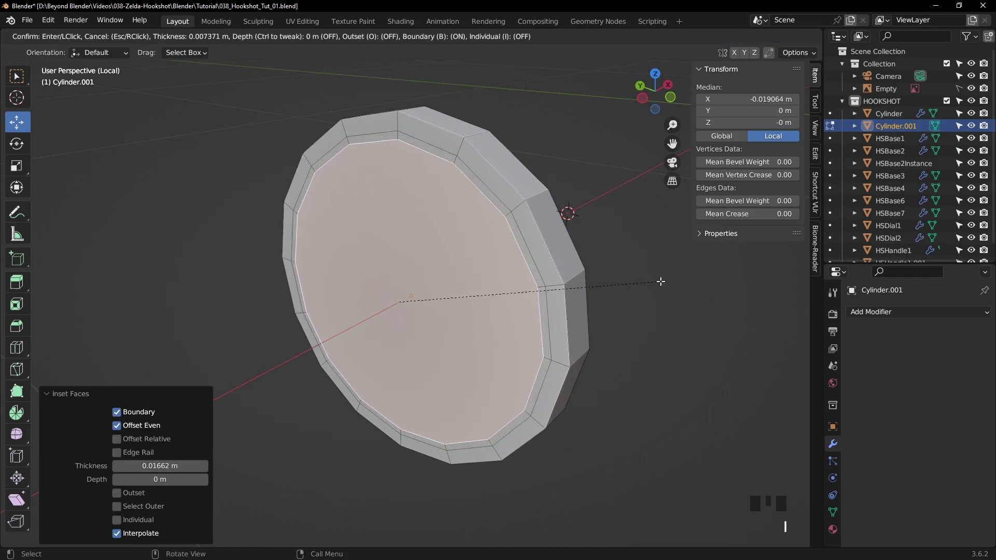
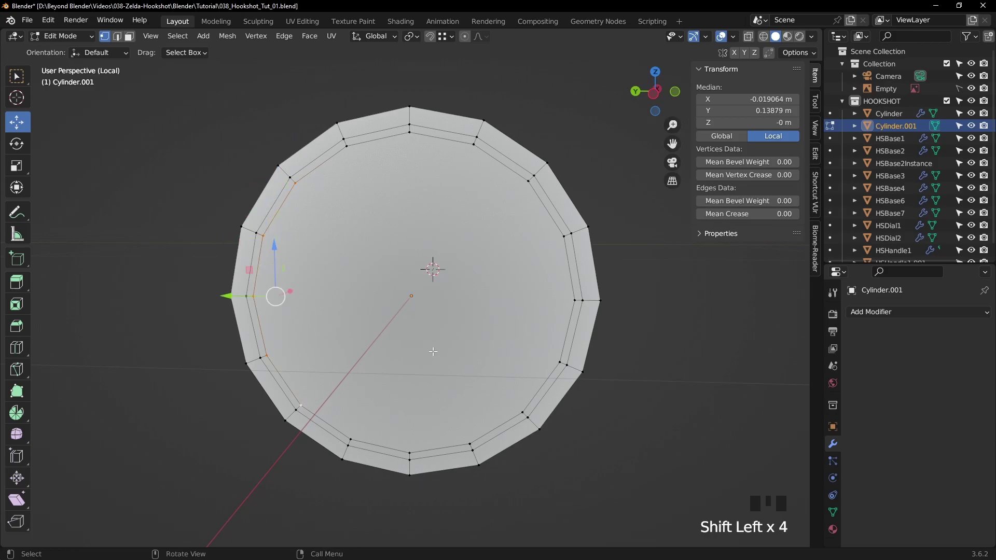
From Left Orthographic view, scale the left and right inner vertex loops along Y by 0 into vertical lines.
key("KP_3")
key("ctrl+KP_3")
scroll("up", 3)
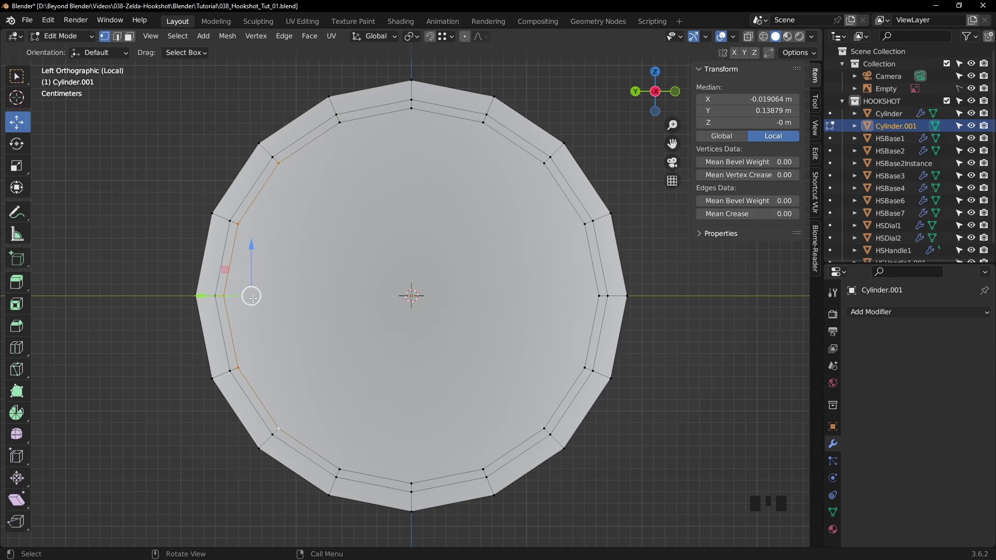
key("s")
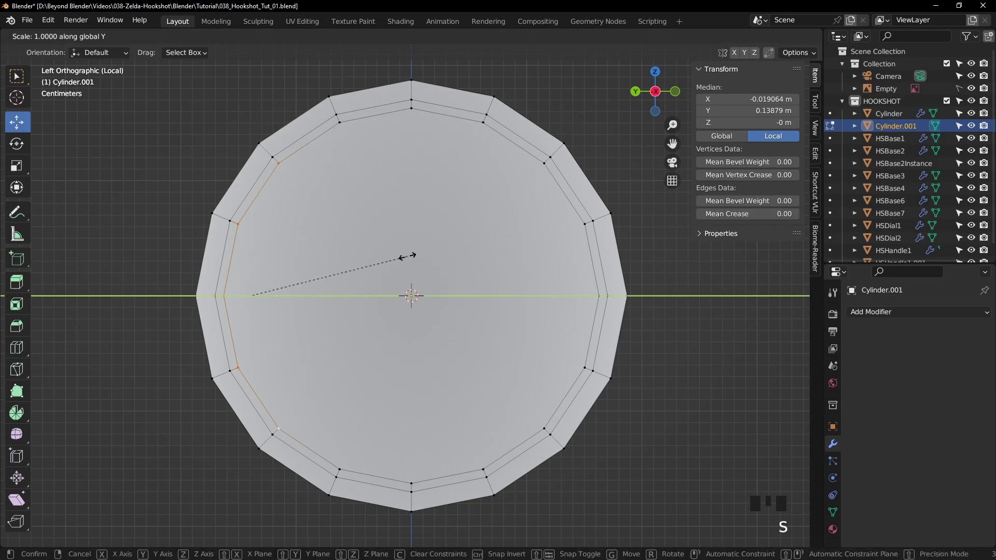
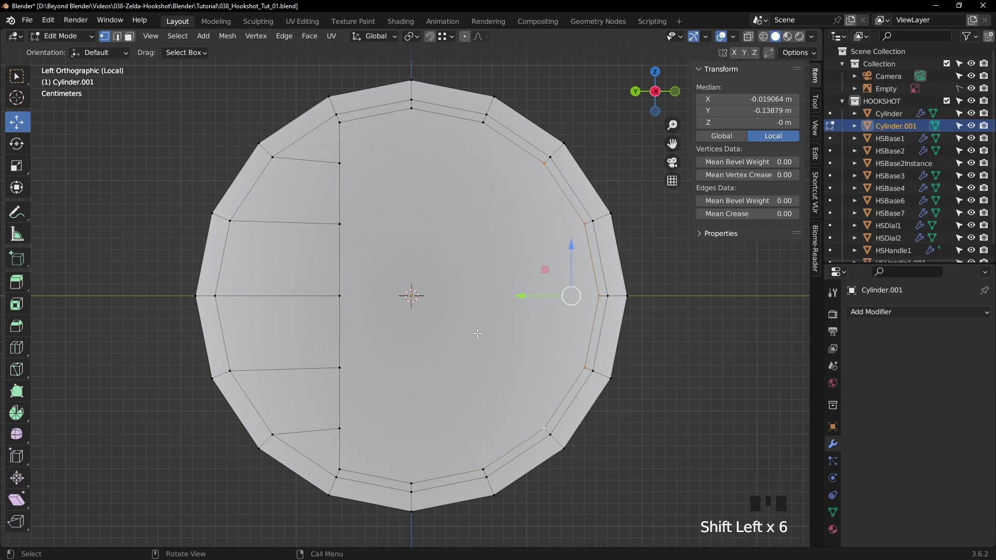
key("s")
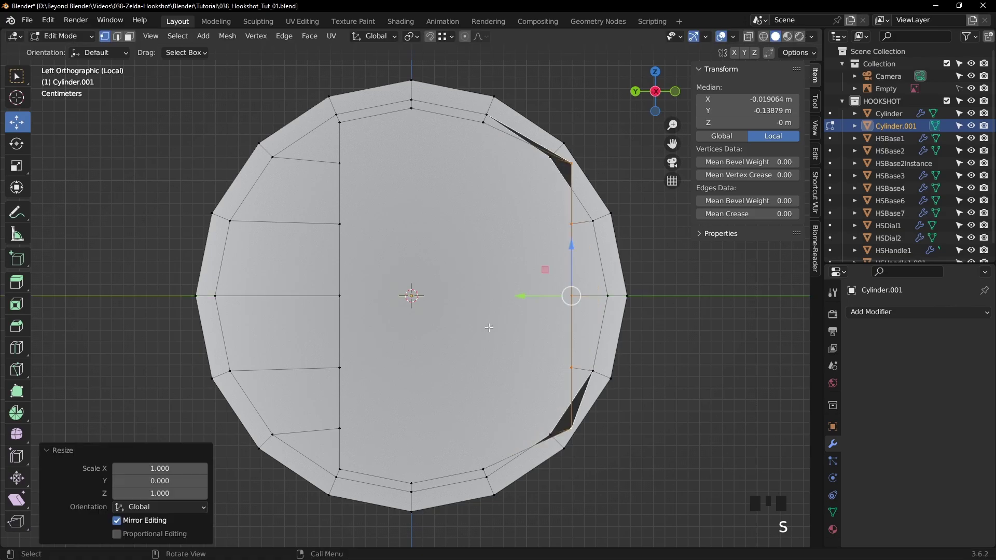
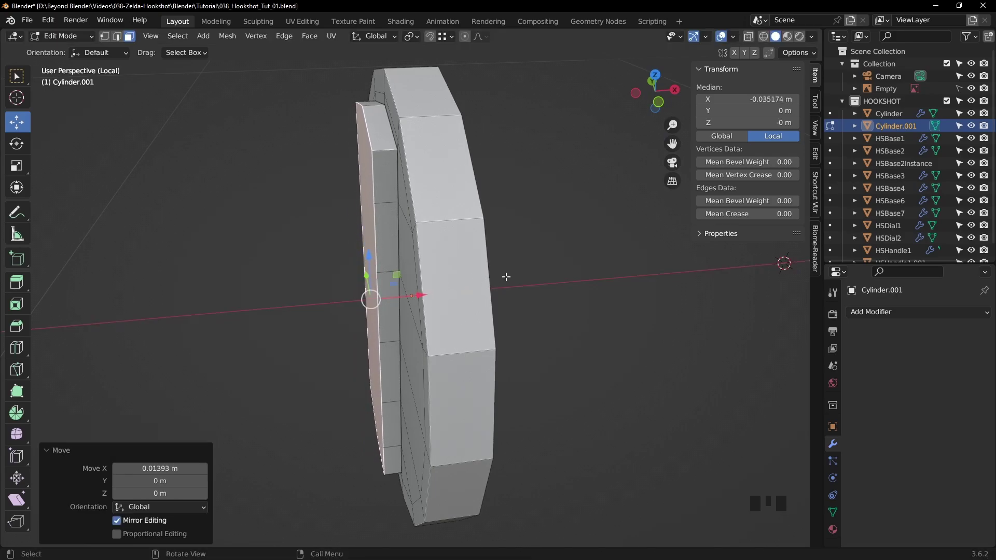
Extrude the disc's central vertical strip outward into a protruding block.
key("e")
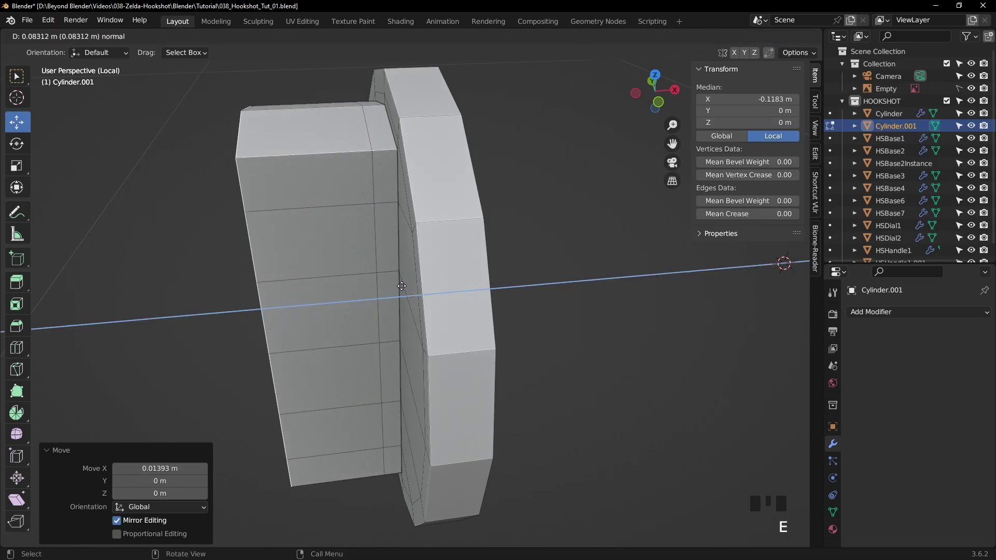
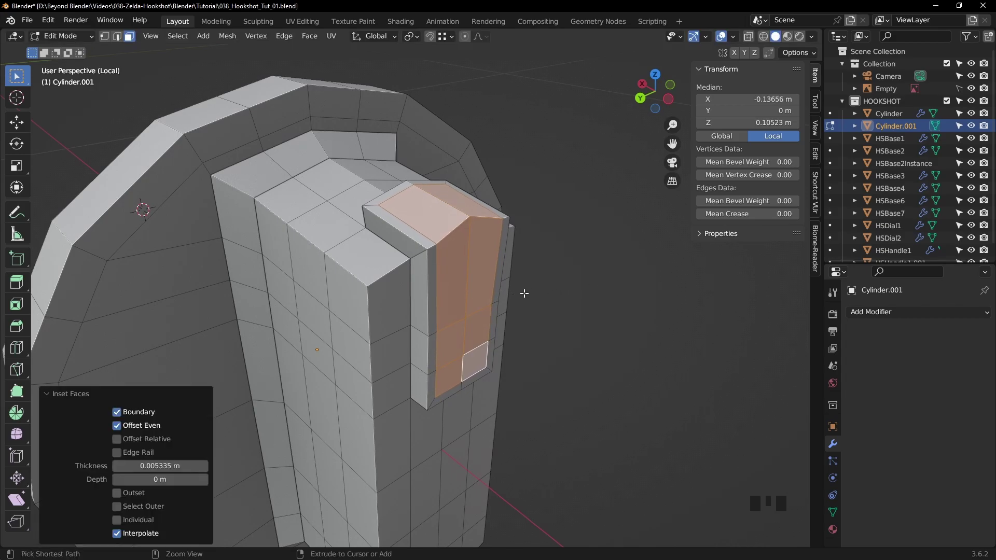
Add a supporting loop cut around the tab and slide the new rim loop along the disc.
key("ctrl+r")
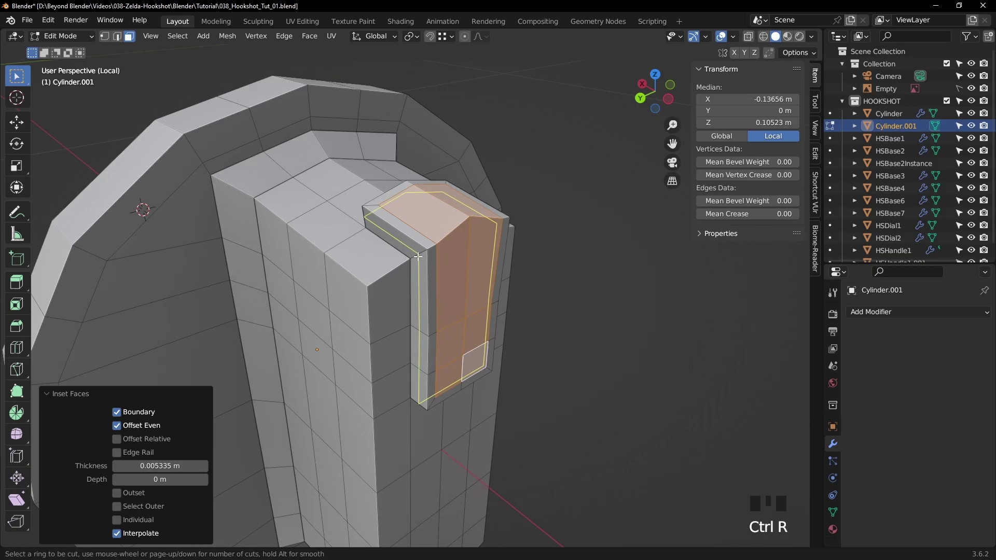
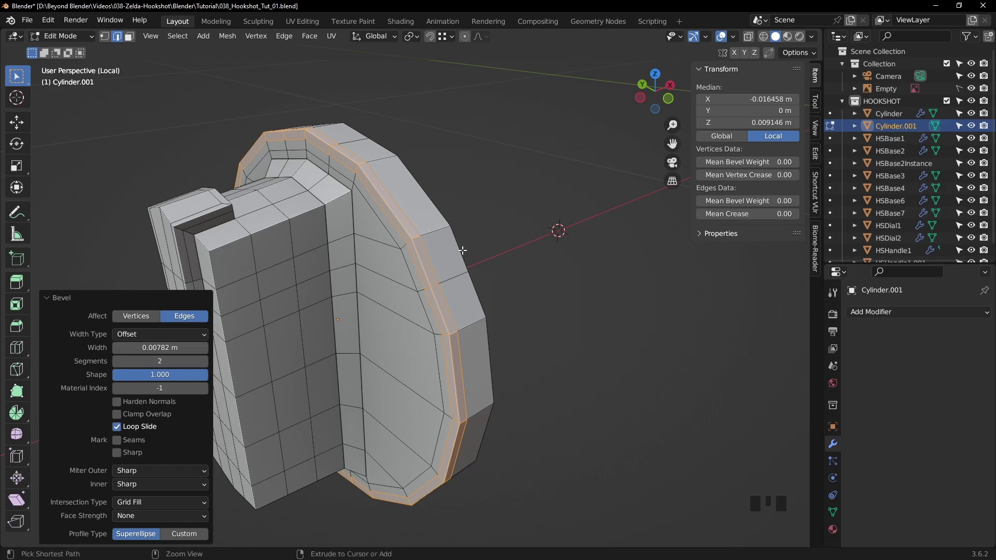
key("ctrl+r")
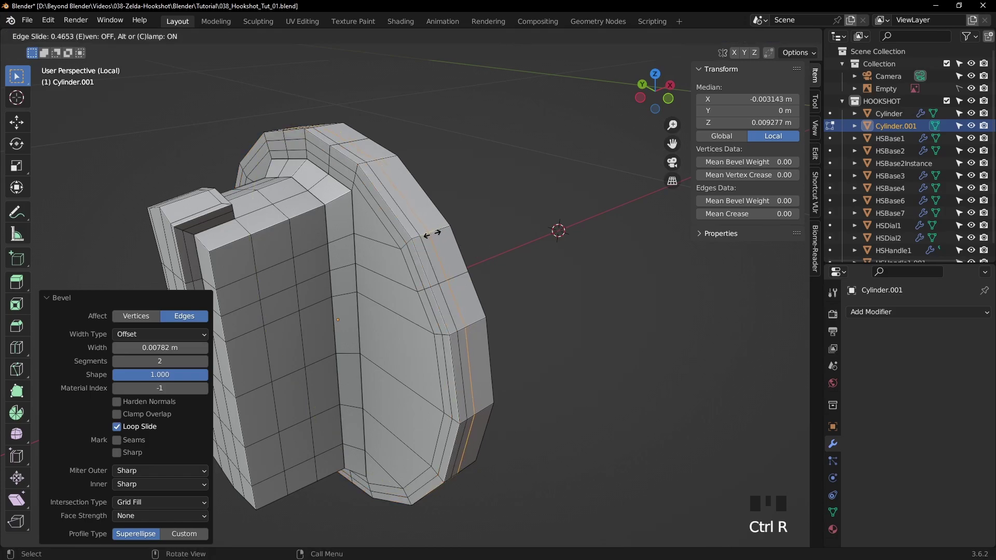
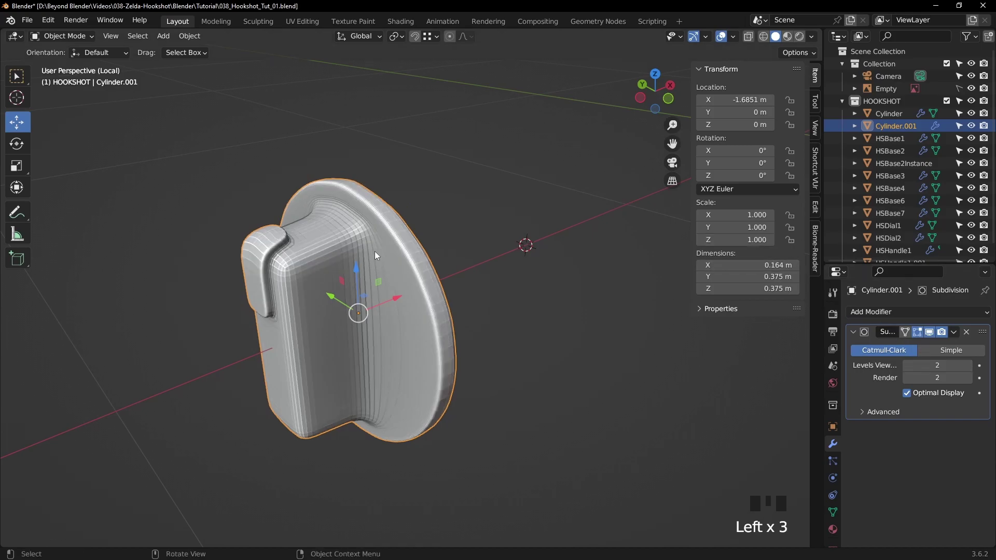
Orbit around the level-2 subdivided cap to inspect its smoothed shape from the side.
left_click_drag(376, 253, 490, 190)
left_click(490, 190)
left_click_drag(357, 230, 436, 143)
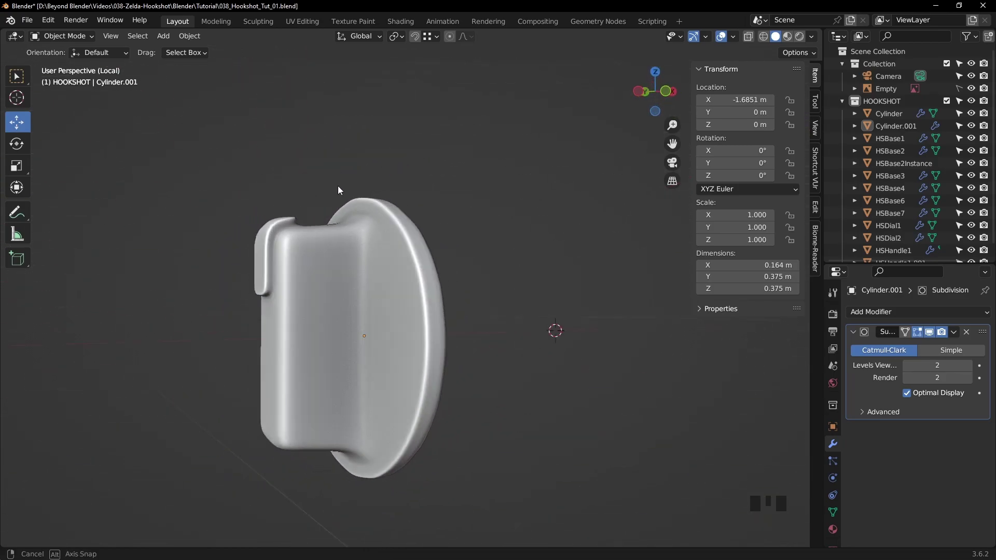
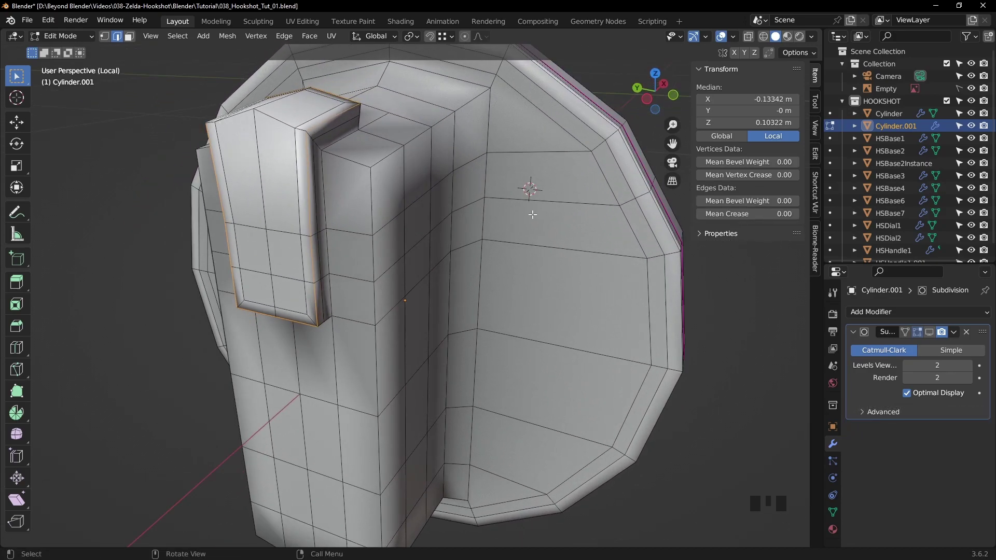
Narrow the small tab along Y and return to Object Mode to view the smoothed cap.
key("s")
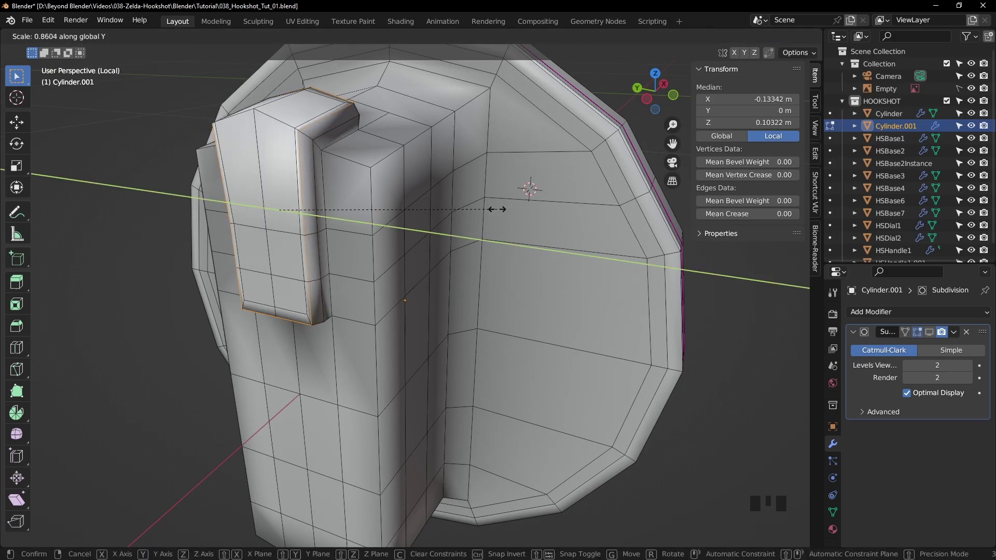
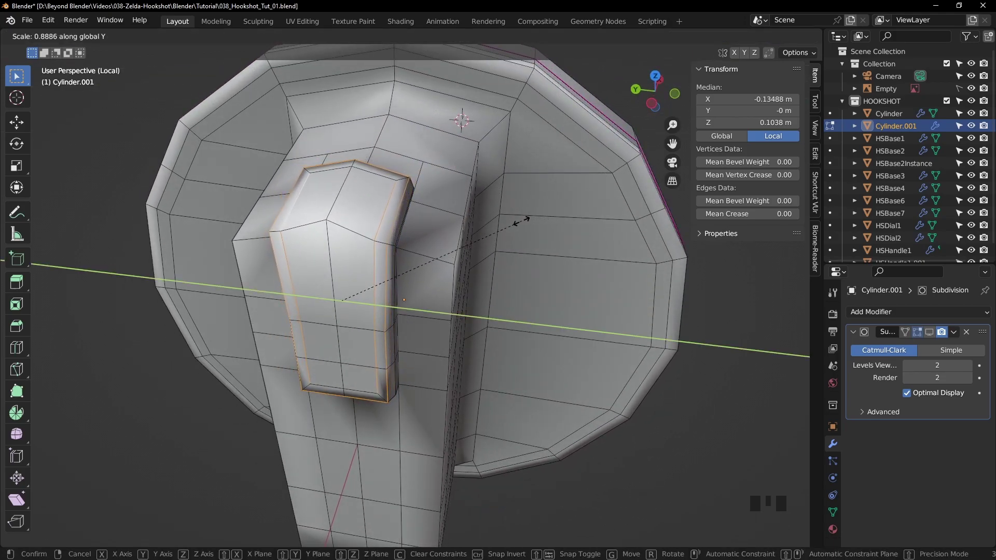
key("Tab")
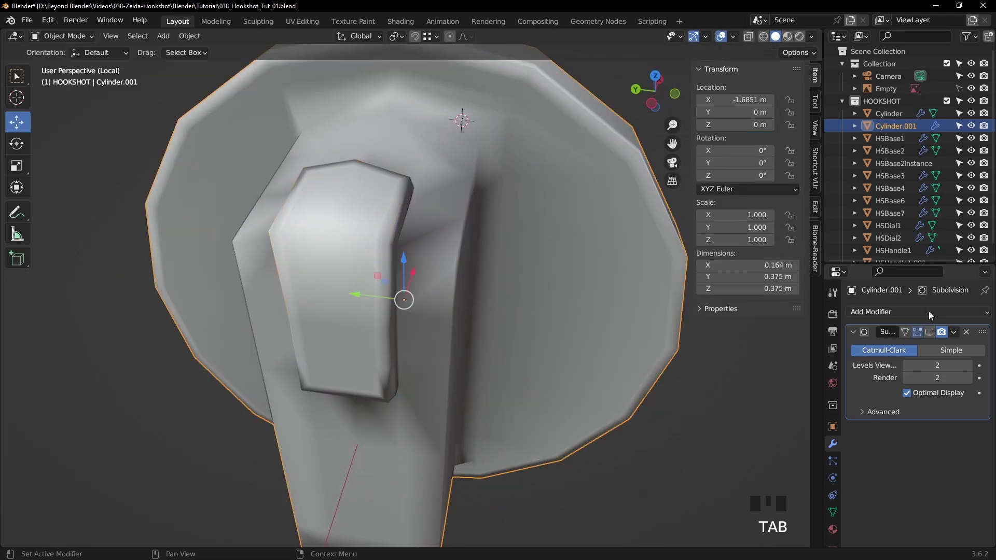
left_click(933, 333)
scroll("down", 3)
left_click(617, 323)
left_click_drag(492, 288, 438, 257)
Exit local view and slide the cap along X (about -1.49 m) onto the body's pipe opening.
key("/")
left_click_drag(469, 256, 387, 258)
left_click(386, 259)
left_click_drag(508, 228, 362, 315)
left_click(363, 315)
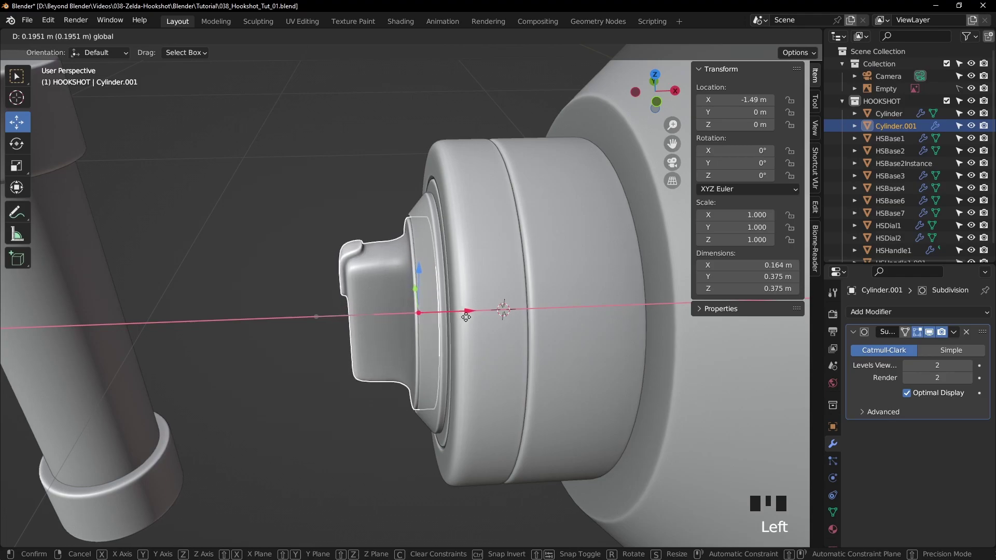
Rescale the cap's outer face ring along Y and Z so it seats against the pipe end.
left_click(332, 205)
left_click_drag(460, 215, 539, 190)
scroll("up", 3)
left_click_drag(557, 193, 468, 194)
left_click(467, 195)
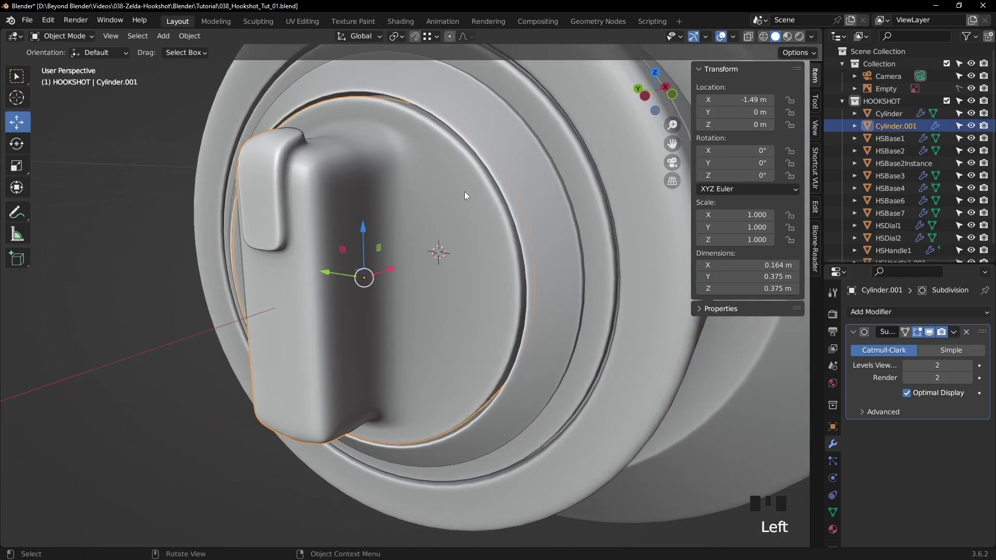
key("Tab")
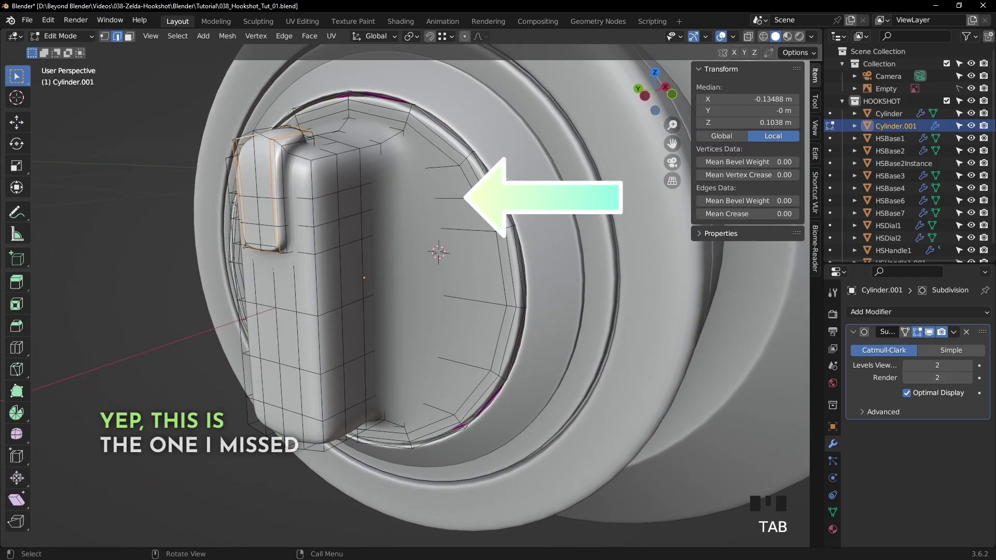
left_click(931, 334)
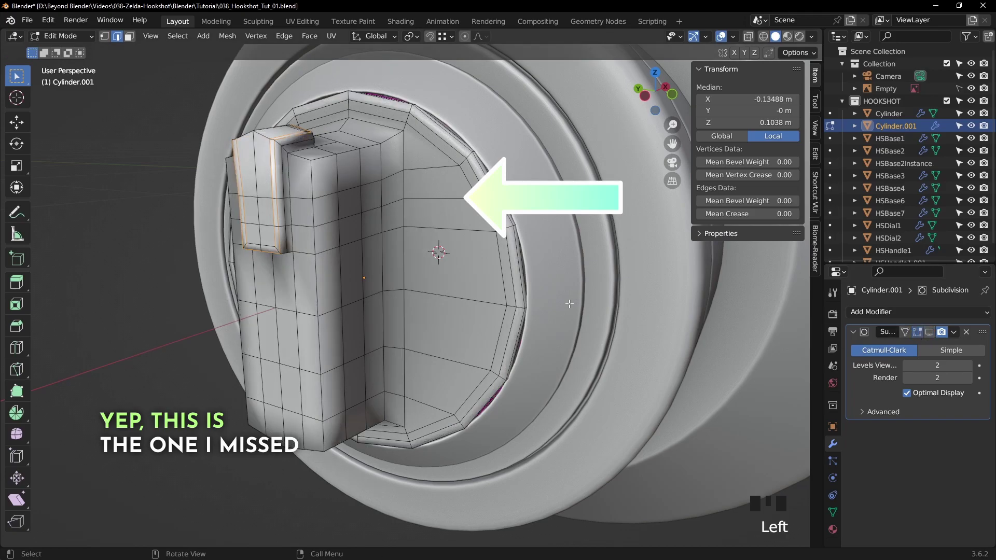
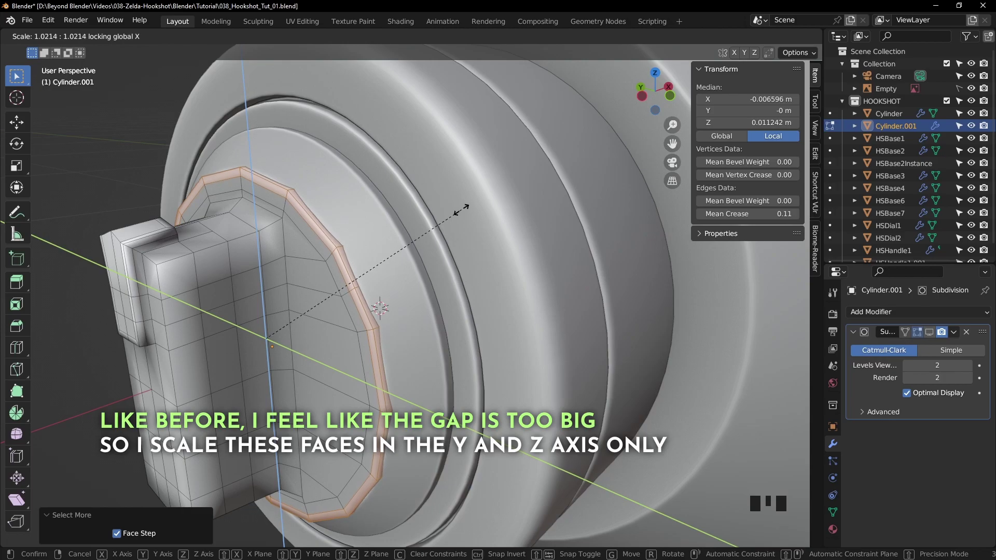
left_click(931, 334)
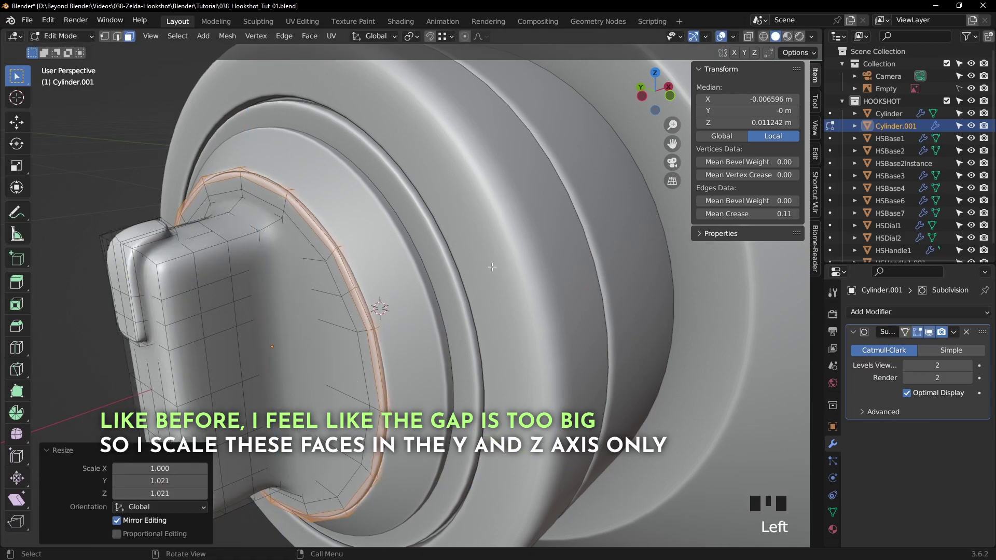
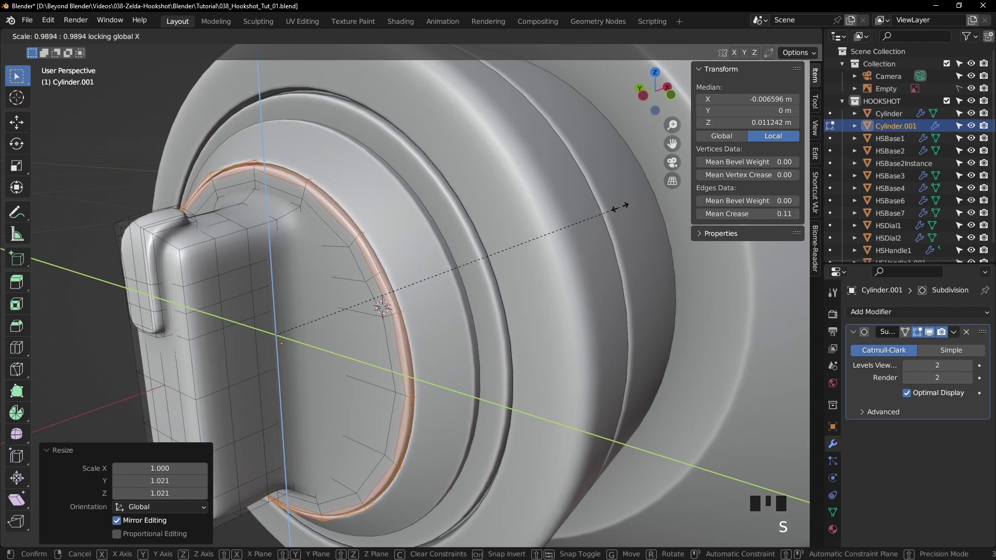
key("Tab")
left_click(120, 161)
Orbit around the hookshot body to inspect the front cap's fit.
scroll("down", 3)
left_click_drag(374, 254, 516, 240)
scroll("down", 3)
scroll("up", 3)
left_click_drag(515, 273, 304, 273)
scroll("down", 3)
left_click_drag(468, 280, 451, 267)
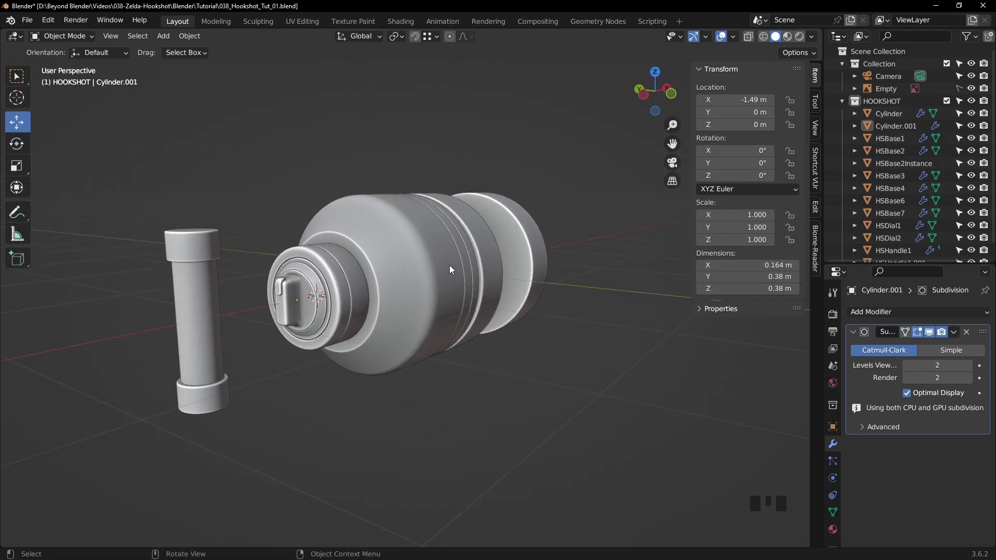
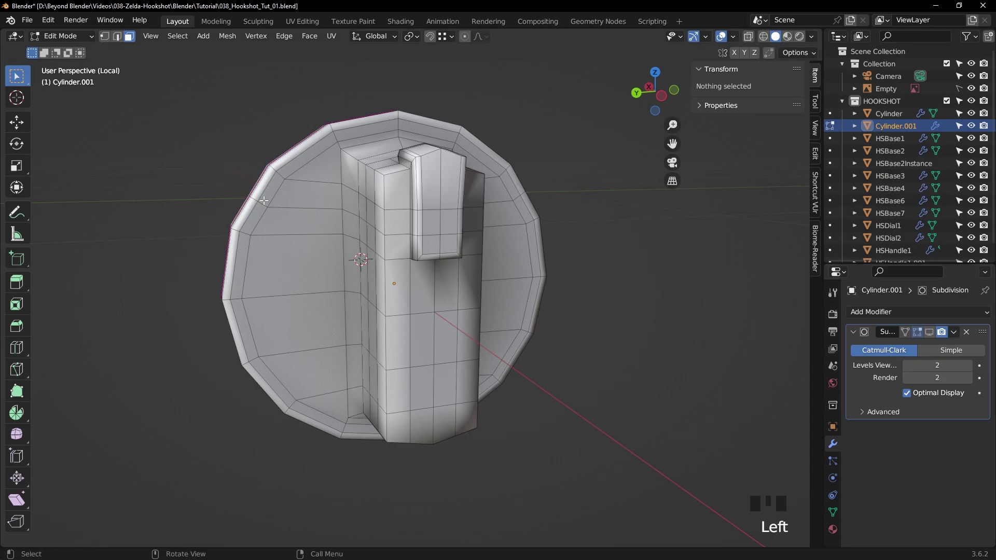
Delete the horizontal edge loop across the cap, edges and faces only.
left_click(117, 35)
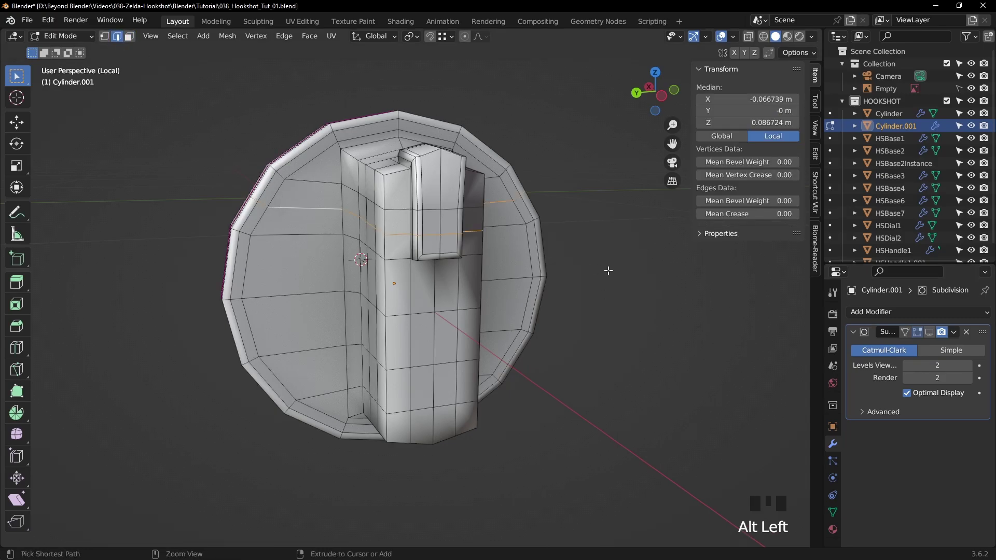
key("Delete")
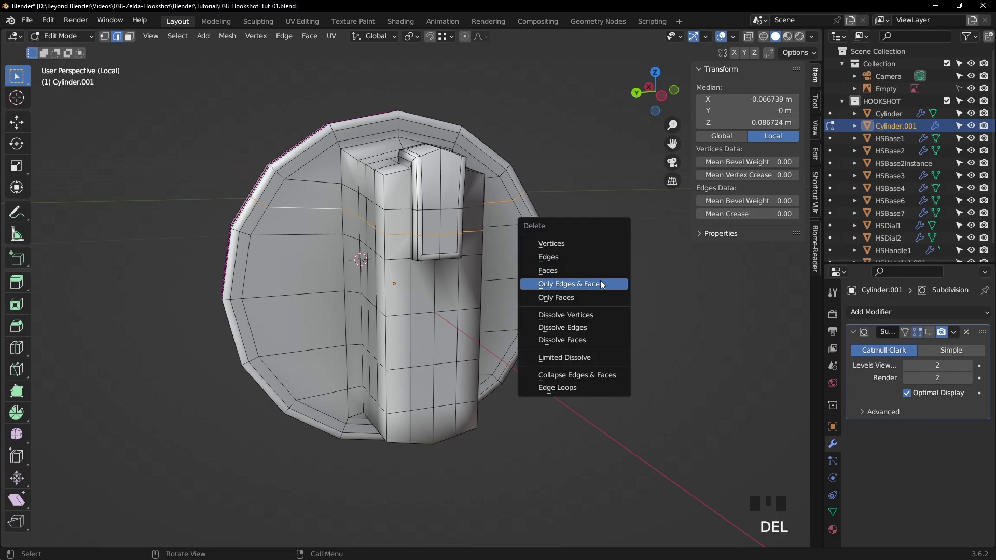
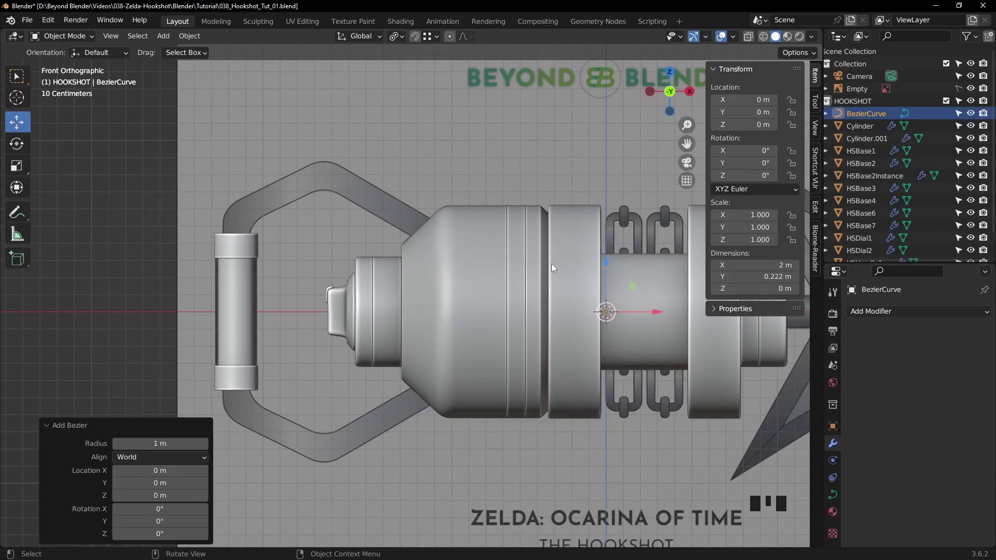
Add a Bezier curve above the handle's upper arm, rotate it 90° upright on X and apply the rotation.
left_click(634, 288)
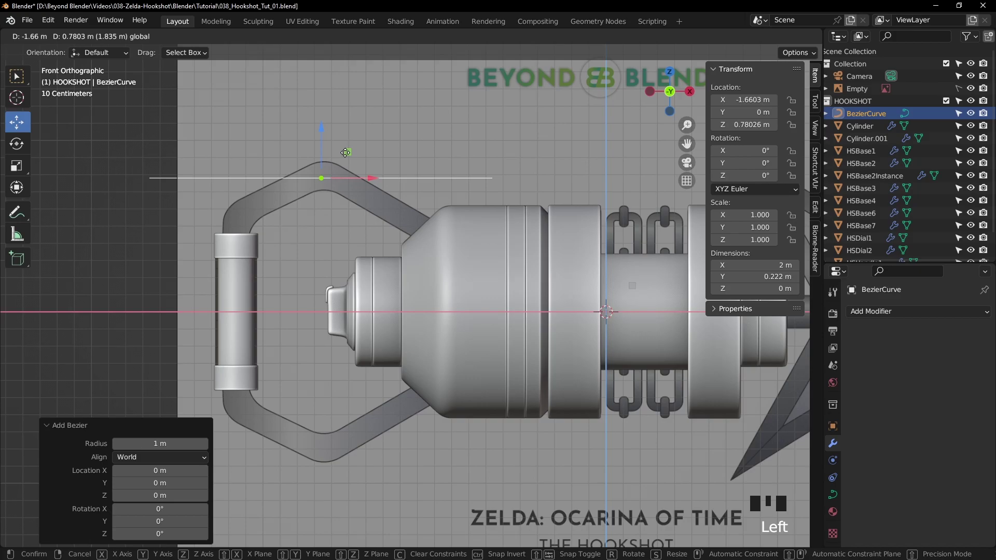
left_click(349, 152)
left_click(416, 170)
left_click(414, 181)
left_click_drag(477, 167, 17, 142)
left_click_drag(17, 141, 296, 236)
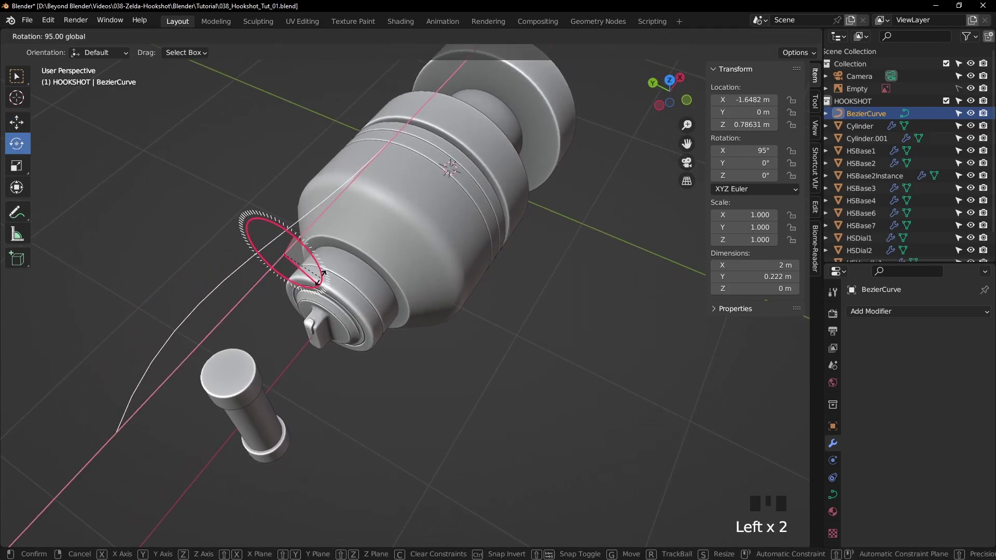
left_click_drag(405, 274, 319, 222)
key("KP_1")
key("ctrl+a")
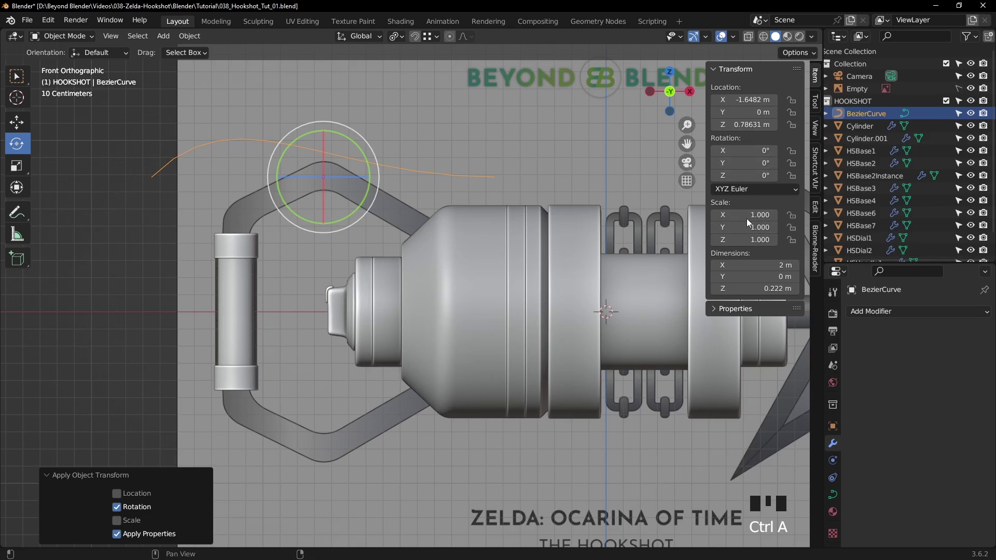
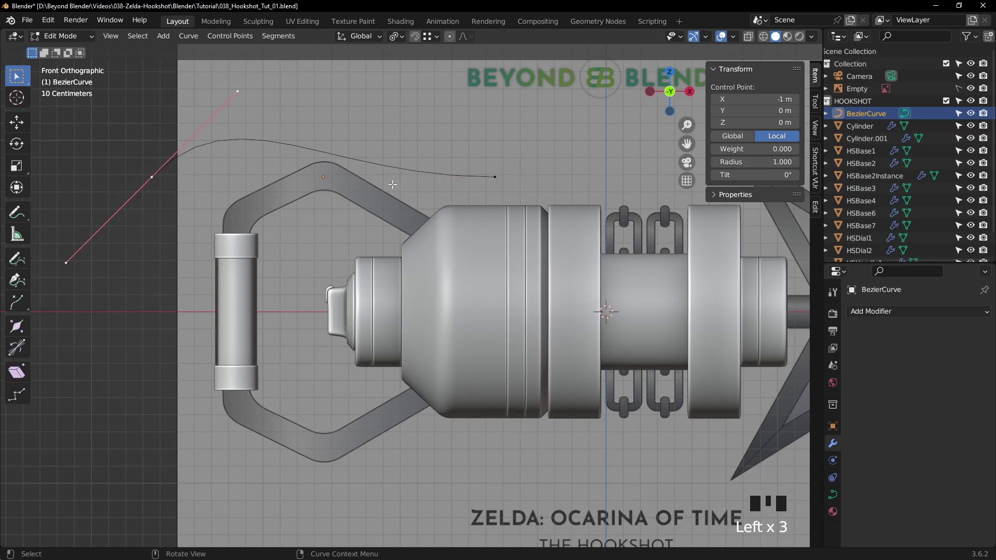
Move and rotate the curve's control points so it traces the handle arm into the body.
key("g")
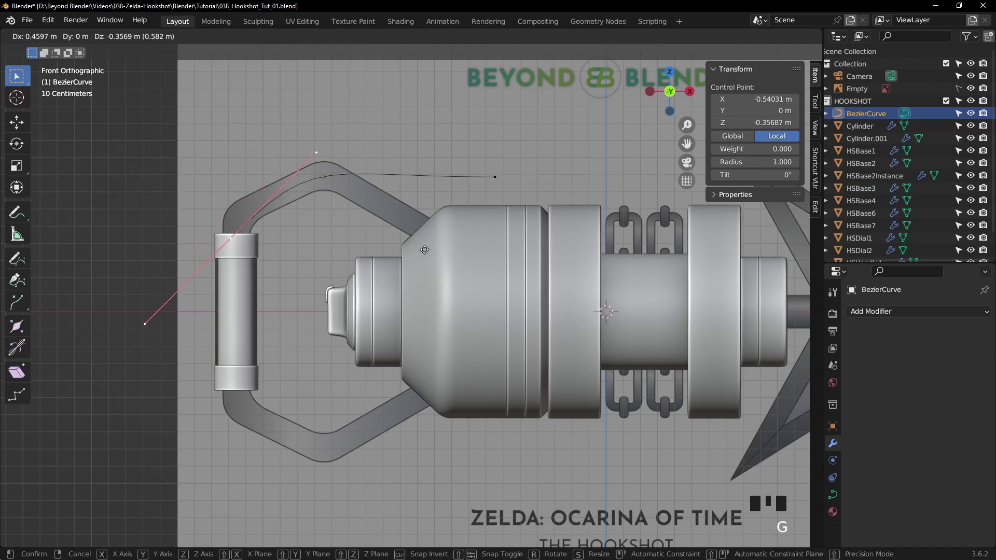
key("r")
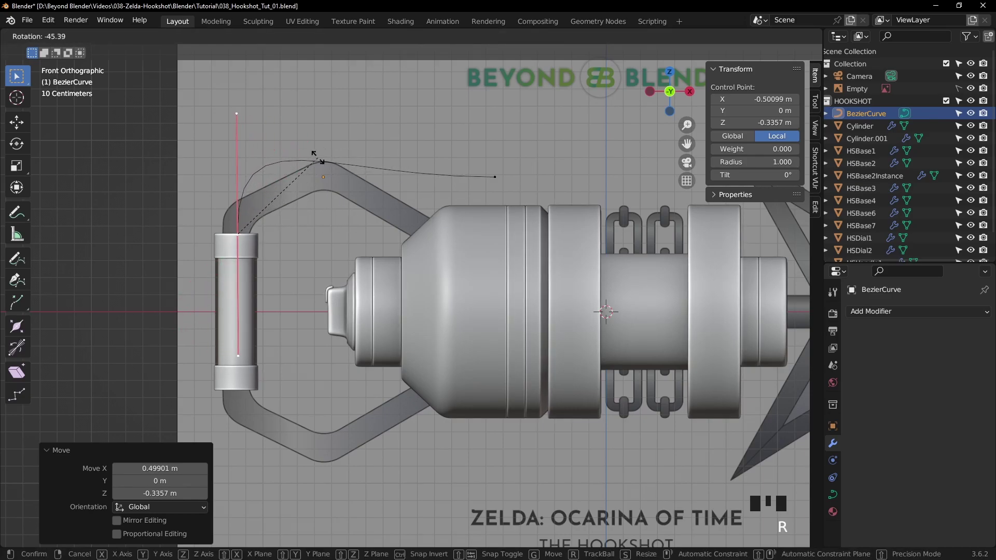
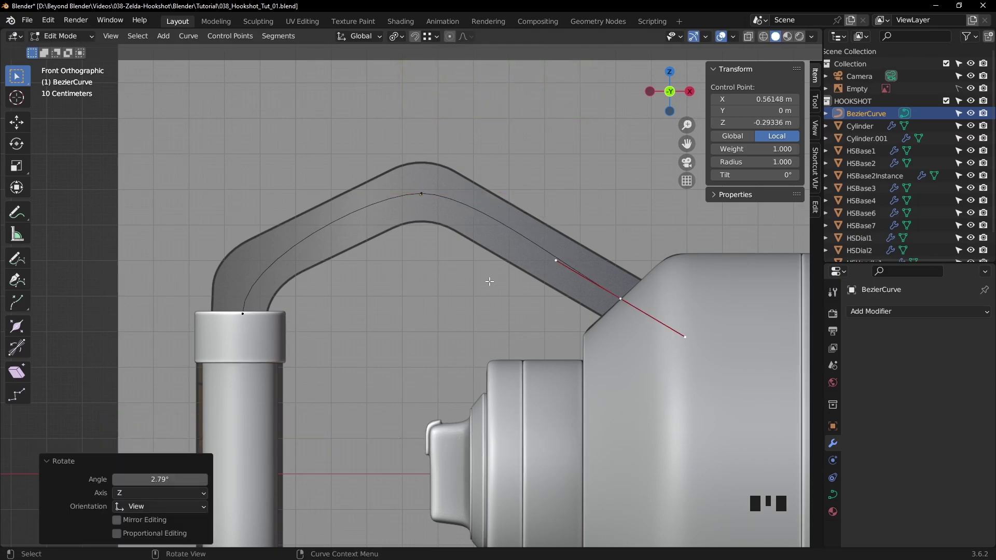
key("Tab")
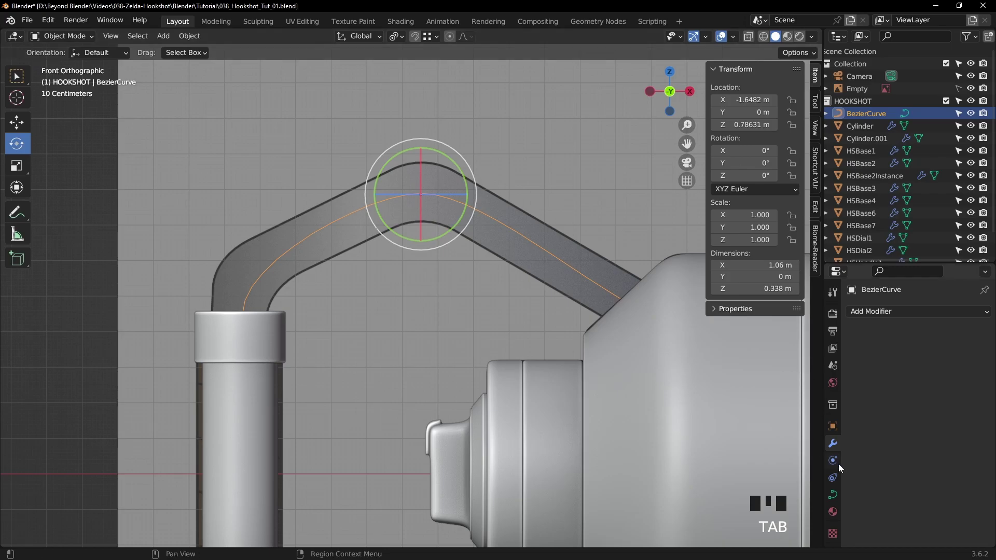
Give the curve a 0.087 m round bevel at resolution 4 and shorten its body-end handle.
left_click(839, 500)
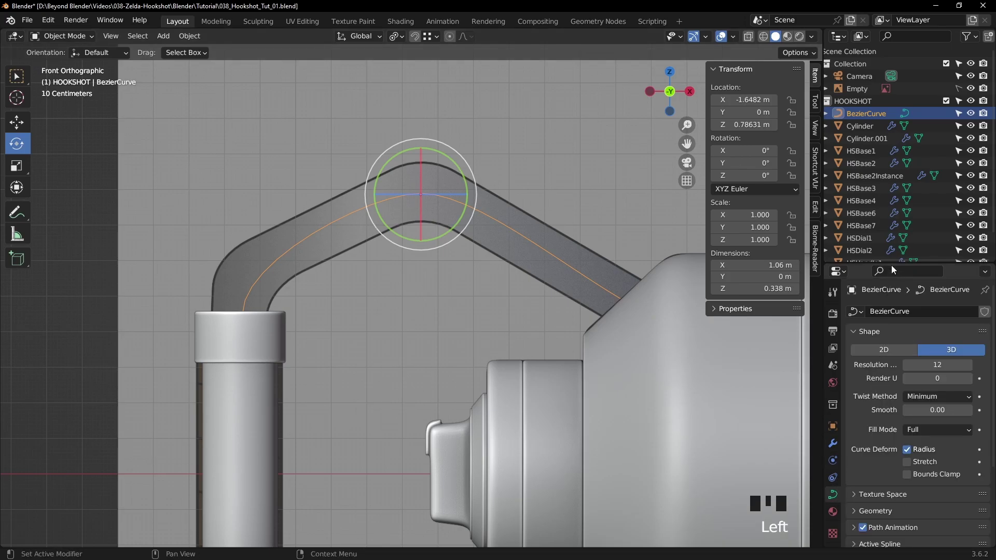
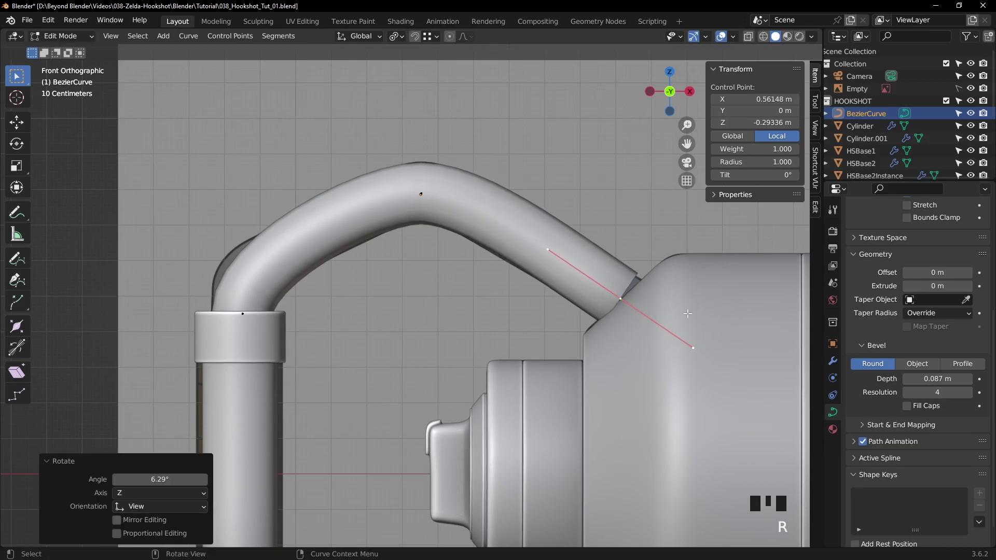
key("s")
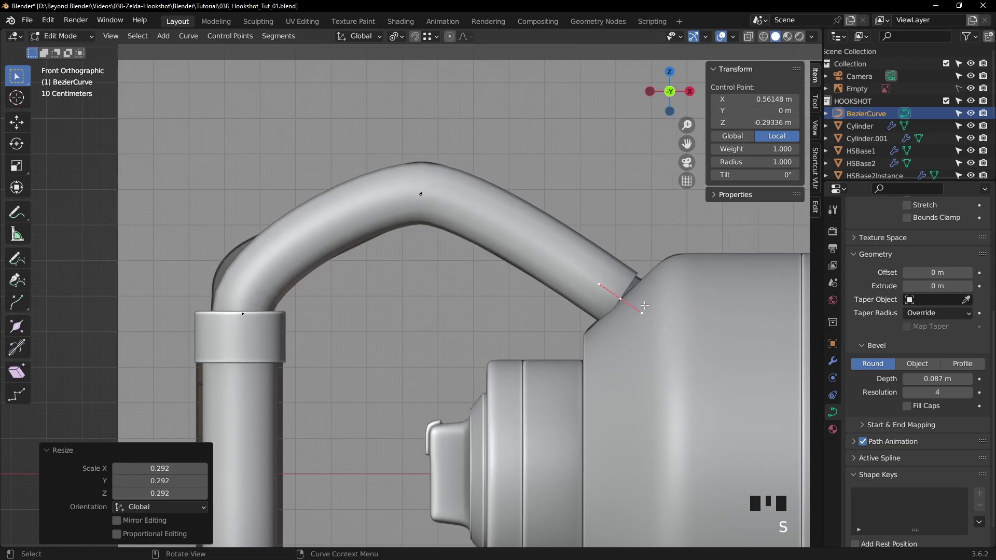
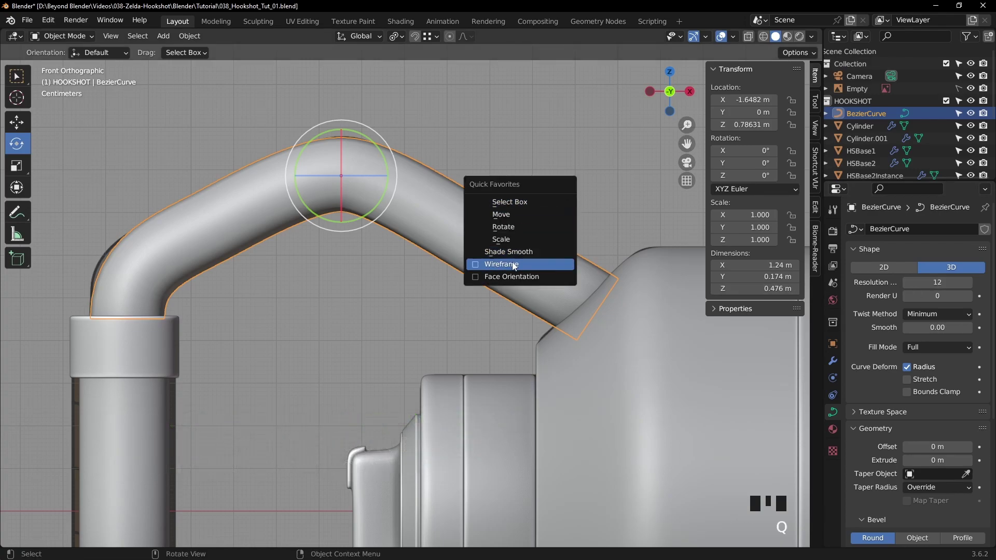
Show the wireframe and lower the curve's Resolution Preview U to 5.
left_click_drag(732, 39, 908, 287)
left_click_drag(908, 282, 518, 258)
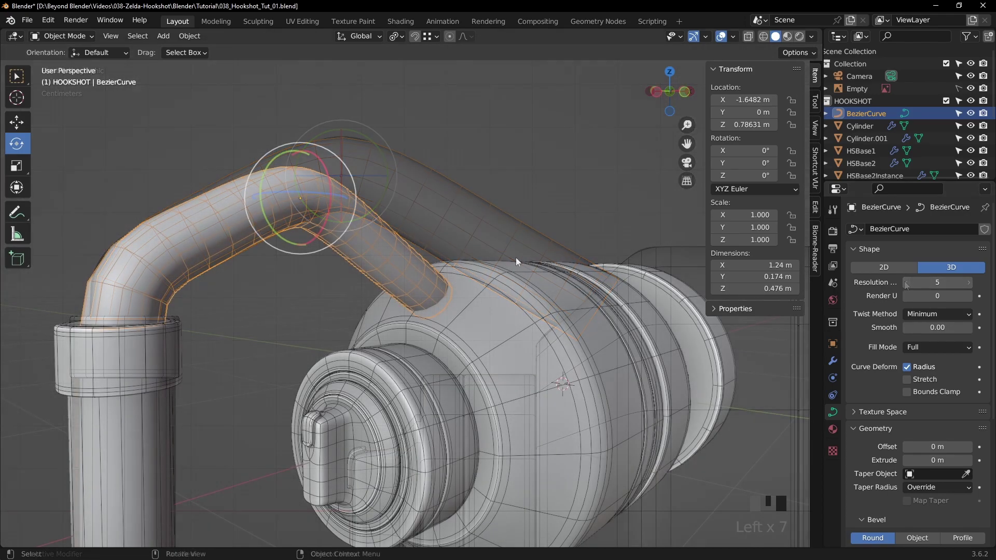
Isolate the pipe in local view and orbit to check its segment density and open end.
key("/")
left_click_drag(443, 274, 490, 182)
scroll("up", 3)
left_click_drag(499, 183, 343, 330)
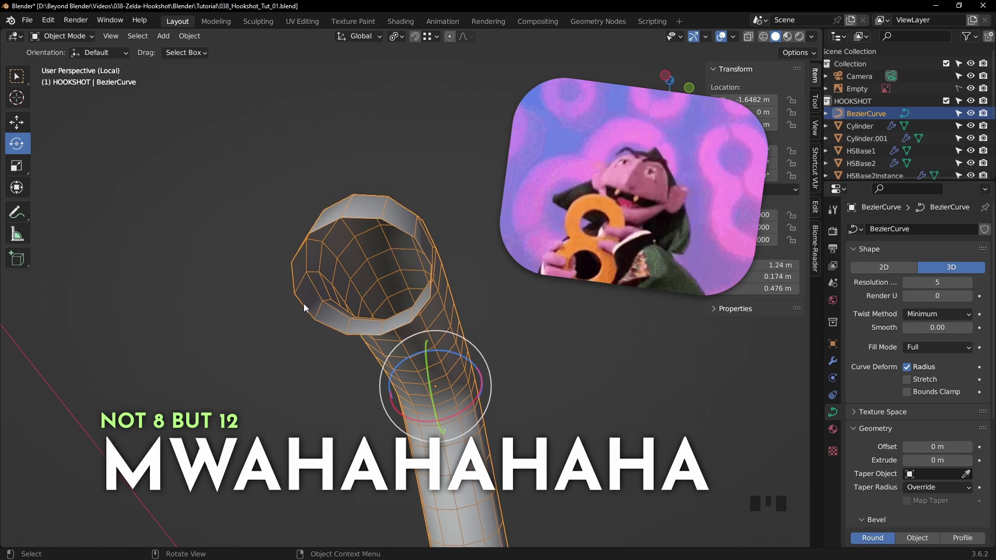
left_click_drag(448, 209, 427, 258)
scroll("down", 3)
left_click_drag(454, 314, 429, 280)
key("/")
Convert the pipe curve to a mesh and dissolve two extra edge loops on its straight sections.
scroll("down", 3)
left_click_drag(525, 215, 184, 35)
key("F3")
left_click_drag(185, 34, 216, 396)
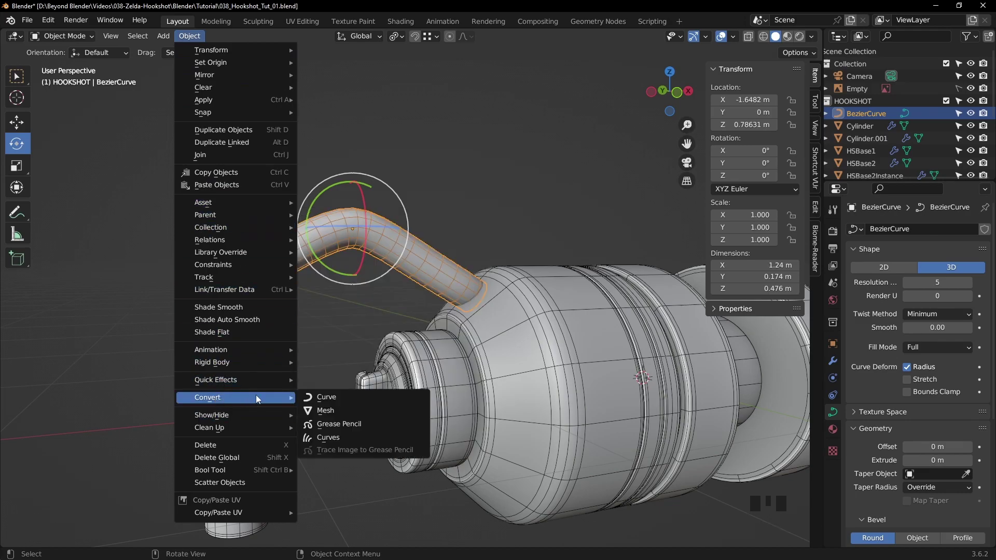
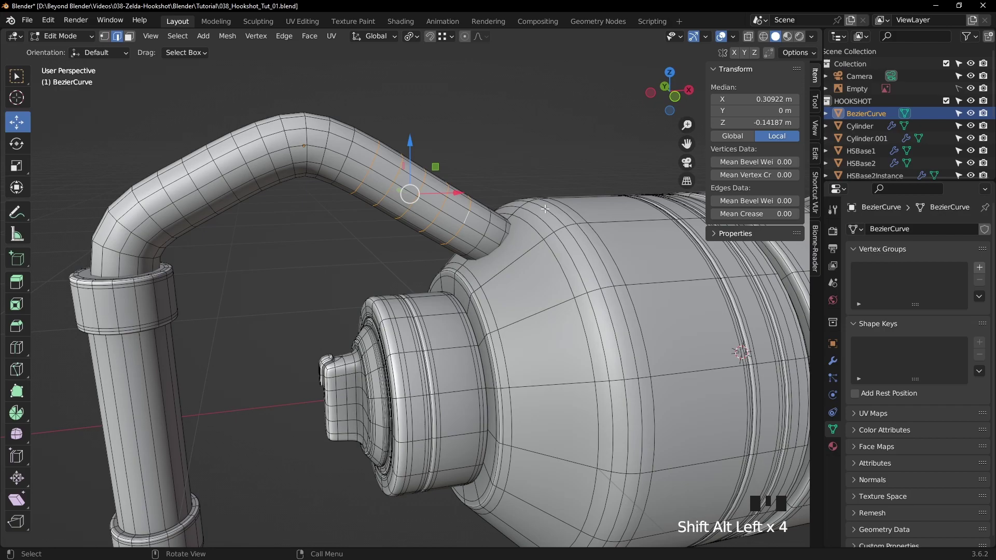
key("Delete")
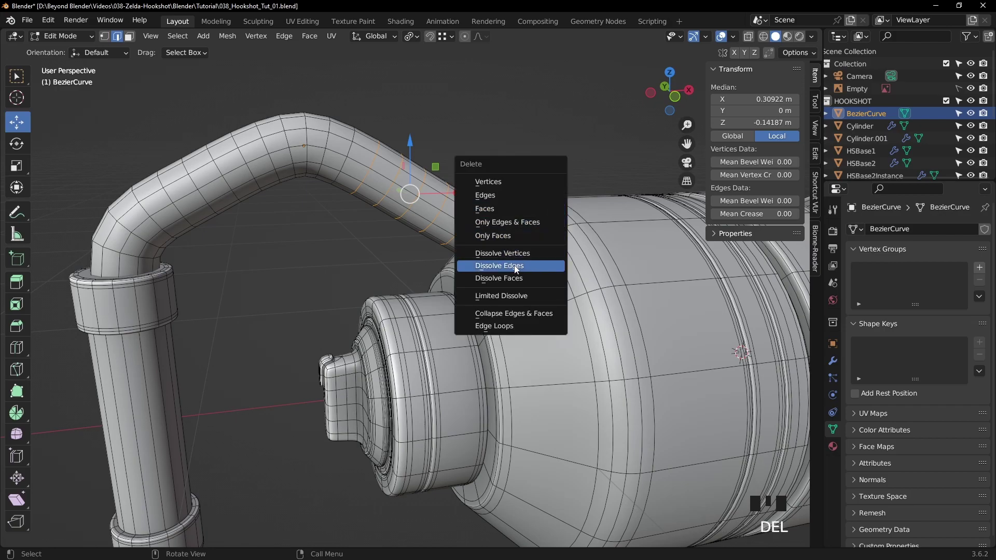
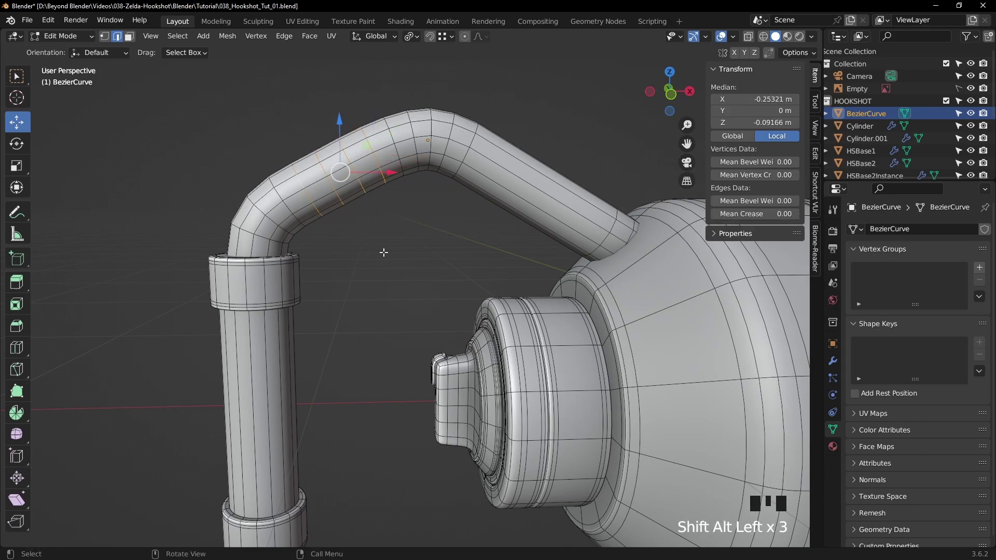
key("Delete")
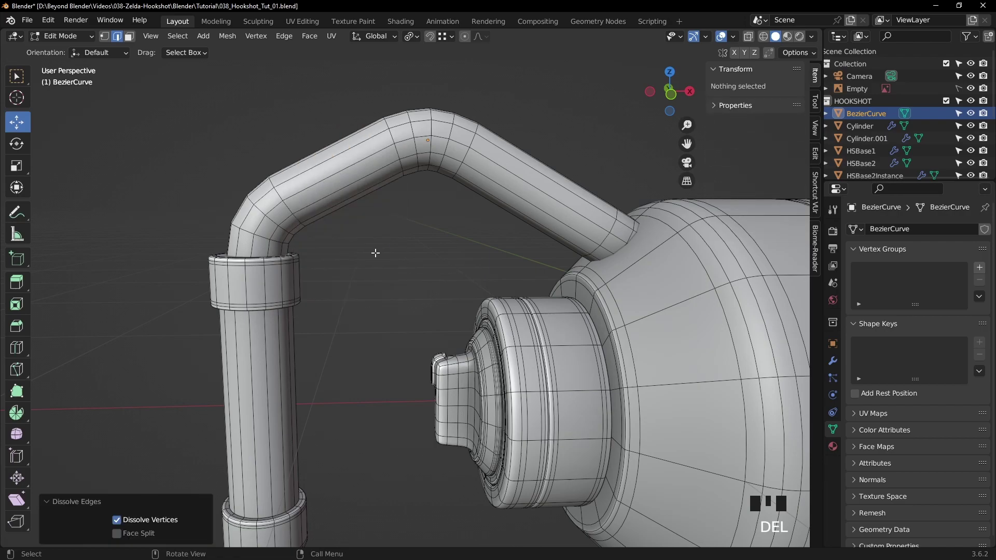
Add a Subdivision modifier to smooth the pipe and check it against the body.
key("Tab")
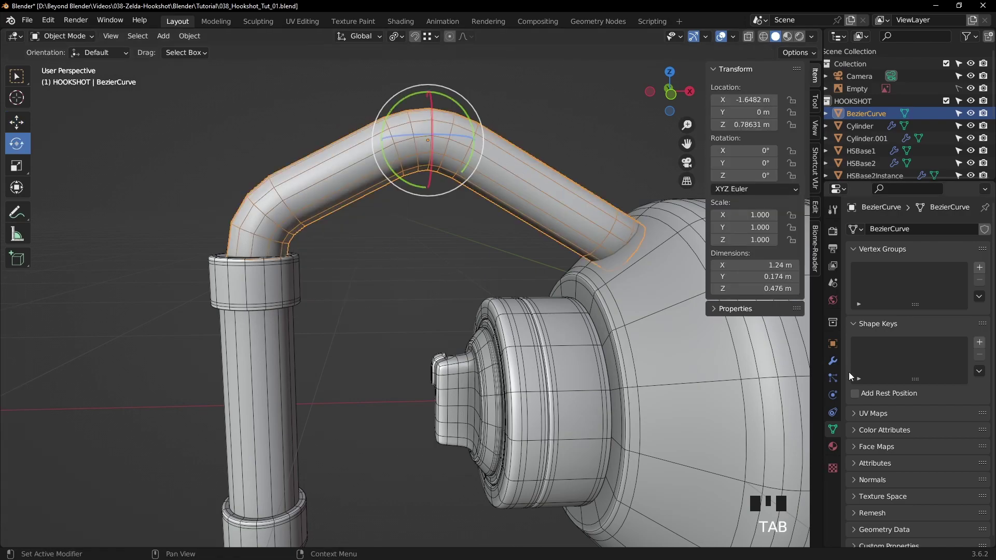
left_click(833, 365)
left_click(894, 232)
left_click_drag(749, 451, 971, 284)
left_click(971, 284)
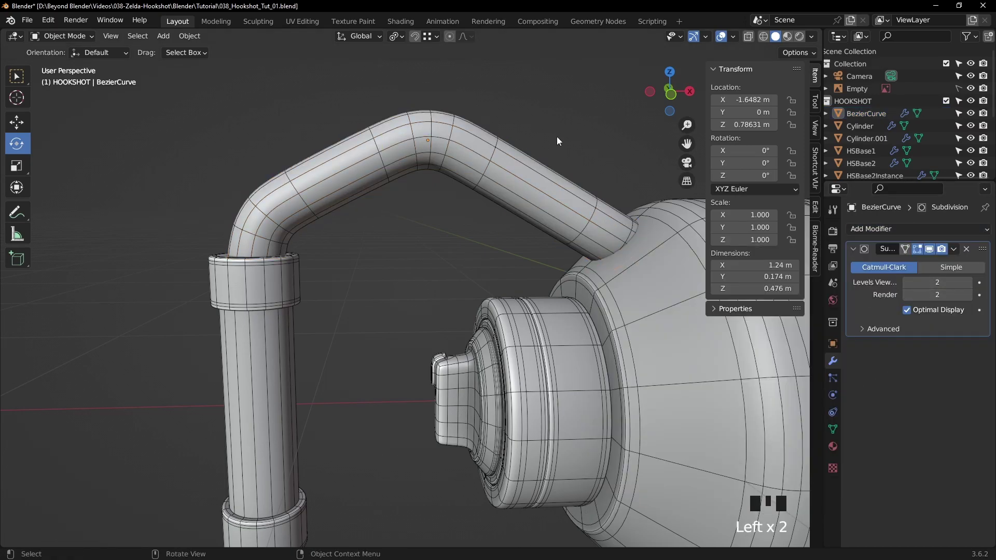
left_click_drag(731, 40, 409, 239)
scroll("down", 3)
left_click_drag(412, 246, 450, 187)
left_click(450, 188)
Add a Mirror modifier above Subdivision, mirroring along Z about HSBase1.
left_click_drag(570, 211, 883, 228)
left_click(882, 228)
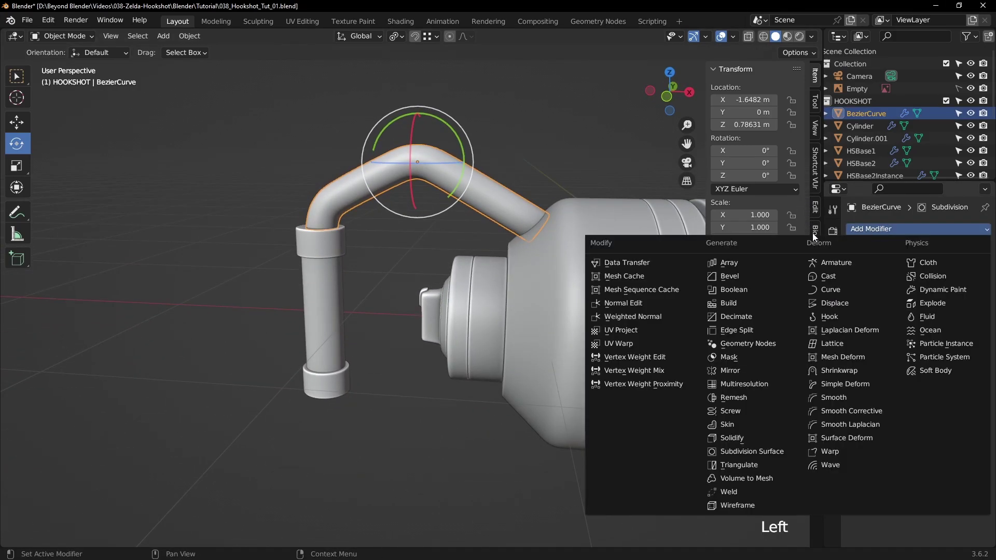
left_click_drag(733, 370, 554, 293)
left_click_drag(554, 293, 980, 359)
left_click_drag(980, 359, 985, 245)
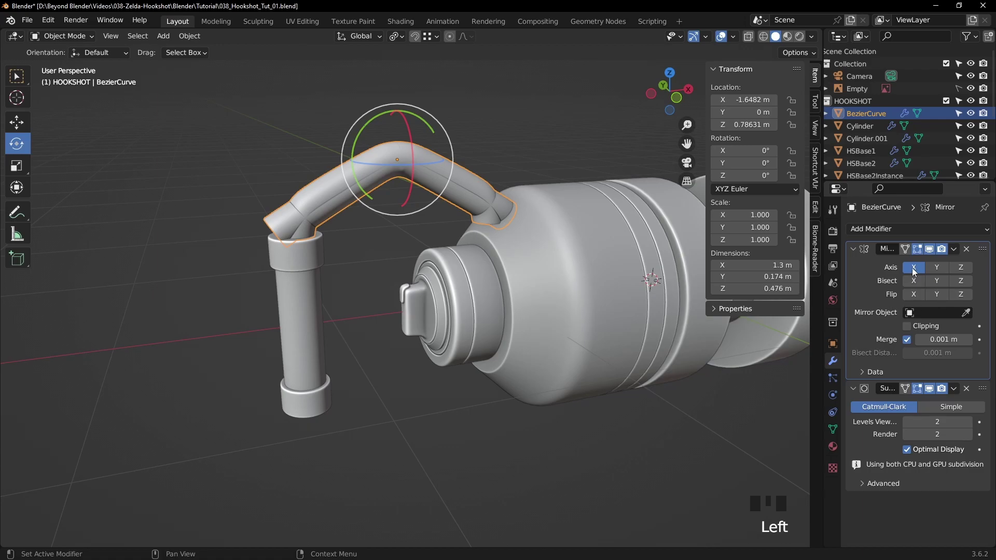
left_click(912, 269)
left_click(965, 270)
left_click_drag(520, 243, 967, 315)
left_click(967, 316)
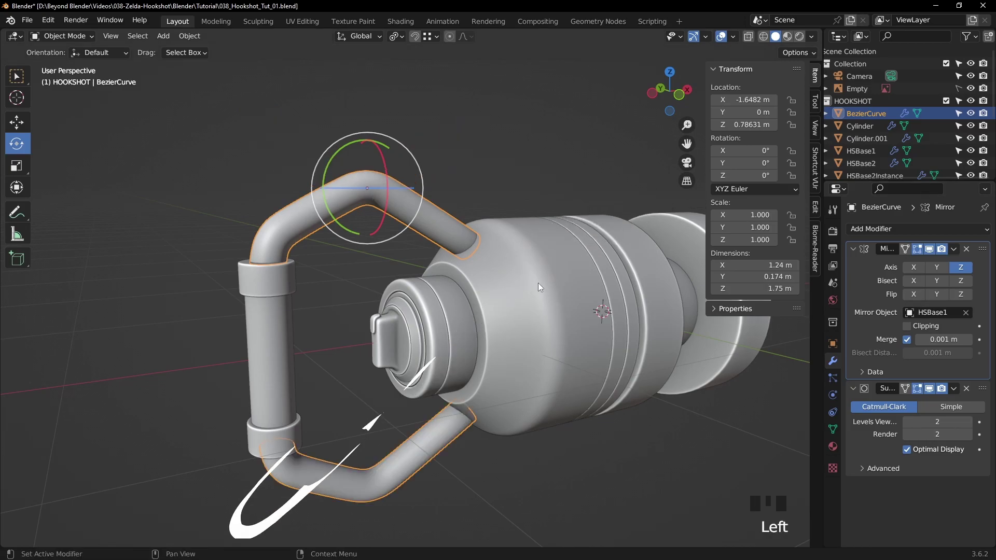
Select the handle's end caps for the next piece.
left_click(506, 131)
left_click_drag(541, 253, 173, 286)
left_click(173, 286)
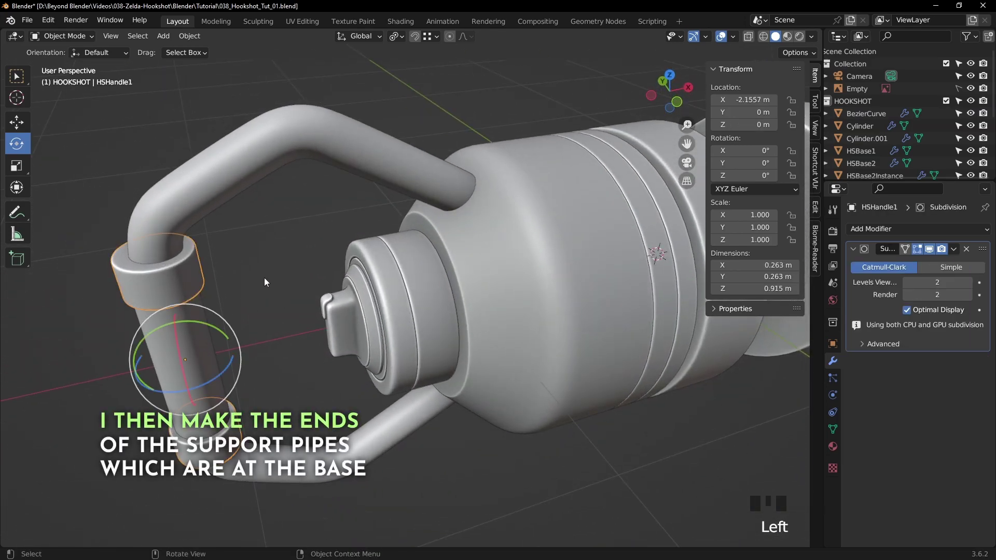
Duplicate HSHandle1 beside the body and delete the copy's bottom cap faces.
left_click_drag(13, 75, 343, 214)
left_click_drag(343, 215, 348, 244)
key("shift+d")
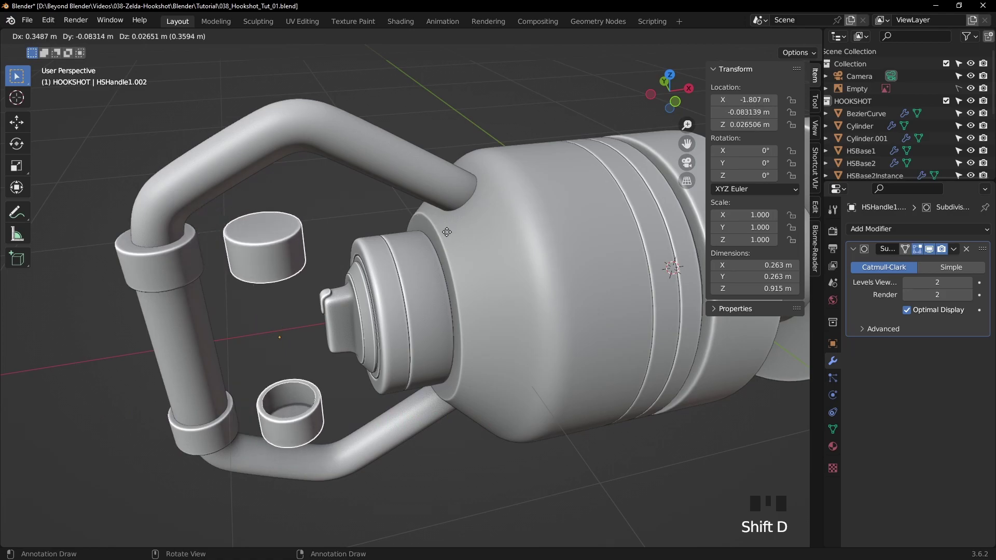
left_click(15, 126)
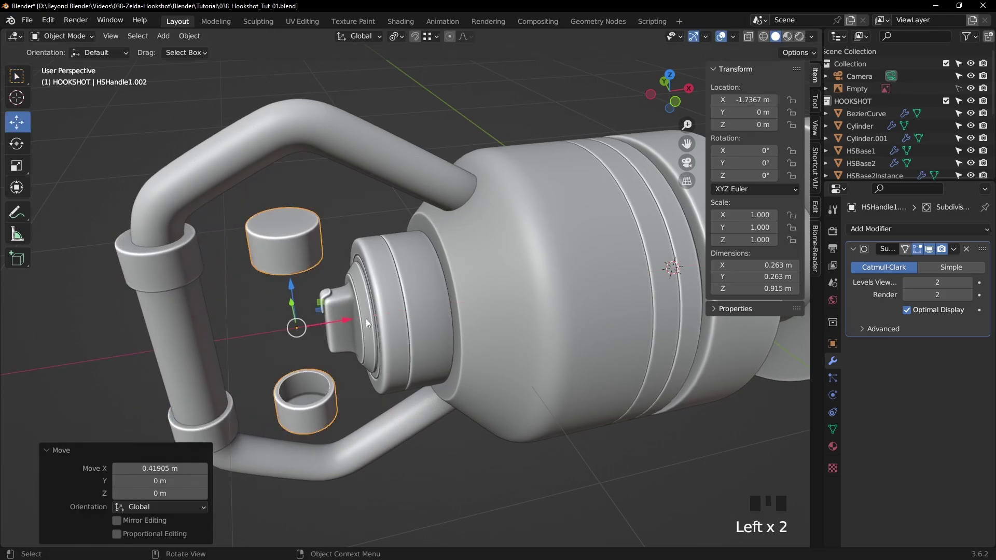
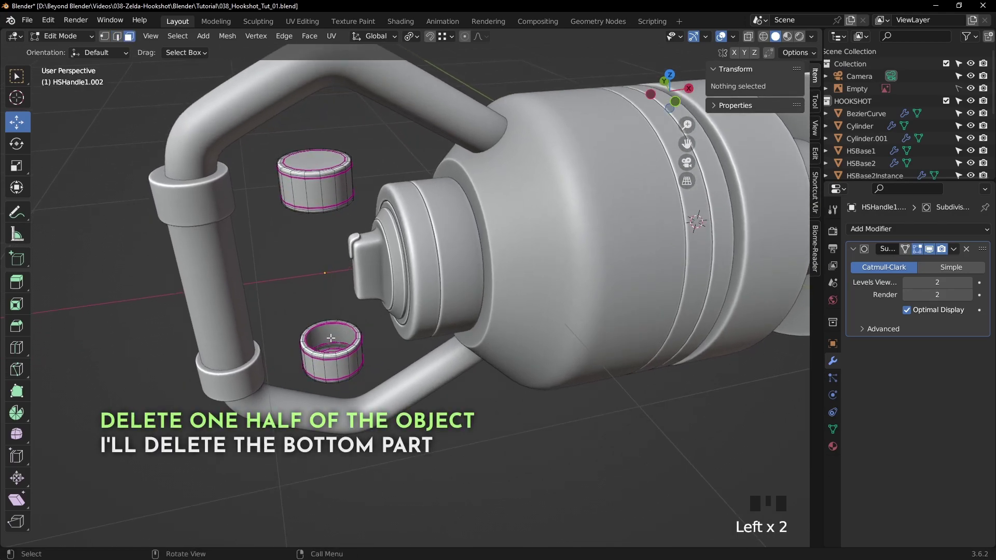
key("l")
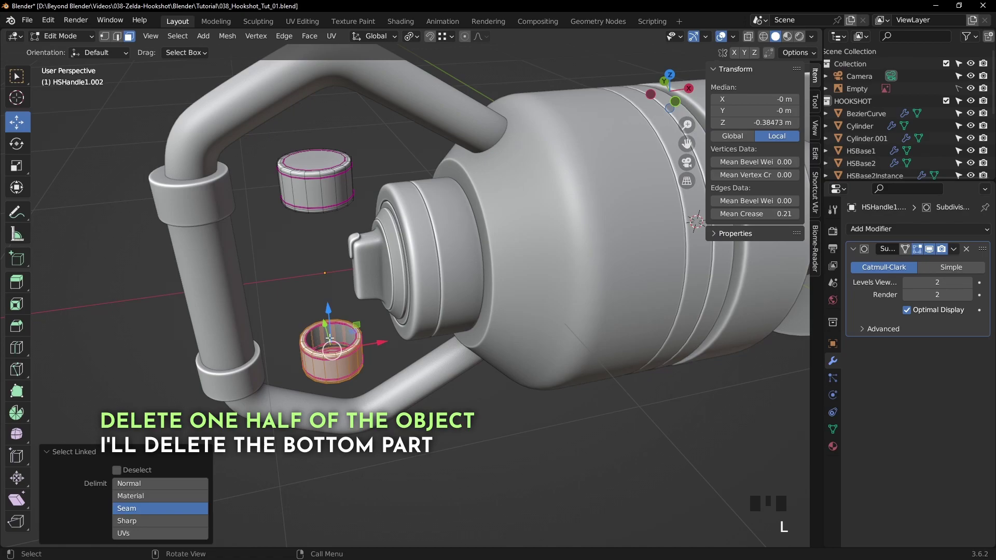
key("Delete")
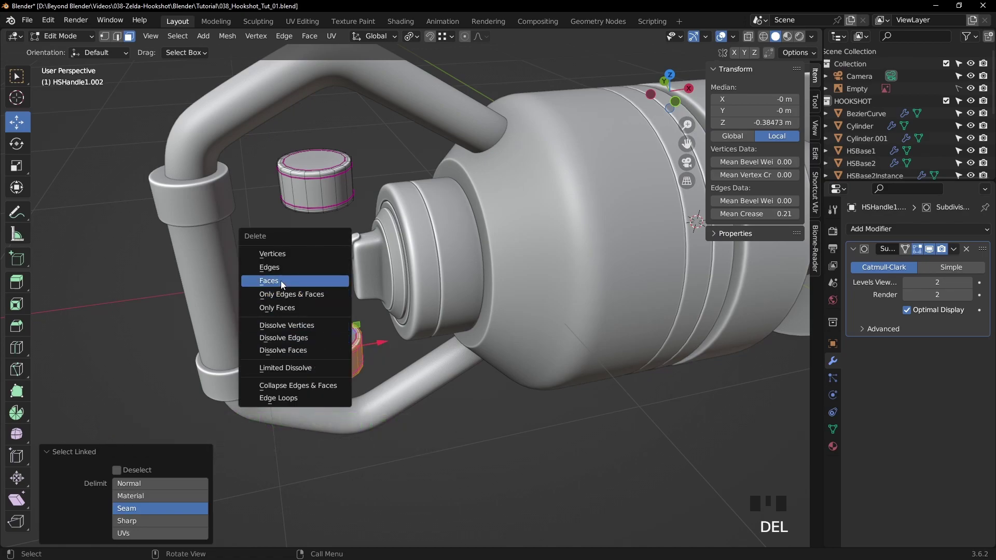
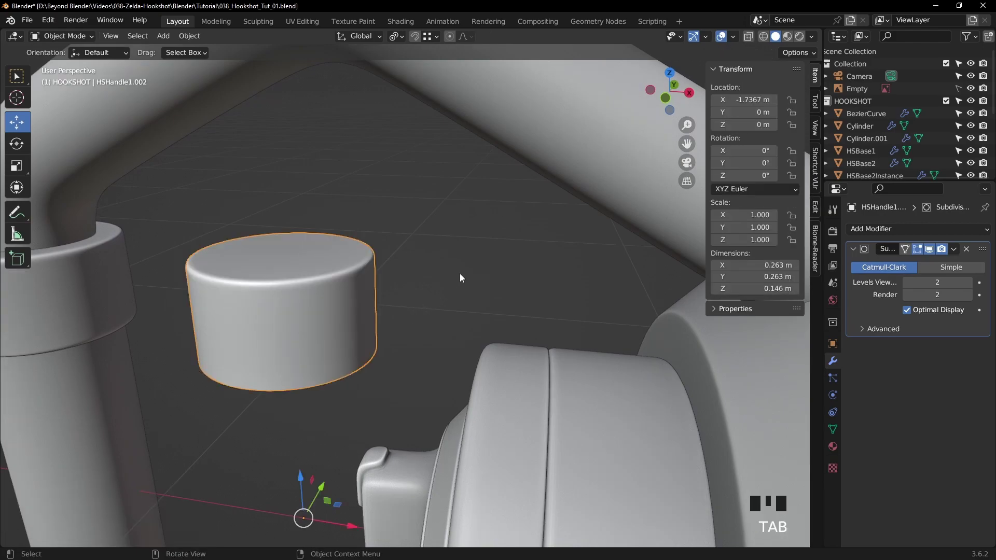
In front orthographic view, move the cap onto the upper pipe's junction with the body.
scroll("down", 3)
left_click_drag(435, 314, 434, 279)
left_click_drag(434, 279, 456, 287)
left_click_drag(456, 288, 460, 274)
key("KP_1")
left_click_drag(512, 239, 272, 232)
left_click(272, 233)
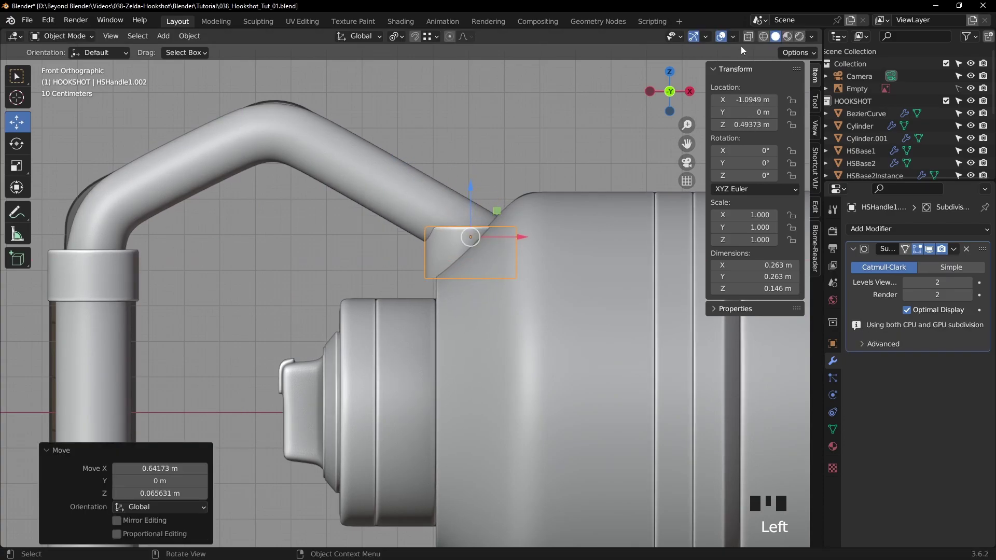
With X-ray and wireframe on, tilt the cap to about -57° to follow the pipe's angle.
left_click_drag(748, 41, 543, 190)
scroll("up", 3)
left_click_drag(564, 174, 517, 259)
scroll("up", 3)
key("r")
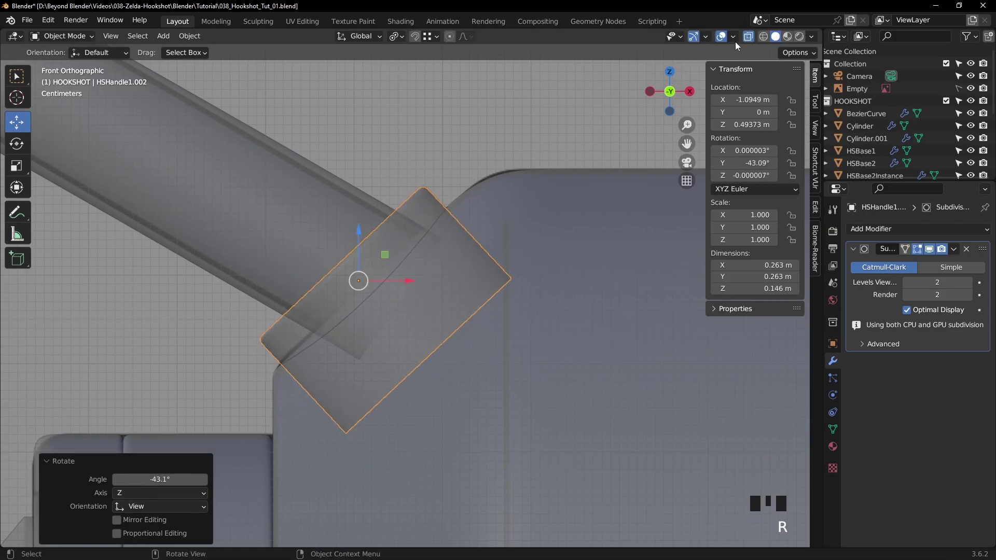
left_click_drag(746, 37, 566, 182)
left_click_drag(566, 182, 588, 190)
scroll("up", 3)
left_click(406, 252)
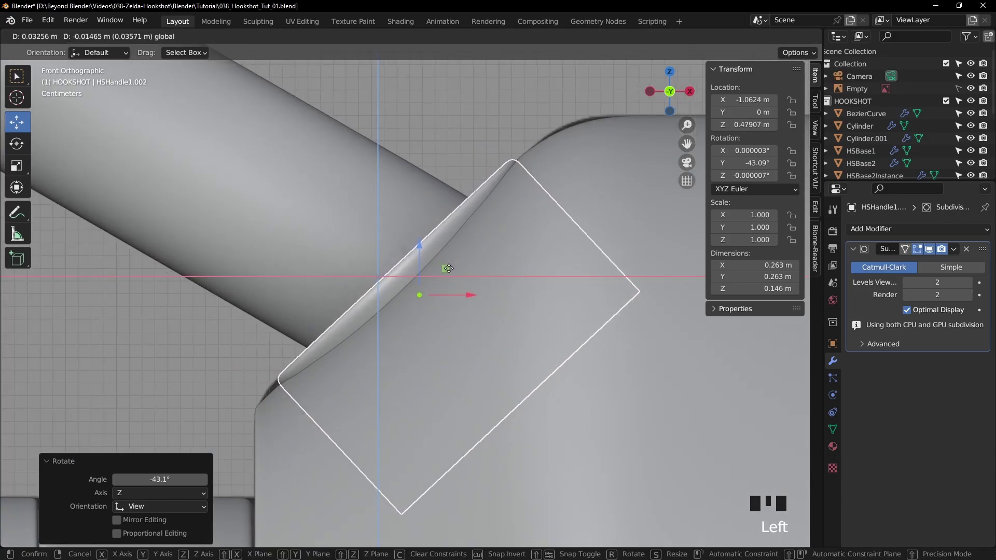
left_click(764, 38)
scroll("up", 3)
left_click(970, 88)
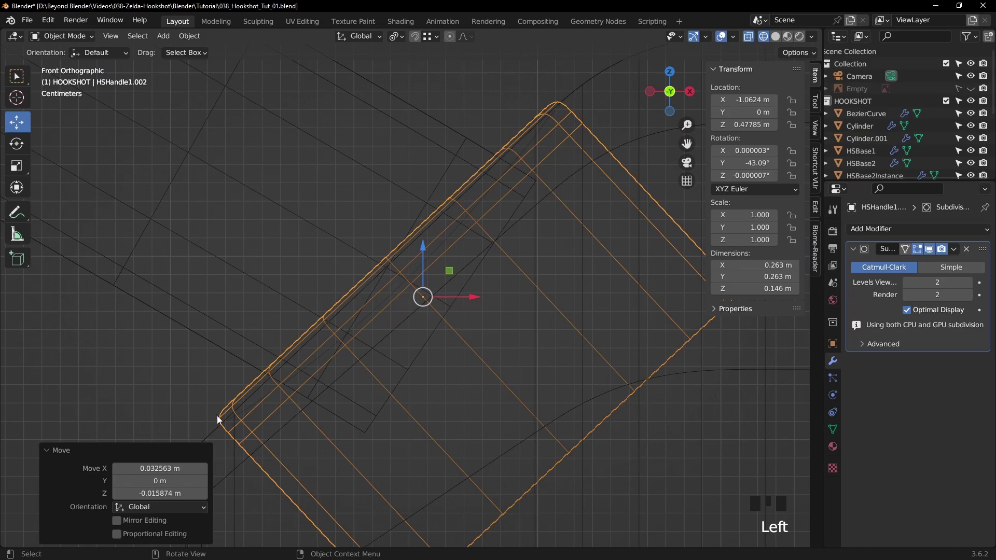
left_click_drag(396, 327, 573, 320)
key("r")
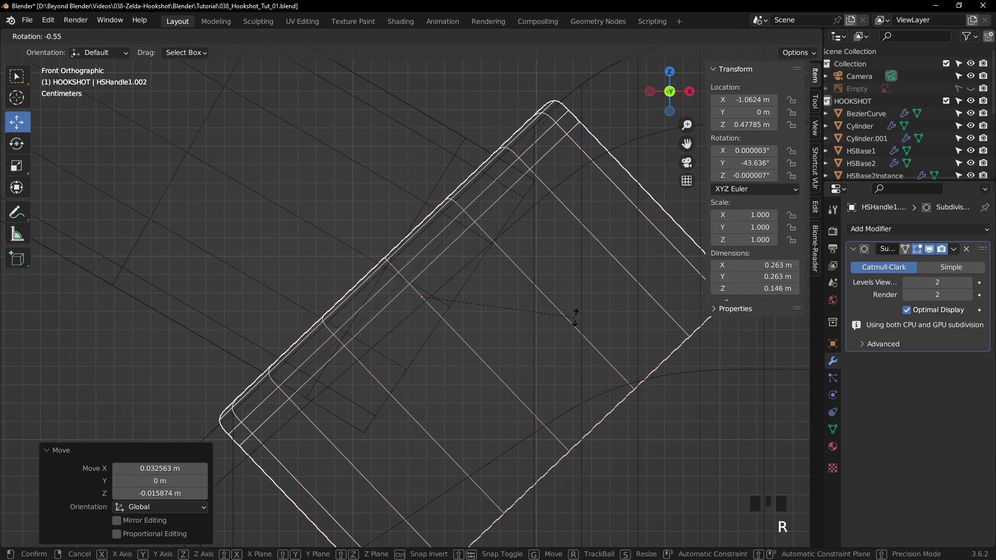
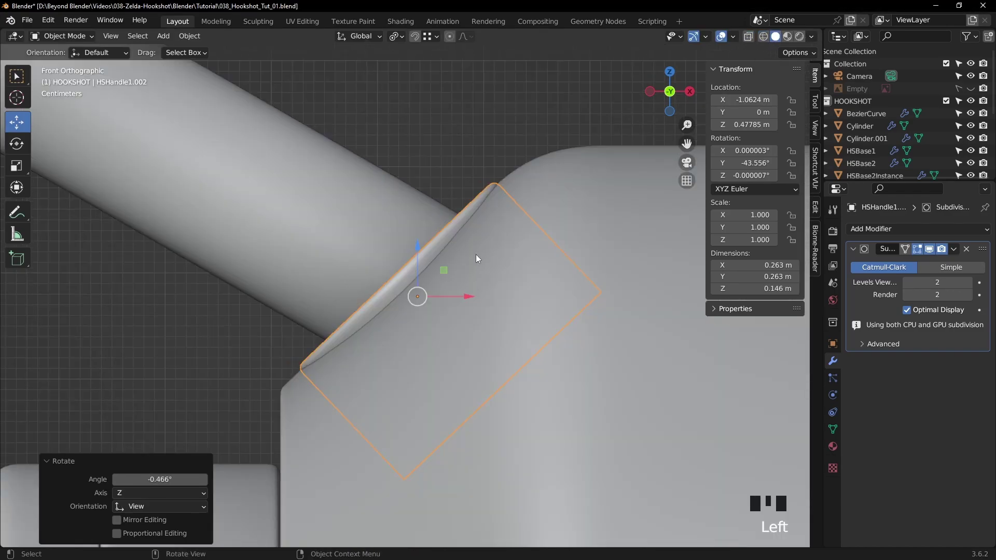
key("r")
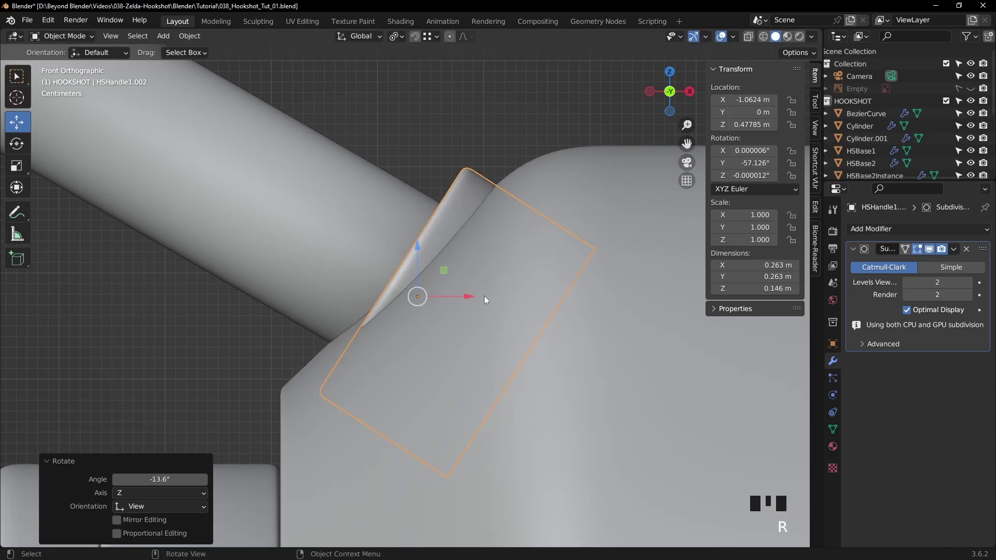
left_click(445, 270)
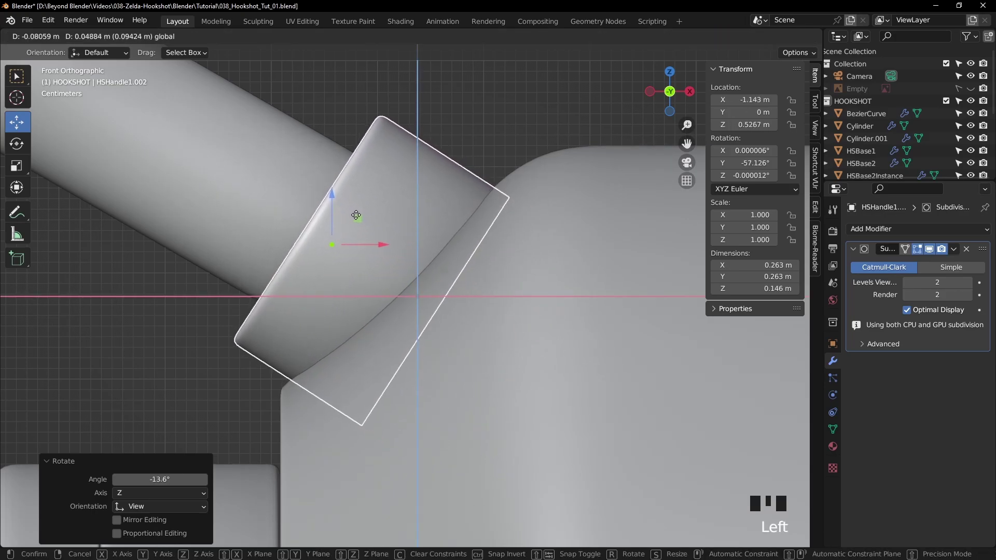
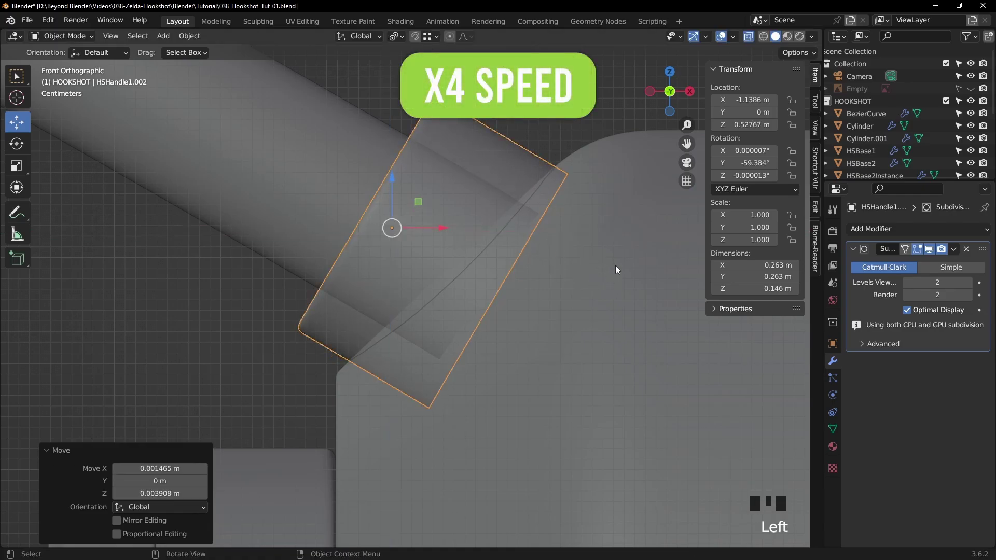
Scale the whole cap mesh down in Edit Mode so it fits the pipe diameter.
key("Tab")
key("3")
key("a")
key("s")
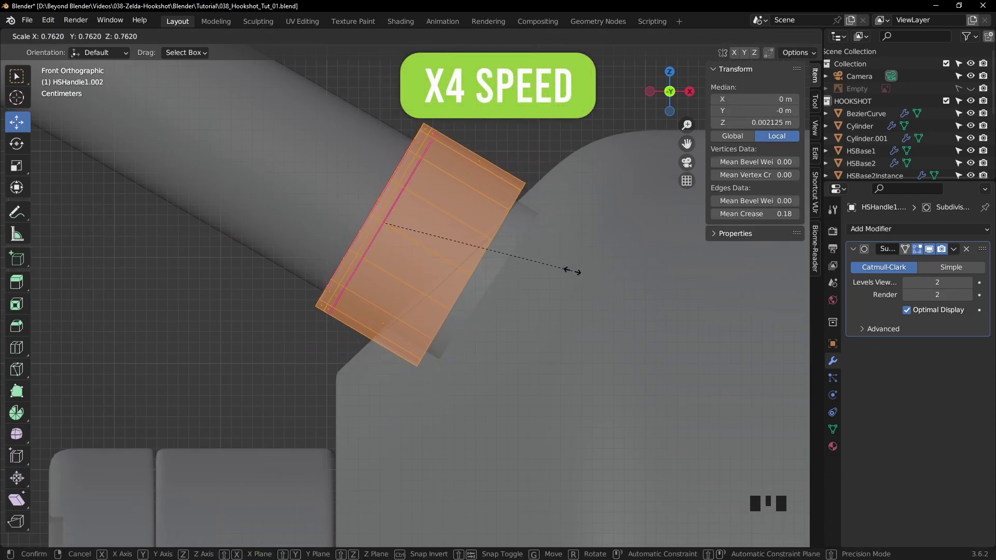
key("Tab")
Orbit and zoom the view around the upper pipe's junction with the body.
middle_click(535, 245)
left_click(751, 37)
scroll("down", 3)
left_click(435, 127)
left_click_drag(517, 165, 457, 257)
left_click(457, 257)
left_click_drag(364, 39, 537, 168)
left_click_drag(536, 169, 360, 243)
left_click(360, 243)
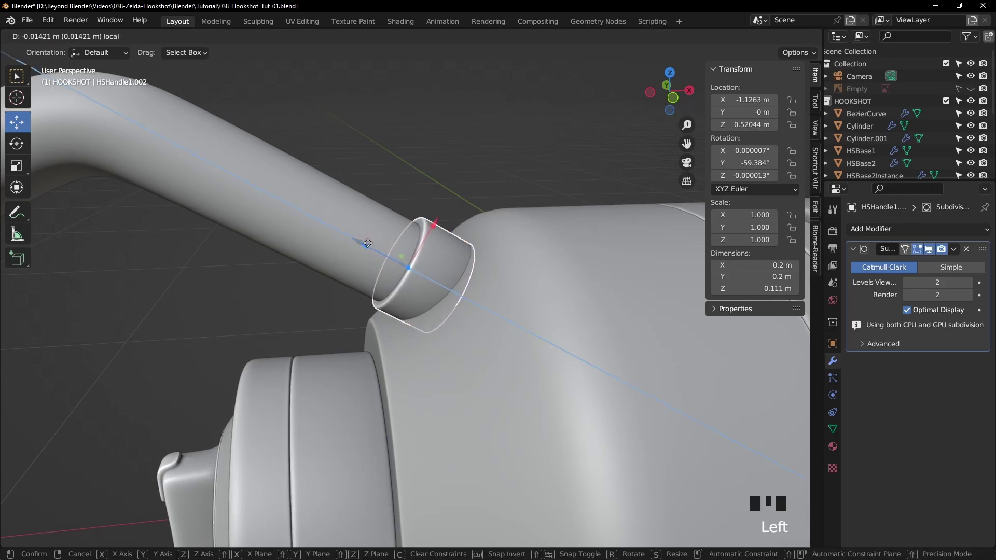
Slide the cap along the upper pipe until it sits as a collar at the body joint.
left_click_drag(494, 231, 485, 208)
scroll("down", 3)
scroll("up", 3)
left_click_drag(485, 209, 464, 166)
scroll("down", 3)
left_click_drag(488, 236, 391, 161)
left_click(391, 161)
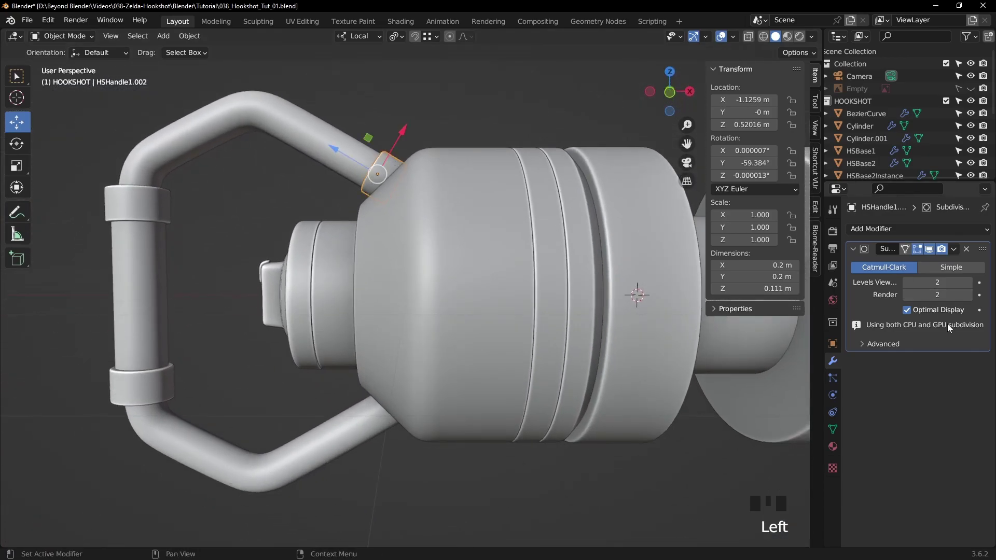
Mirror HSHandle1.002 along Z about HSBase1, with the Mirror modifier above Subdivision.
left_click(883, 229)
left_click_drag(733, 368, 985, 360)
left_click_drag(984, 361, 979, 244)
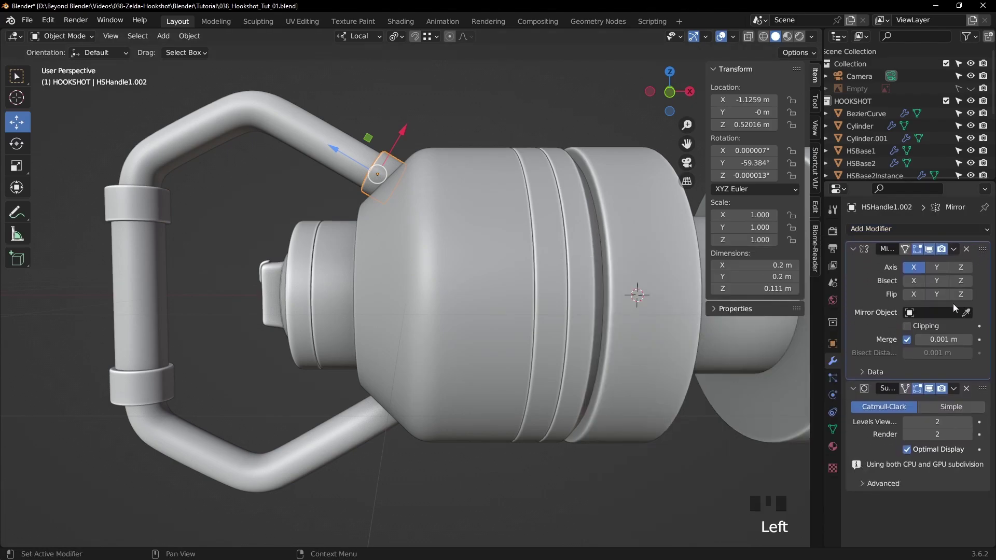
left_click(908, 268)
left_click(963, 269)
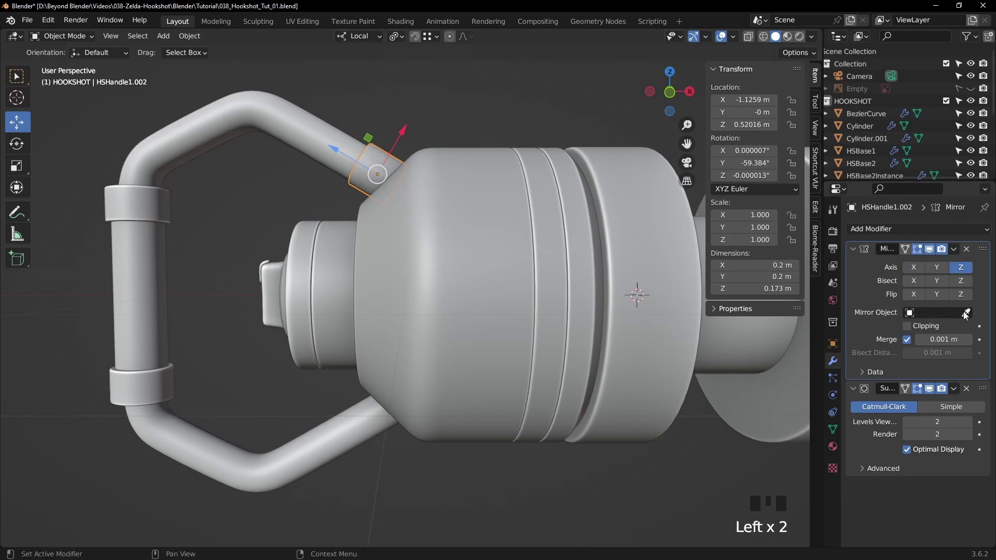
left_click(965, 312)
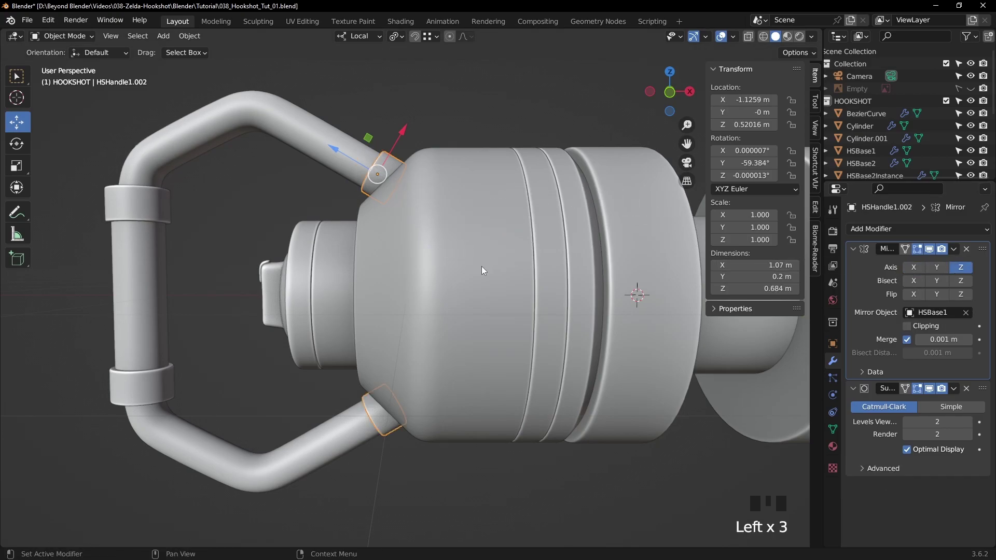
left_click(486, 96)
Inspect the mirrored lower cap from several angles, reselect the cap and bring up Apply transforms.
left_click_drag(467, 157, 382, 175)
left_click(382, 175)
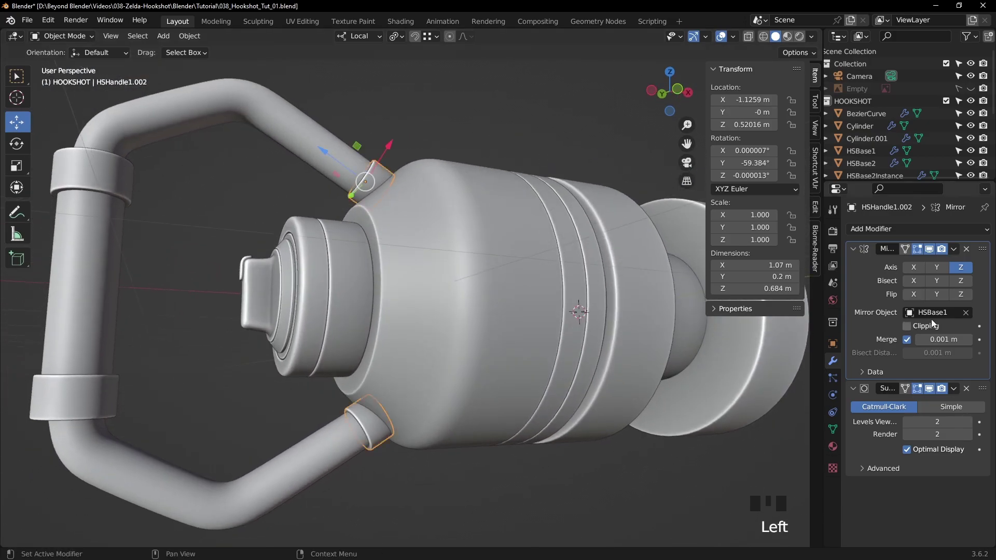
left_click_drag(955, 250, 291, 111)
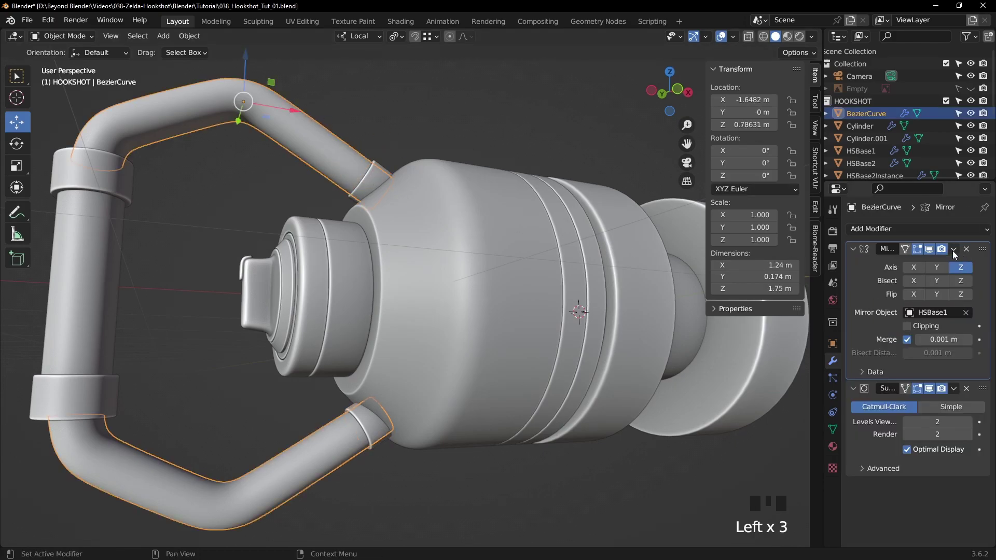
left_click_drag(955, 251, 467, 114)
scroll("down", 3)
left_click_drag(501, 173, 211, 241)
left_click(212, 240)
left_click(386, 209)
left_click(333, 180)
left_click(384, 203)
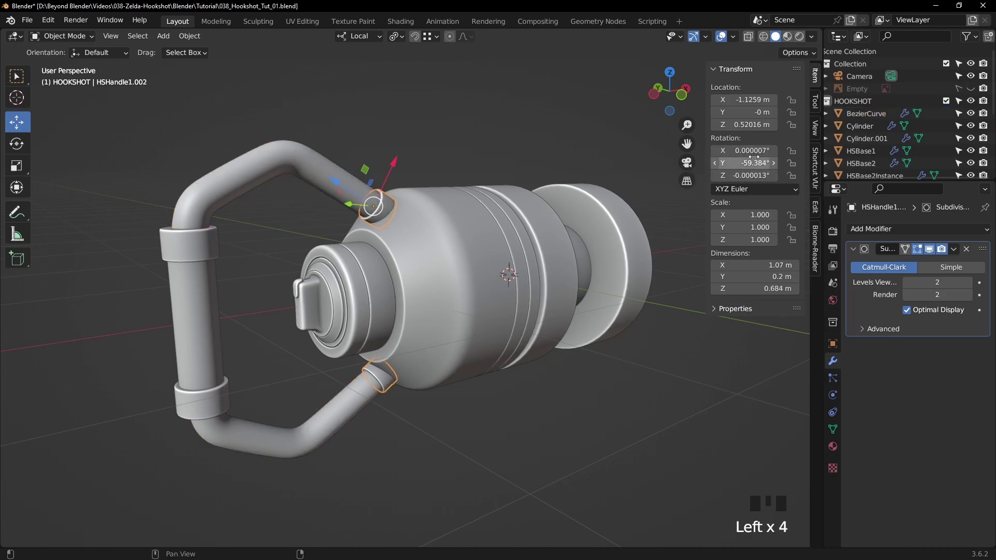
key("ctrl+a")
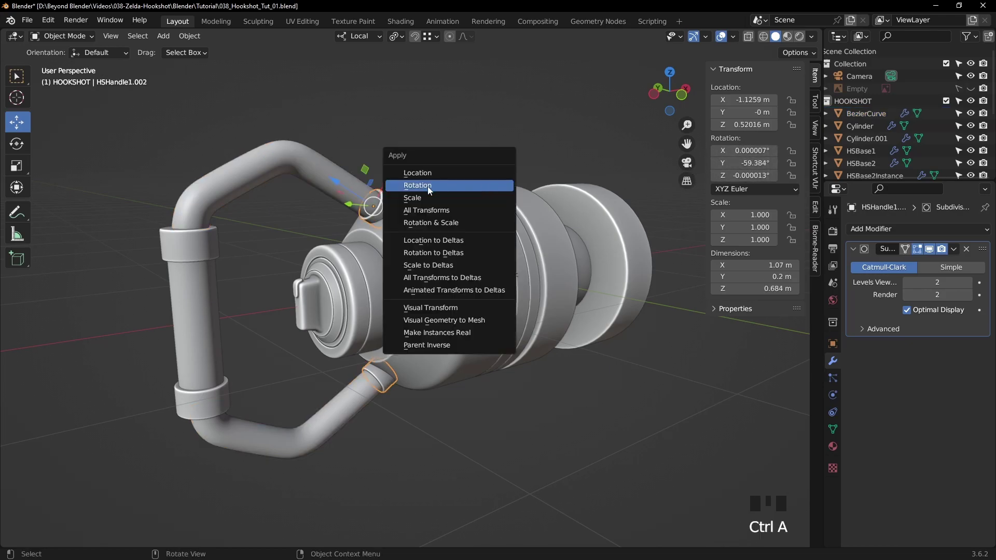